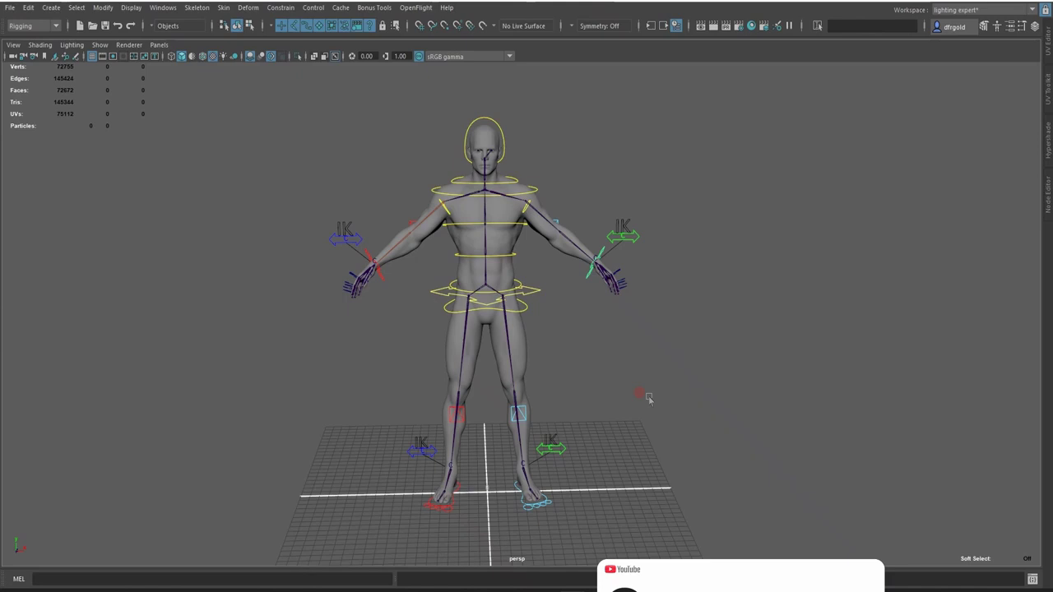
Step: Show the Outliner, expand base_joints down to head and select the L_eye joint
key("o")
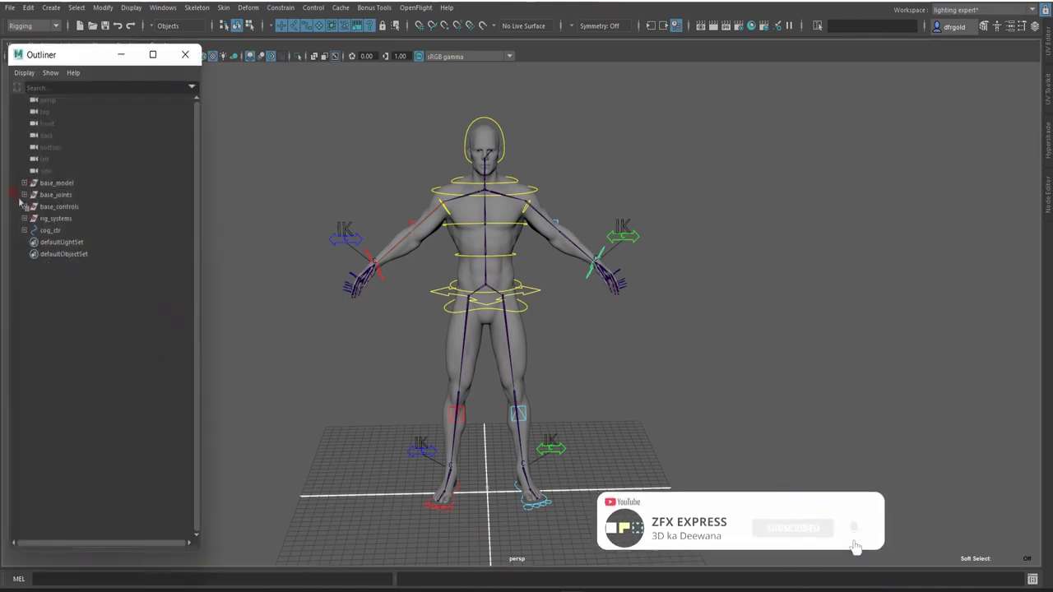
left_click(26, 199)
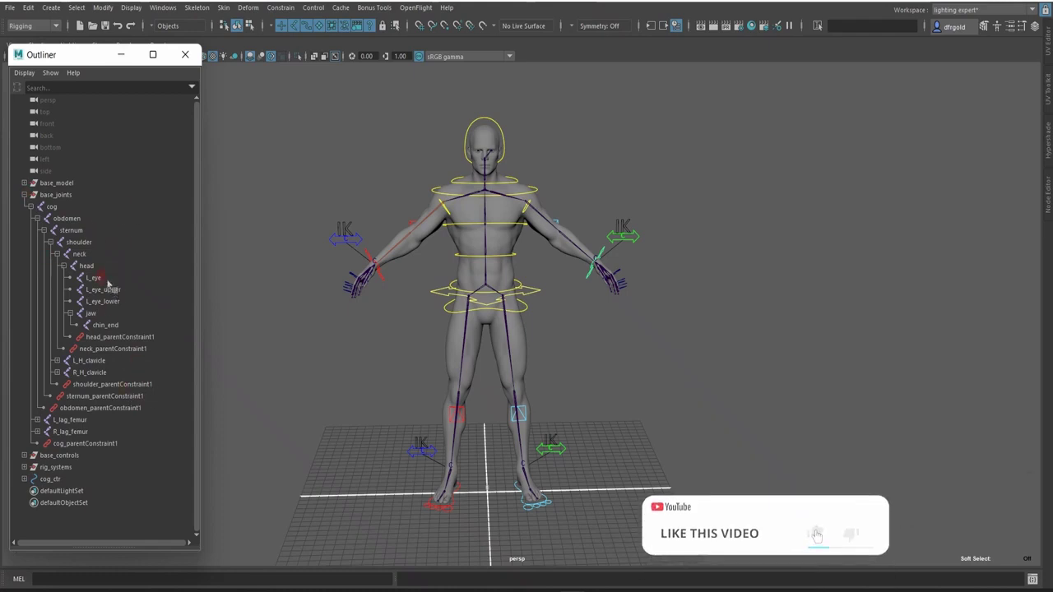
left_click(112, 282)
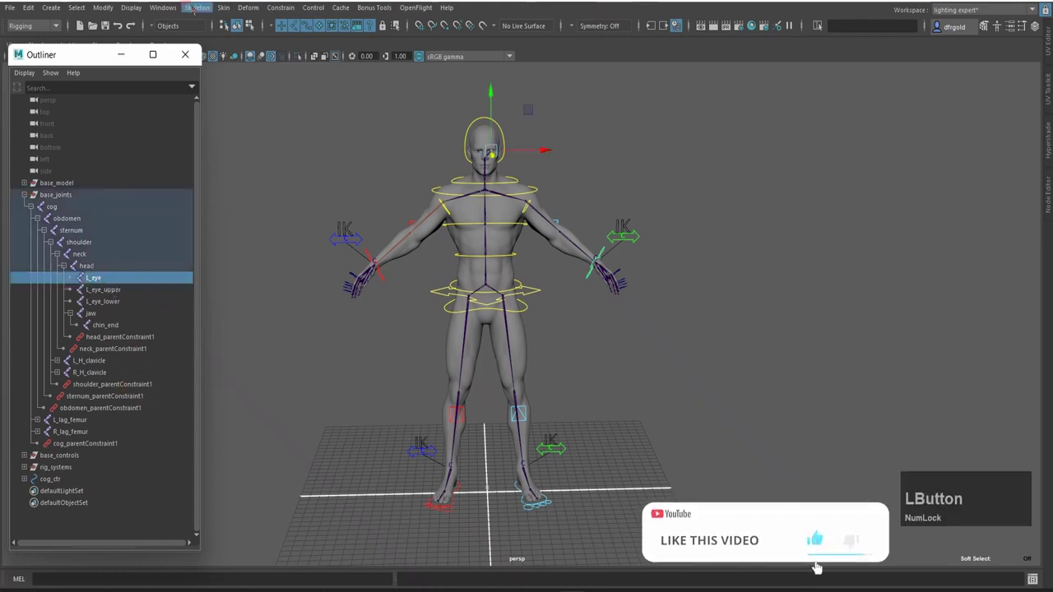
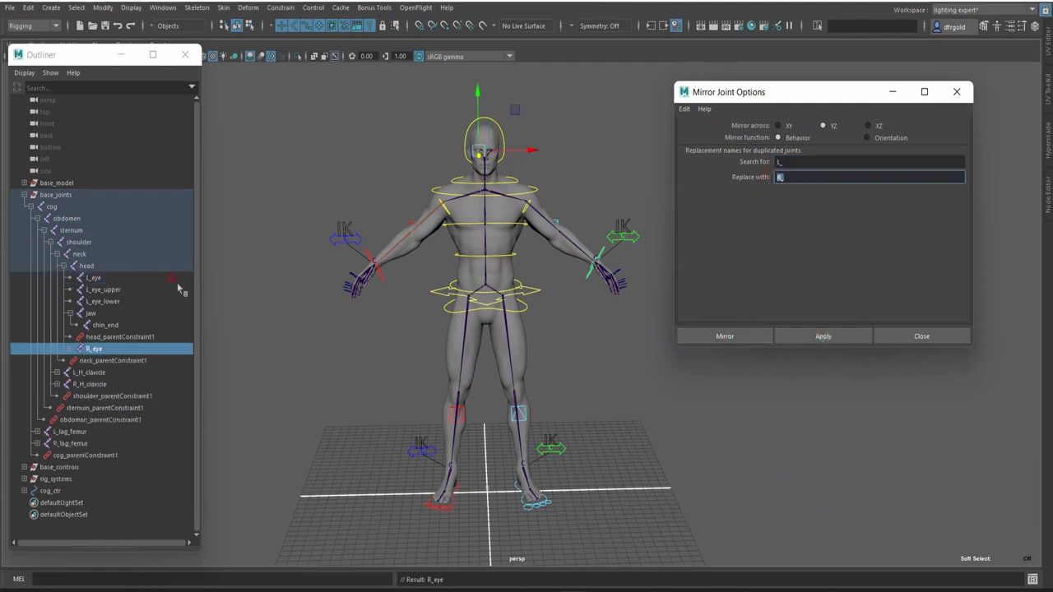
Step: Mirror L_eye_upper and L_eye_lower across YZ (L_ to R_) to create the right-side joints
left_click(137, 290)
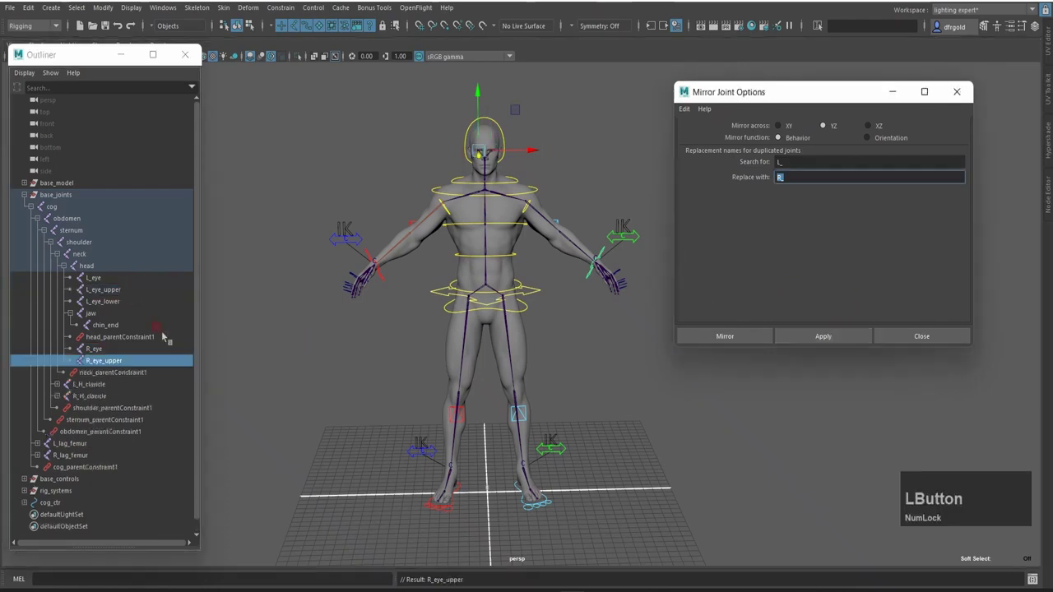
left_click(120, 305)
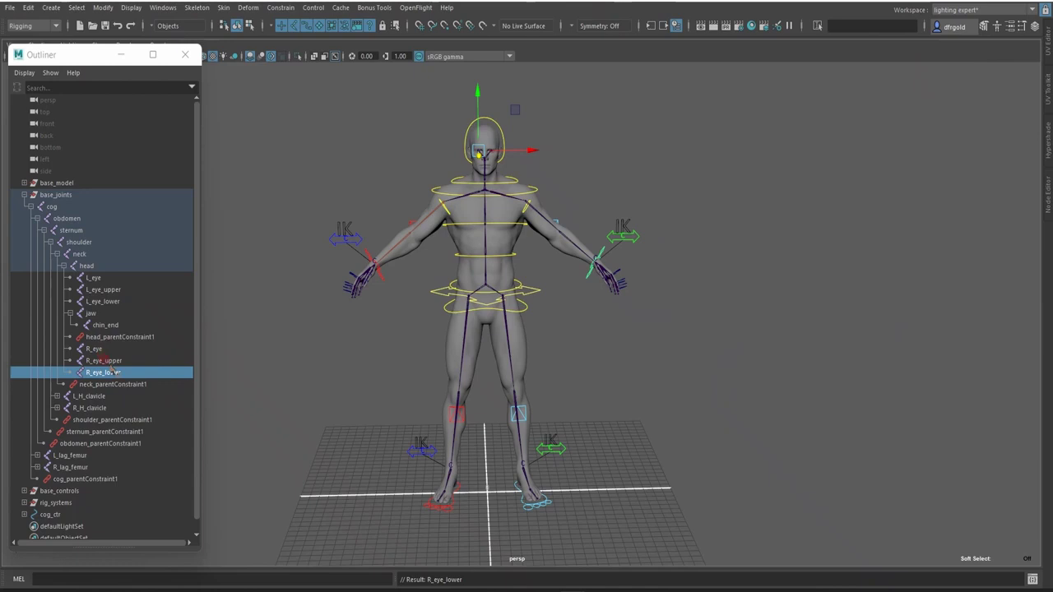
key("z")
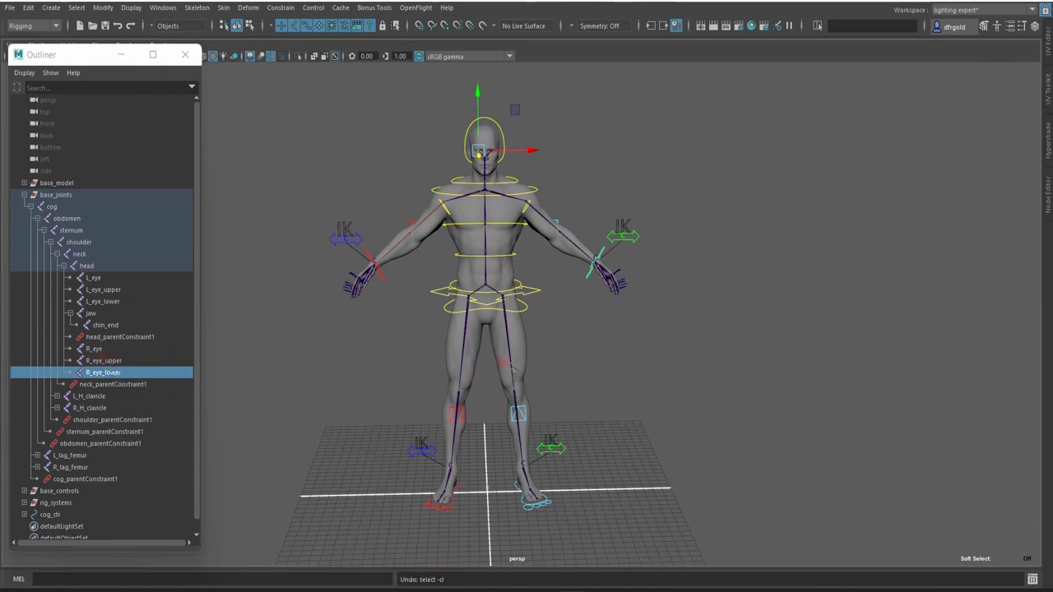
Step: Create a NURBS circle at the origin from the hotbox and frame it in the view
key("z")
key("space")
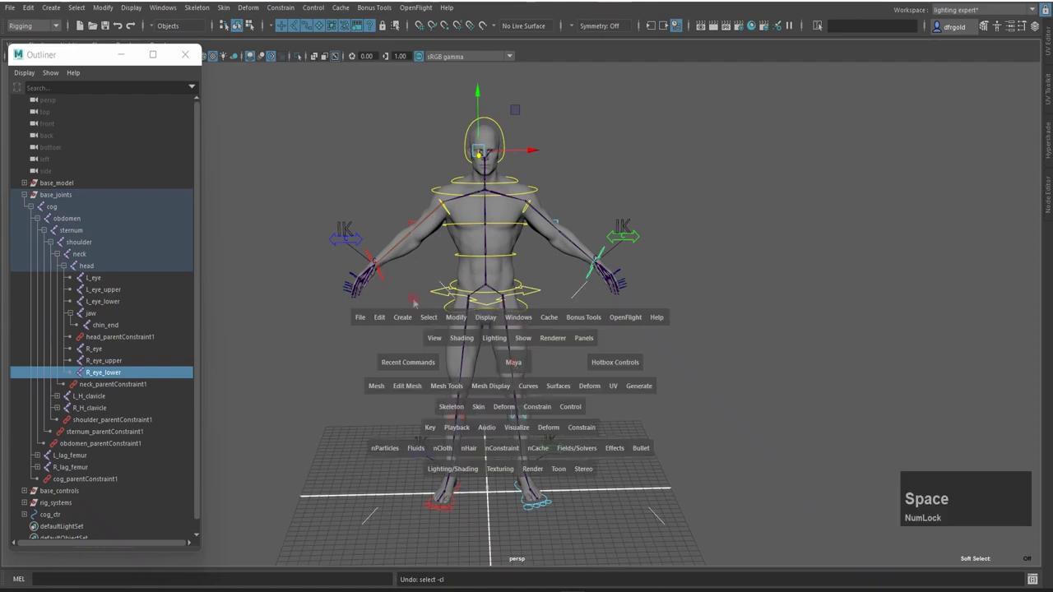
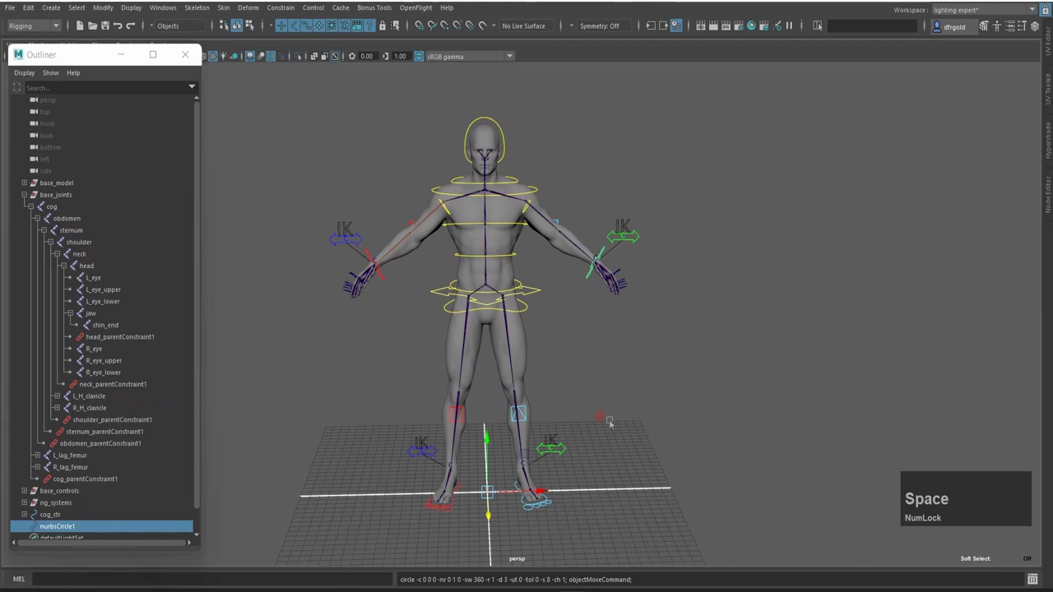
key("r")
middle_click(614, 423)
key("Home")
key("f")
scroll("down", 3)
left_click(644, 420)
key("Home")
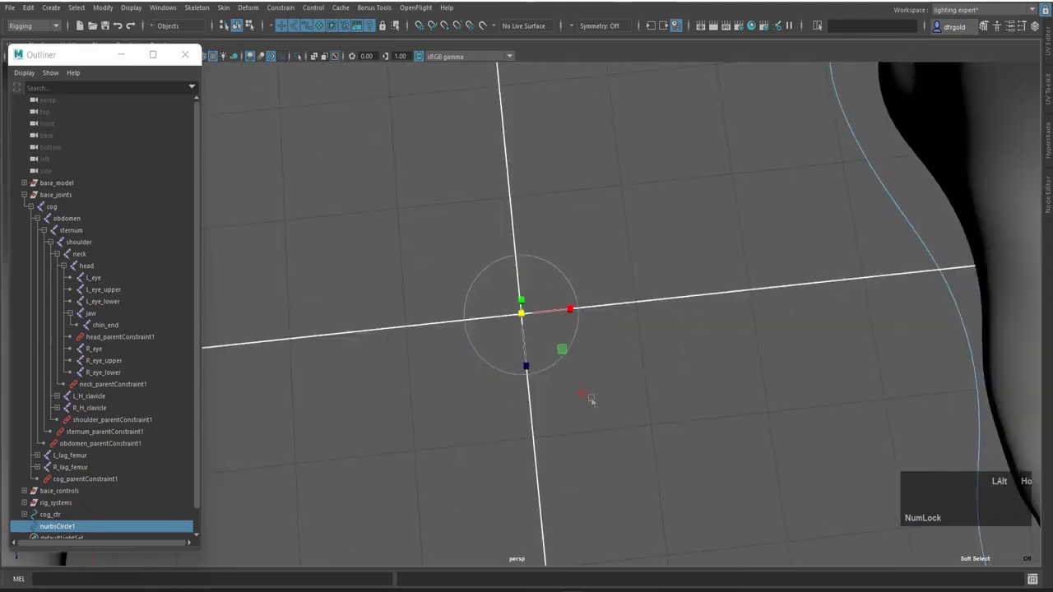
Step: Duplicate the circle with Ctrl+D and scale the copy along one axis into a wider ellipse
key("ctrl+d")
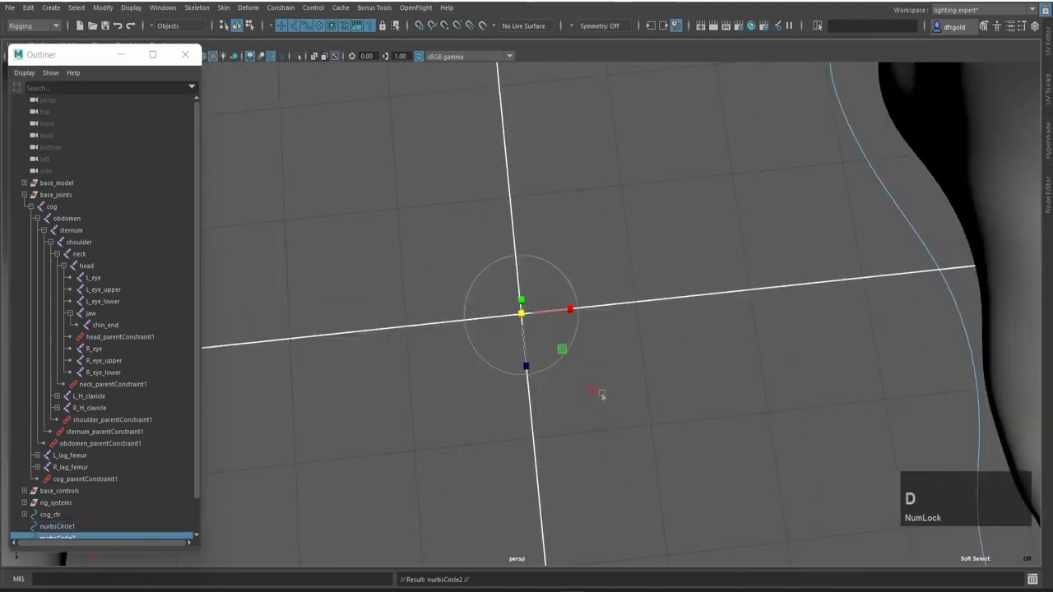
middle_click(692, 331)
key("Home")
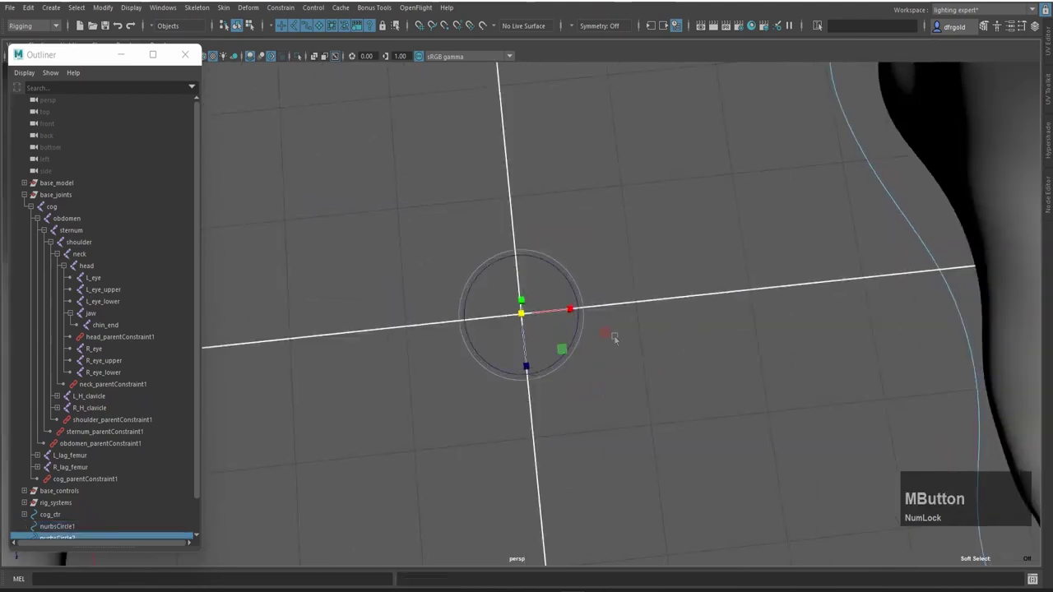
left_click(579, 311)
key("Home")
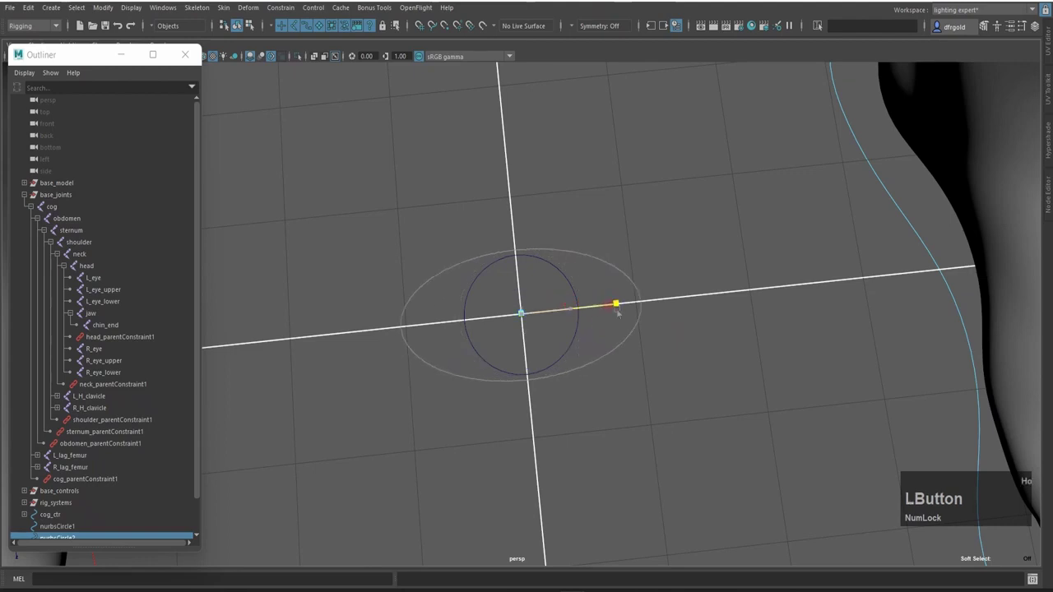
scroll("down", 3)
left_click(674, 362)
scroll("up", 3)
Step: Move the ellipse's control vertices to reshape it into an eye outline
right_click(429, 283)
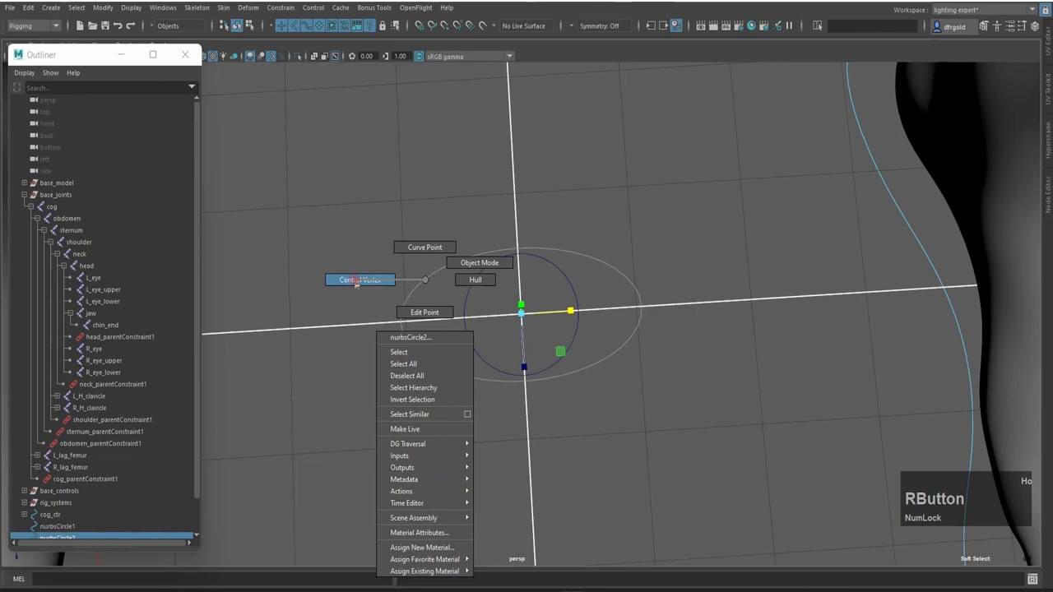
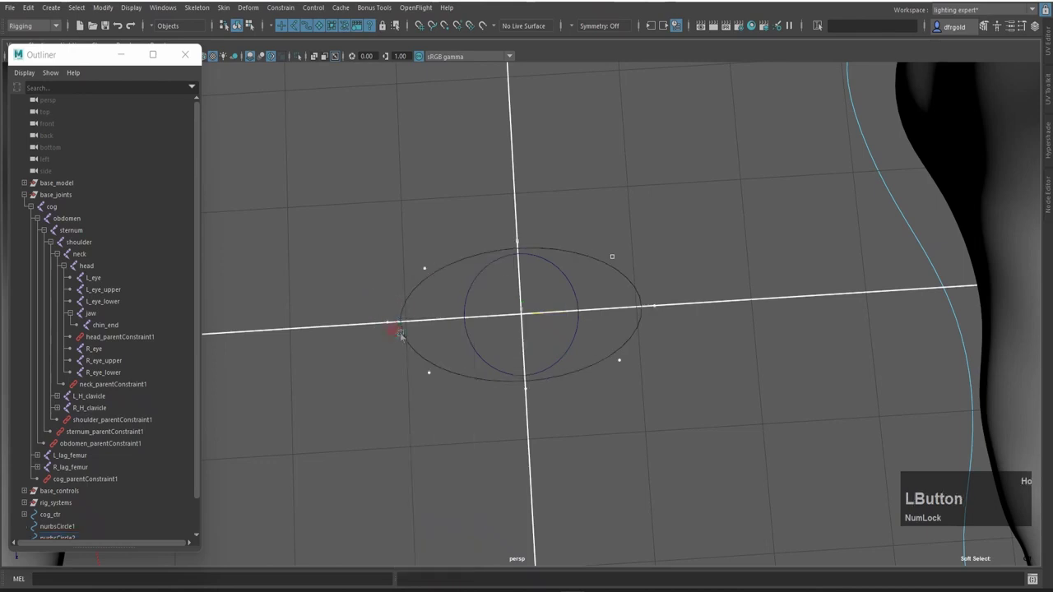
key("w")
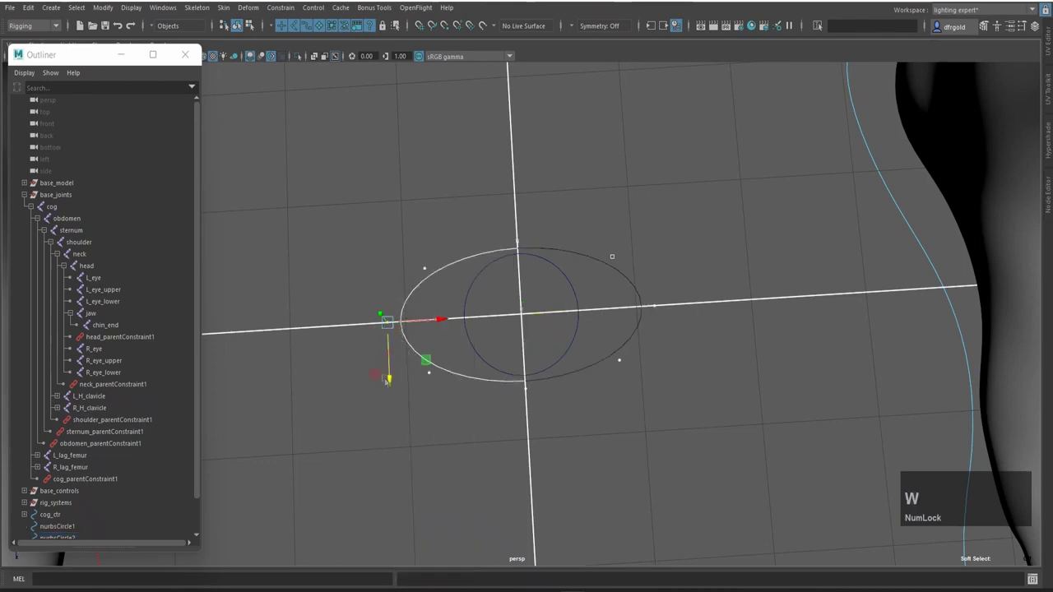
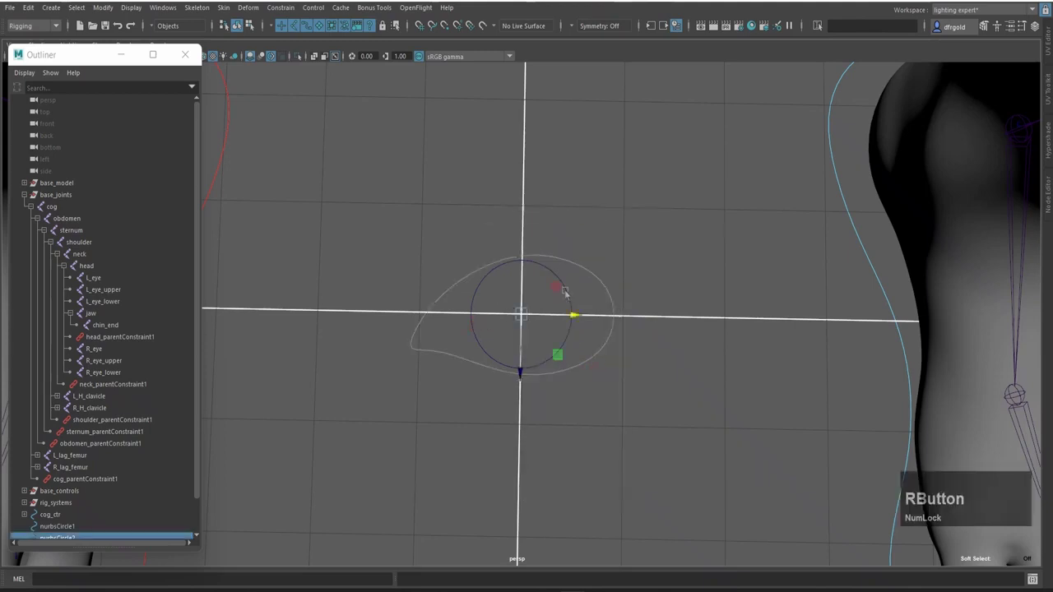
Step: Duplicate nurbsCircle1, scale the copy down inside it and select all eye curves
left_click(560, 290)
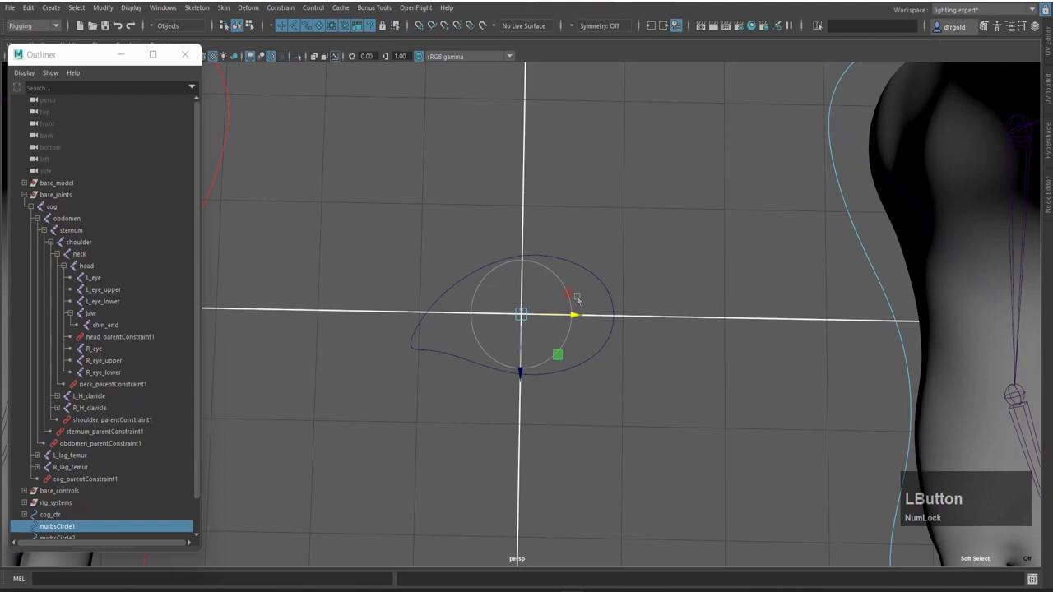
key("ctrl+d")
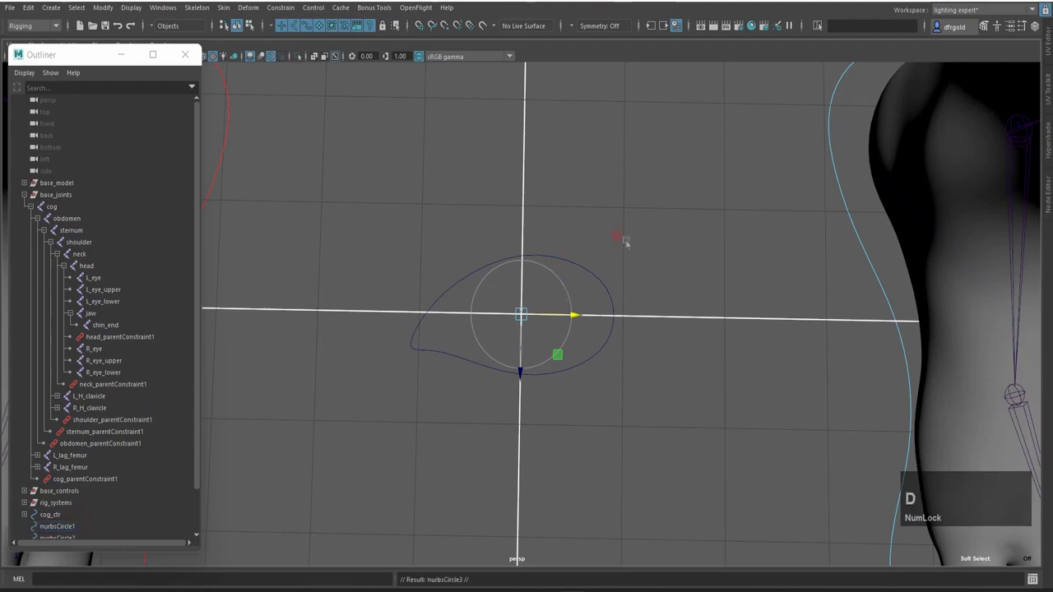
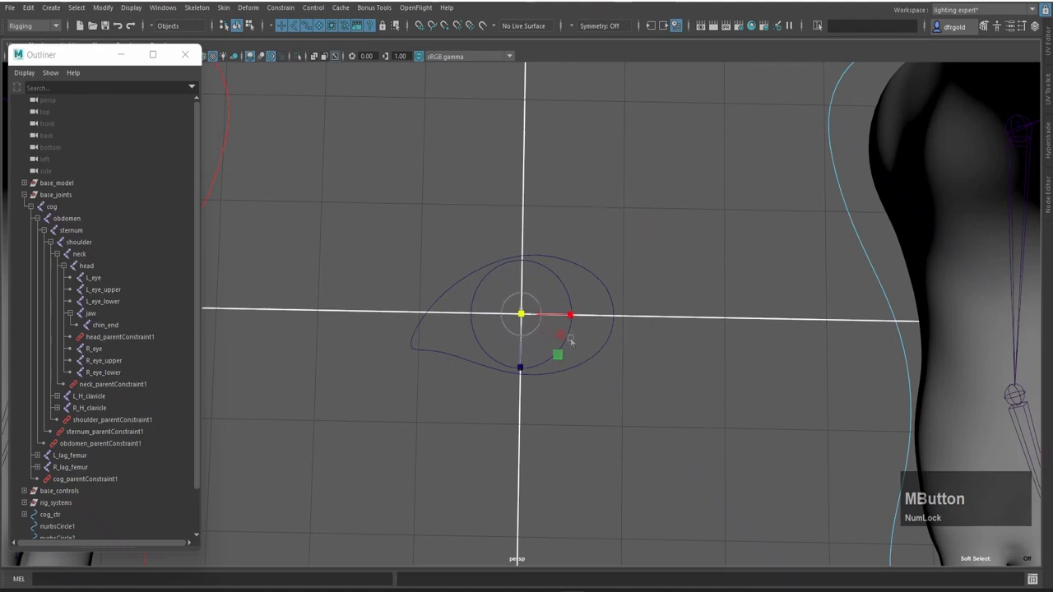
middle_click(483, 213)
left_click(595, 389)
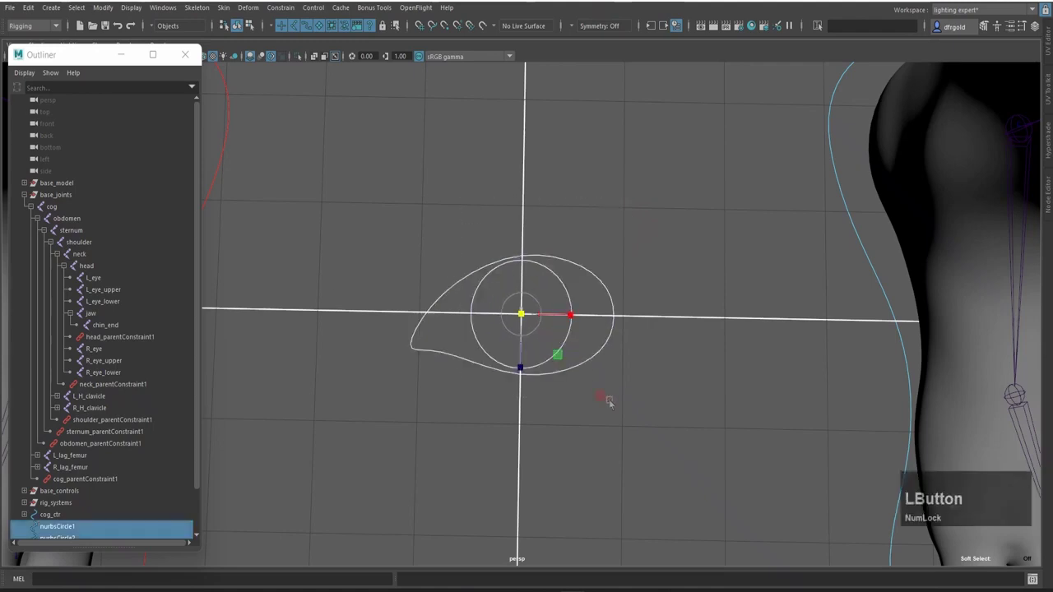
Step: Bring up Freeze Transformations options with translate, rotate and scale checked
key("shift+alt+f")
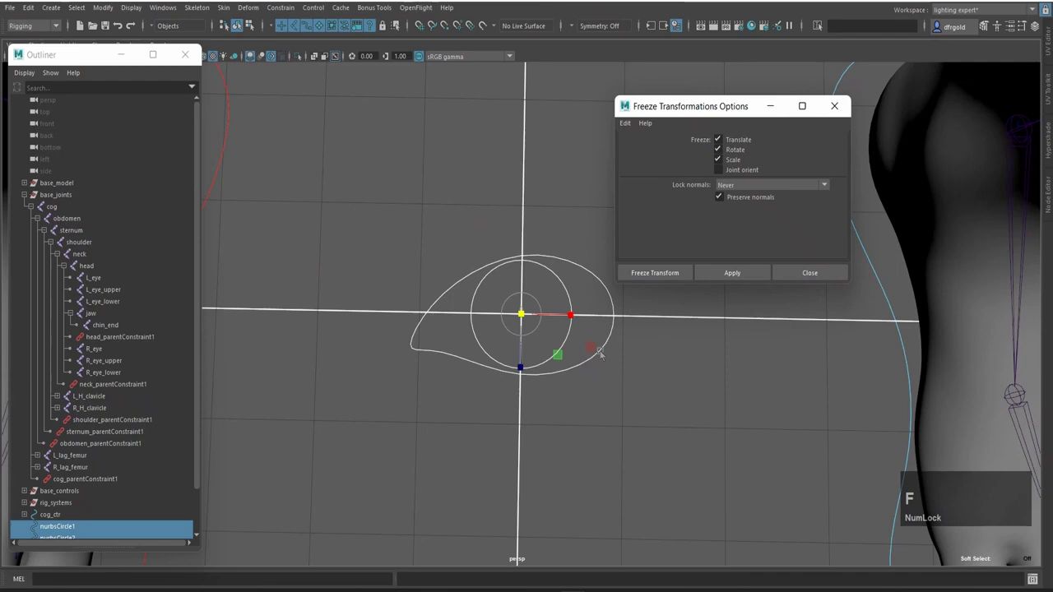
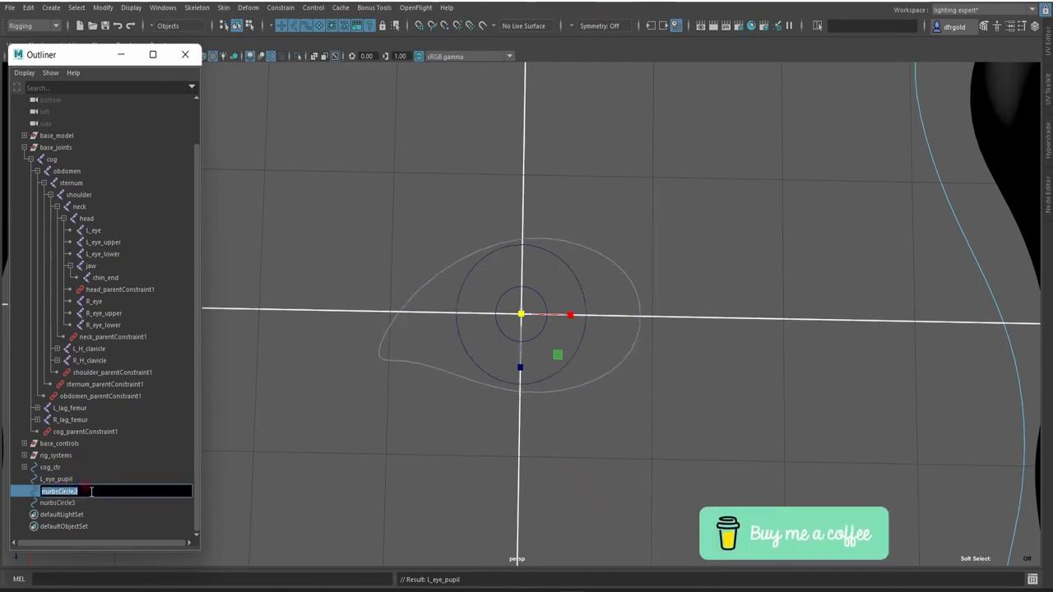
Step: Rename the eye curve to L_eye_ctr and the remaining circle to L_eye_iris
type("tr")
key("Return")
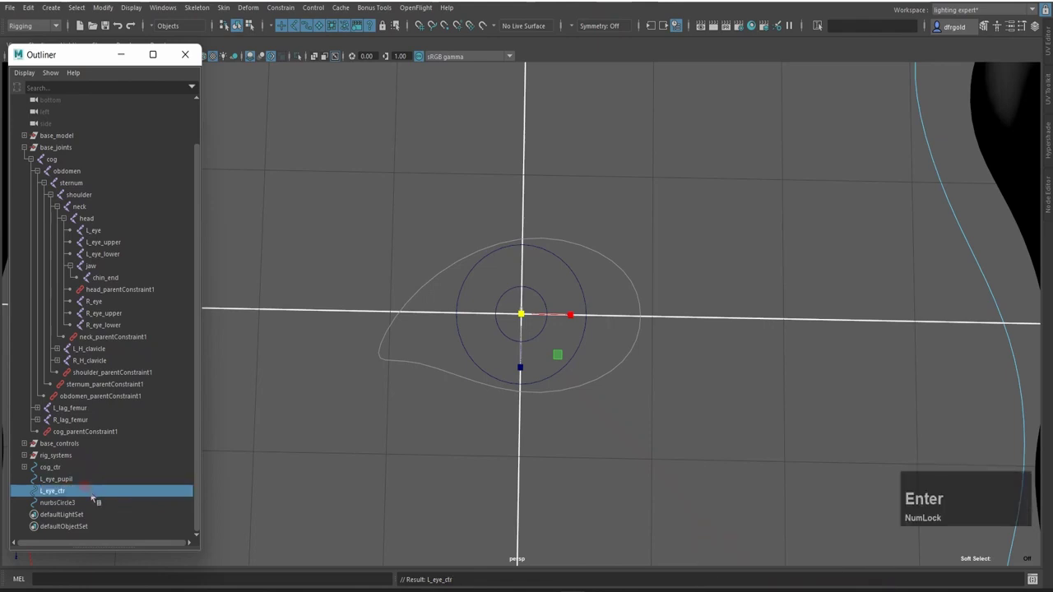
left_click(107, 499)
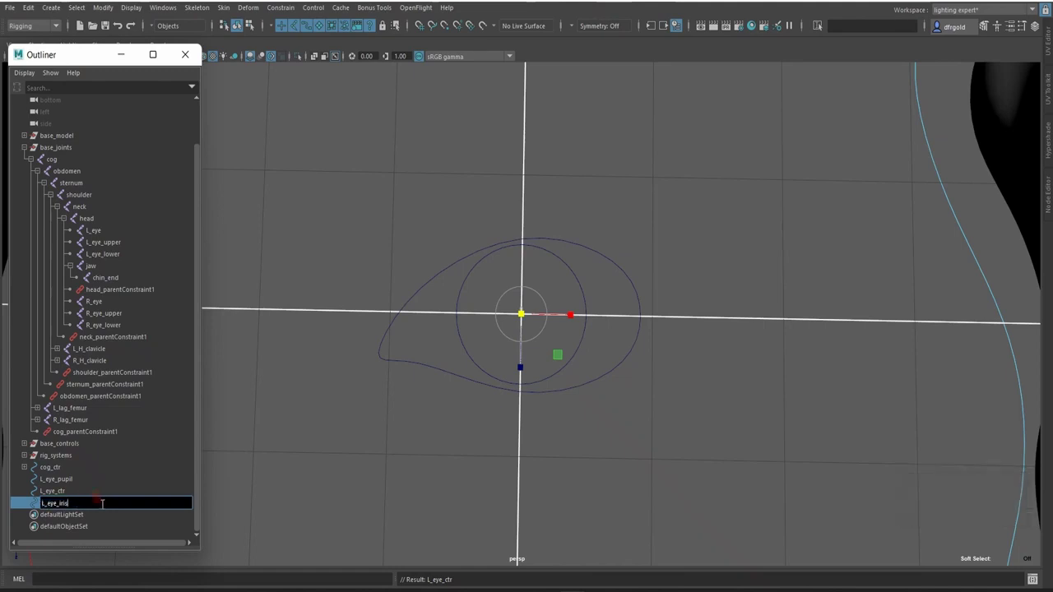
key("Return")
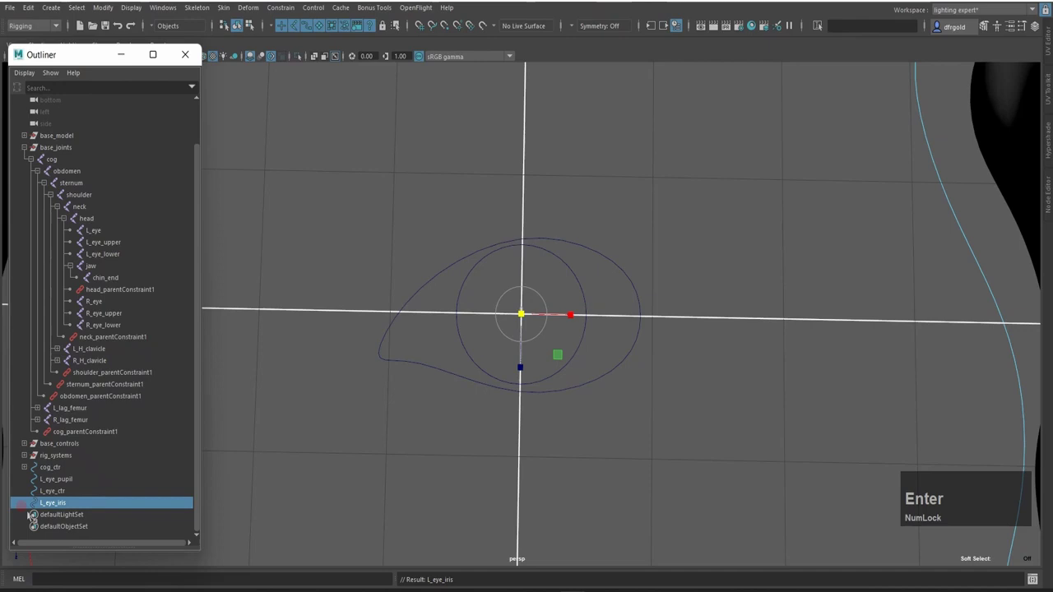
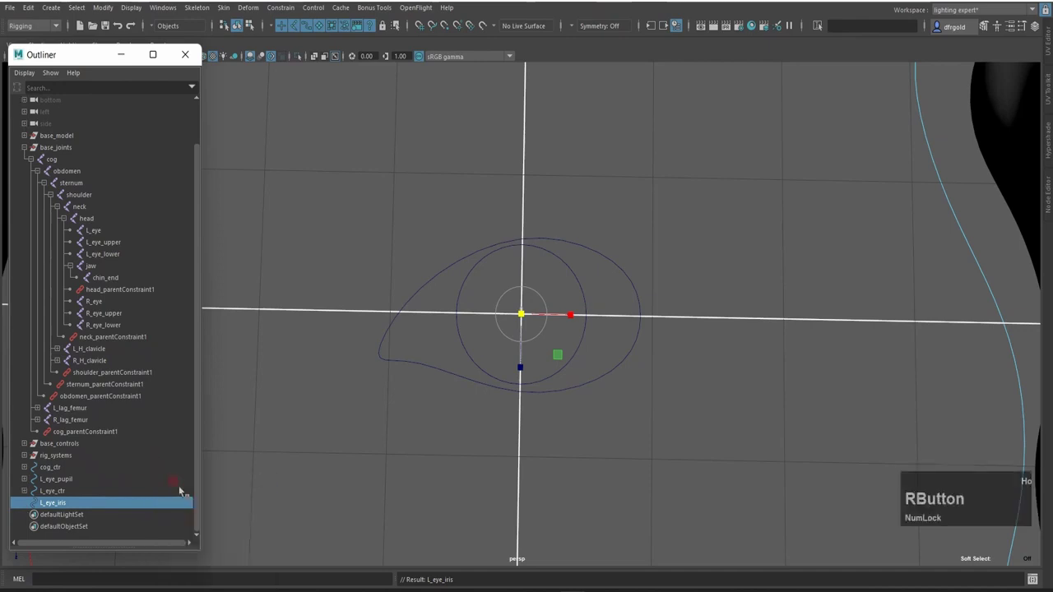
Step: Expand L_eye_pupil, L_eye_ctr and L_eye_iris to show their shape nodes and select L_eye_irisShape
left_click(29, 481)
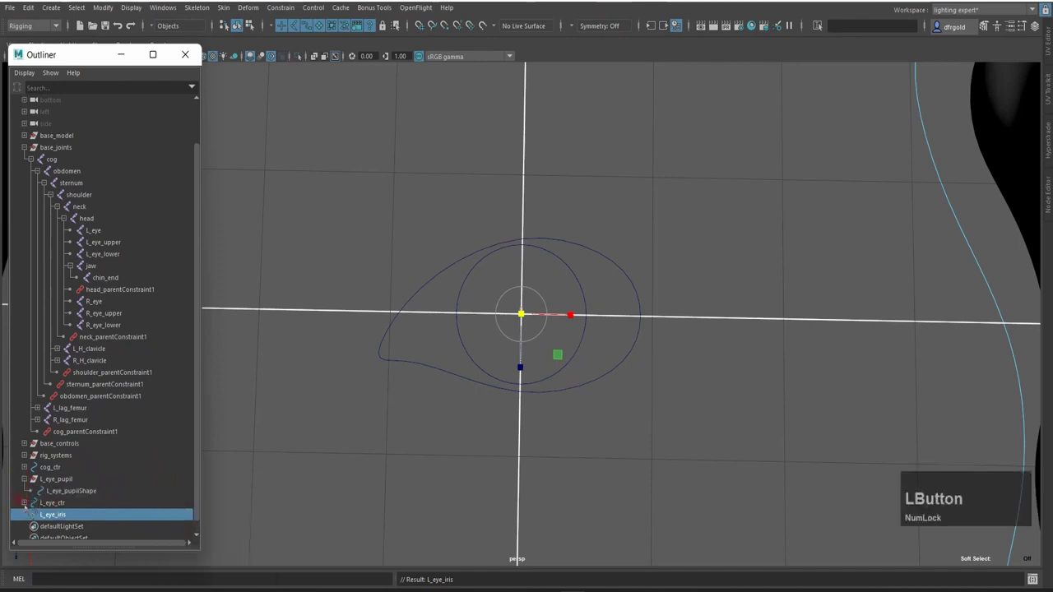
scroll("down", 3)
left_click(102, 478)
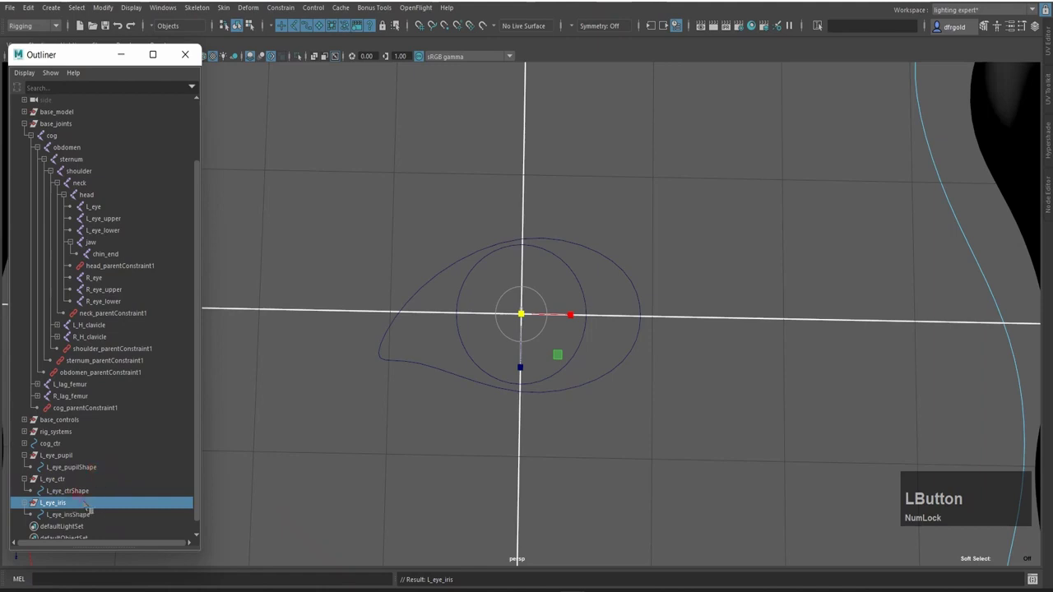
left_click(86, 518)
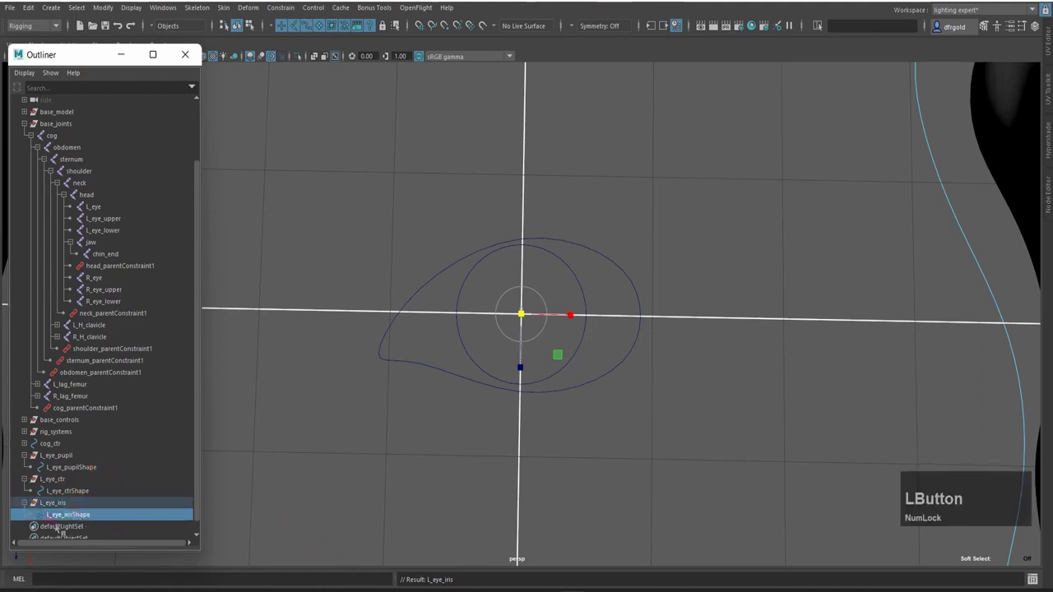
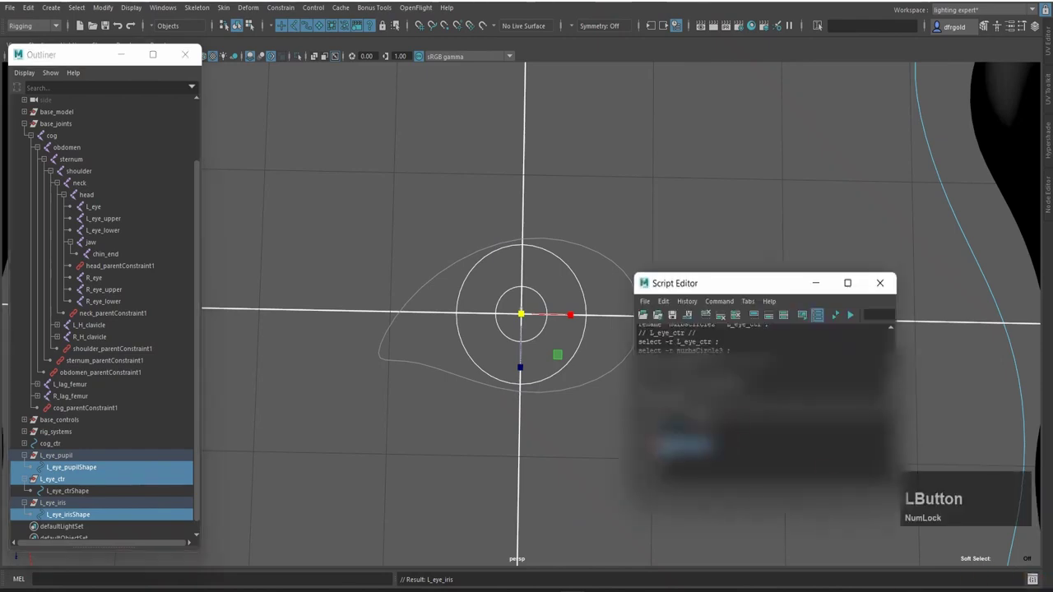
Step: Run parent -s -r to move the iris and pupil shapes under L_eye_ctr
key("ctrl+Return")
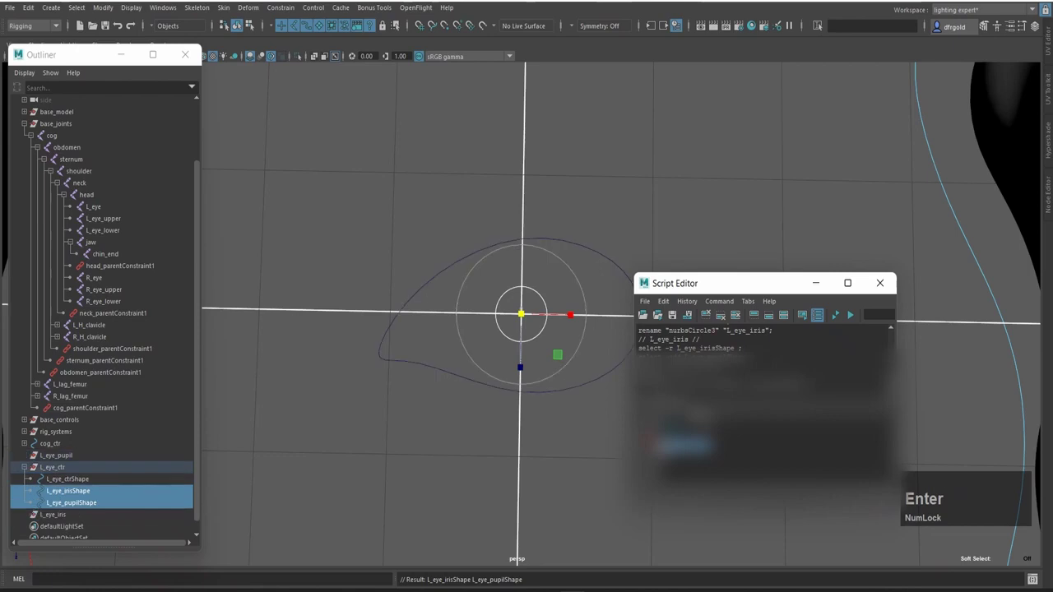
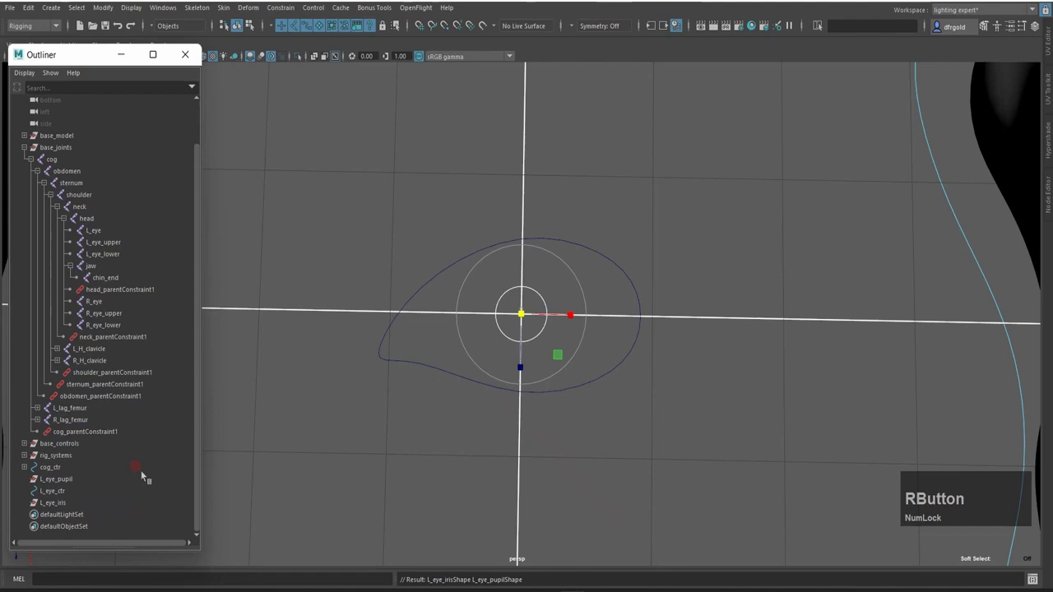
left_click(90, 495)
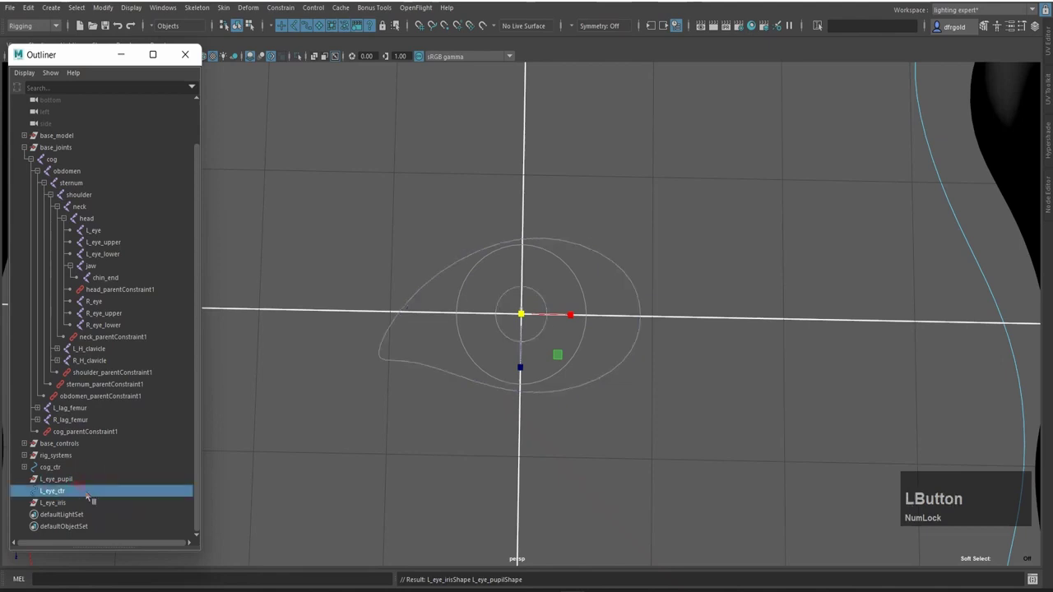
key("shift+alt+d")
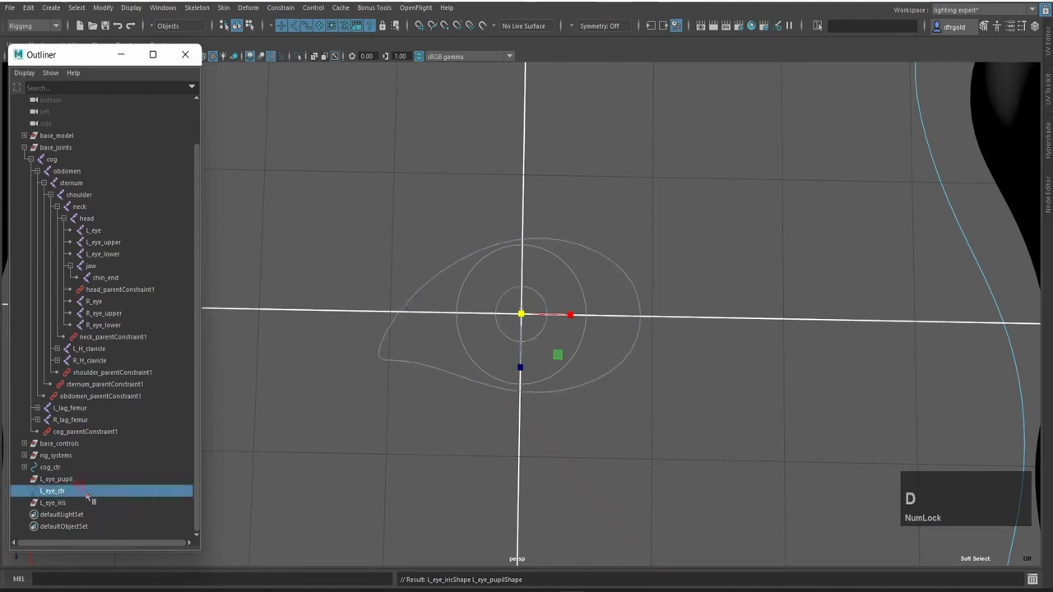
Step: Delete the empty leftover L_eye_pupil and L_eye_iris transforms
left_click(77, 485)
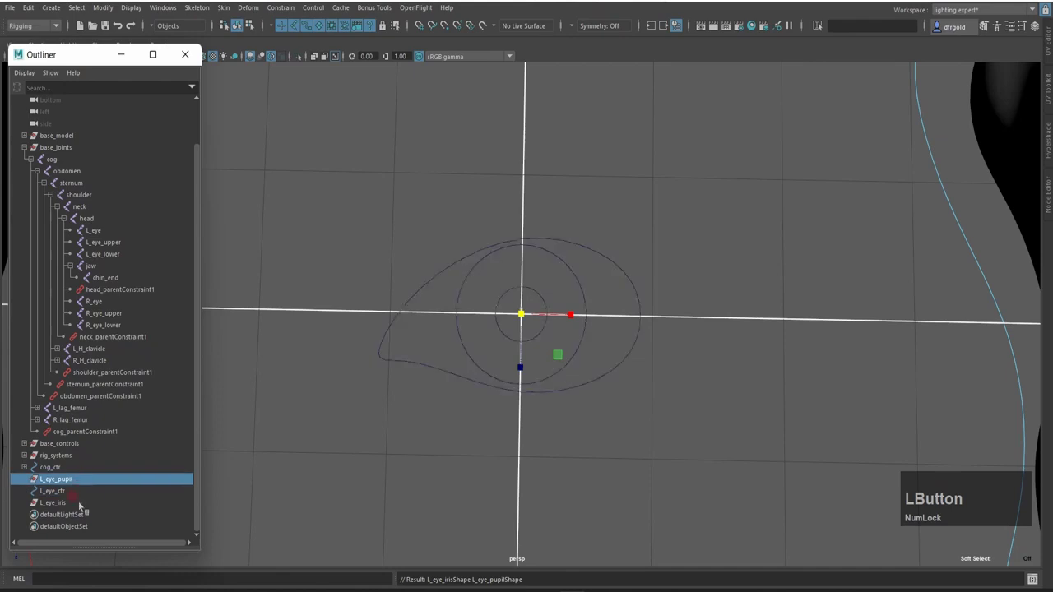
left_click(83, 505)
key("Delete")
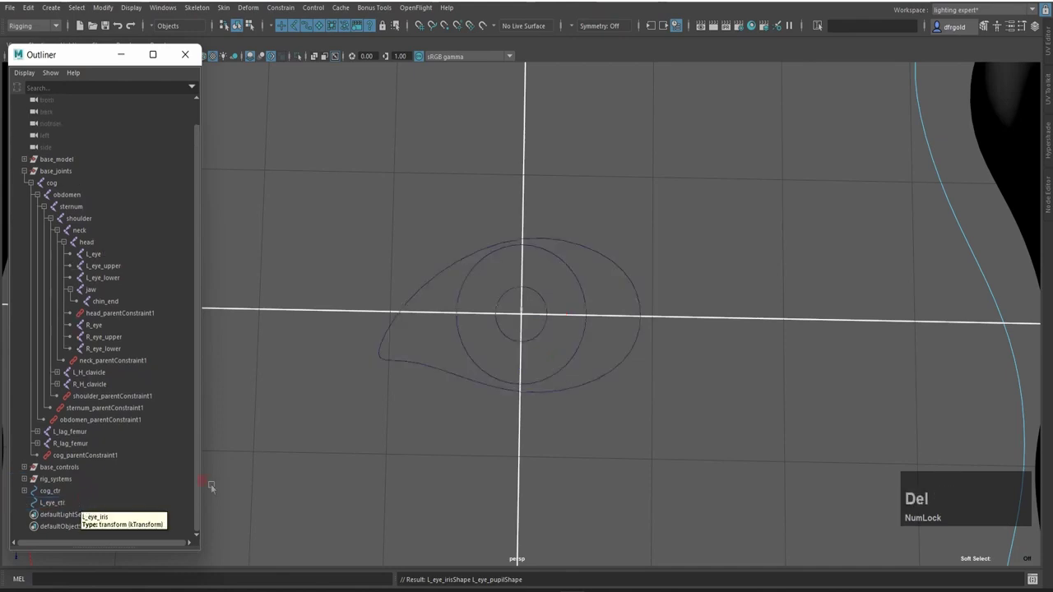
Step: Select L_eye_ctr with the L_eye joint and match its translation to the joint
scroll("down", 3)
left_click(72, 508)
scroll("down", 3)
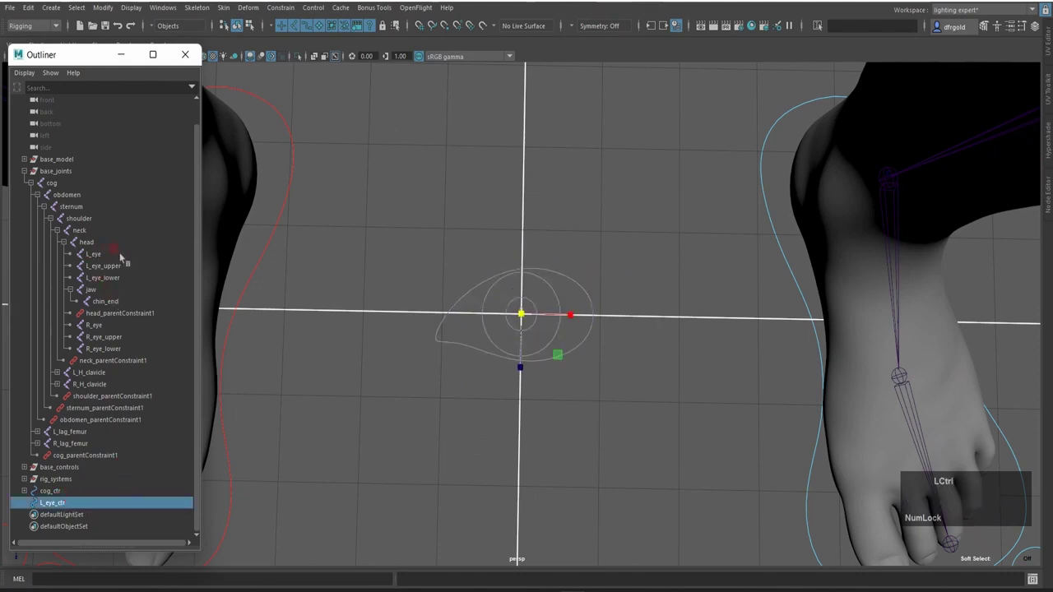
left_click(124, 257)
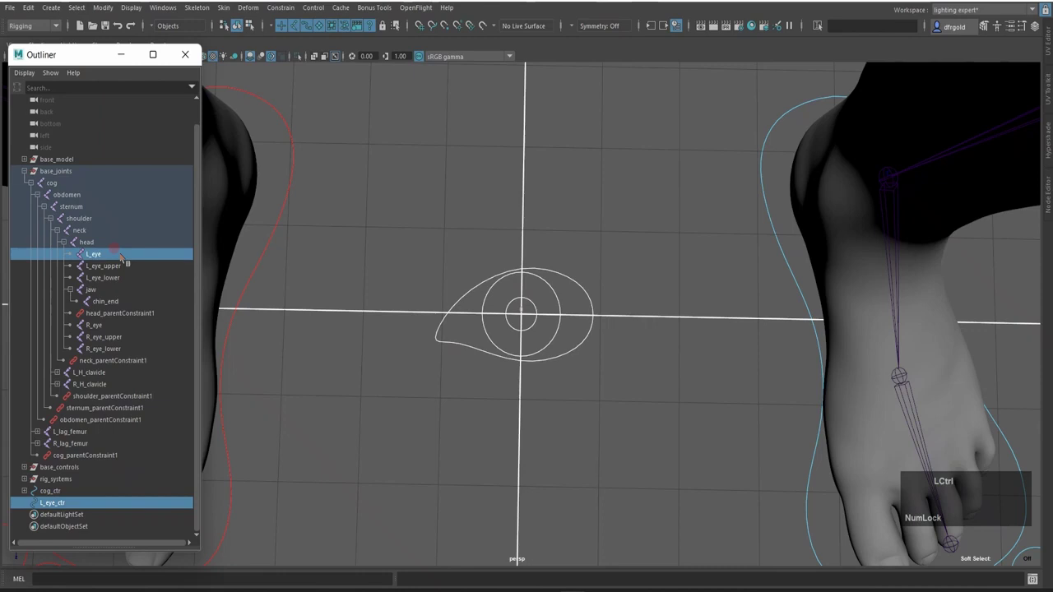
key("ctrl+shift+F3")
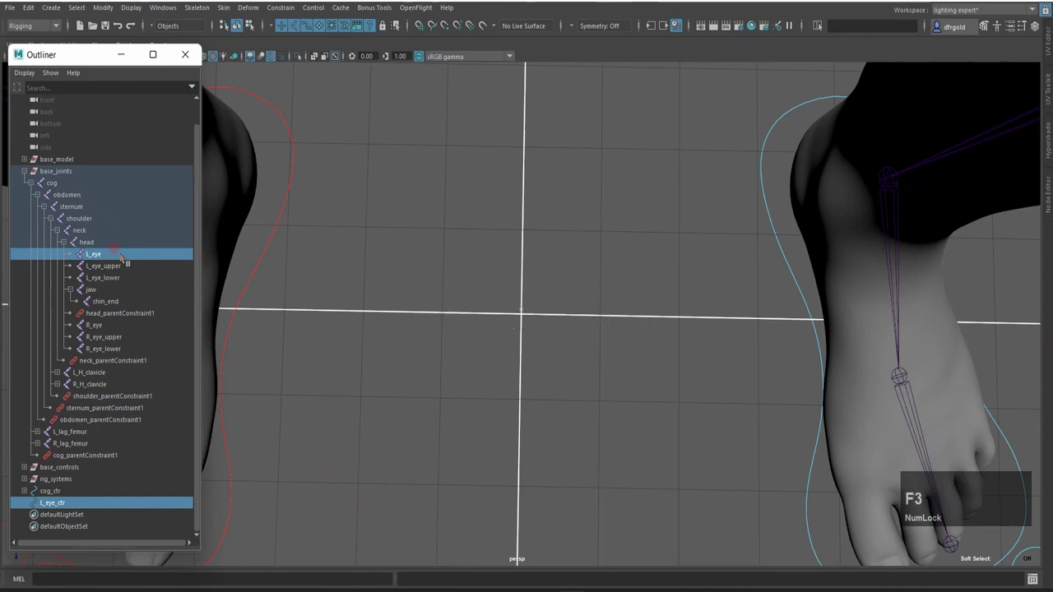
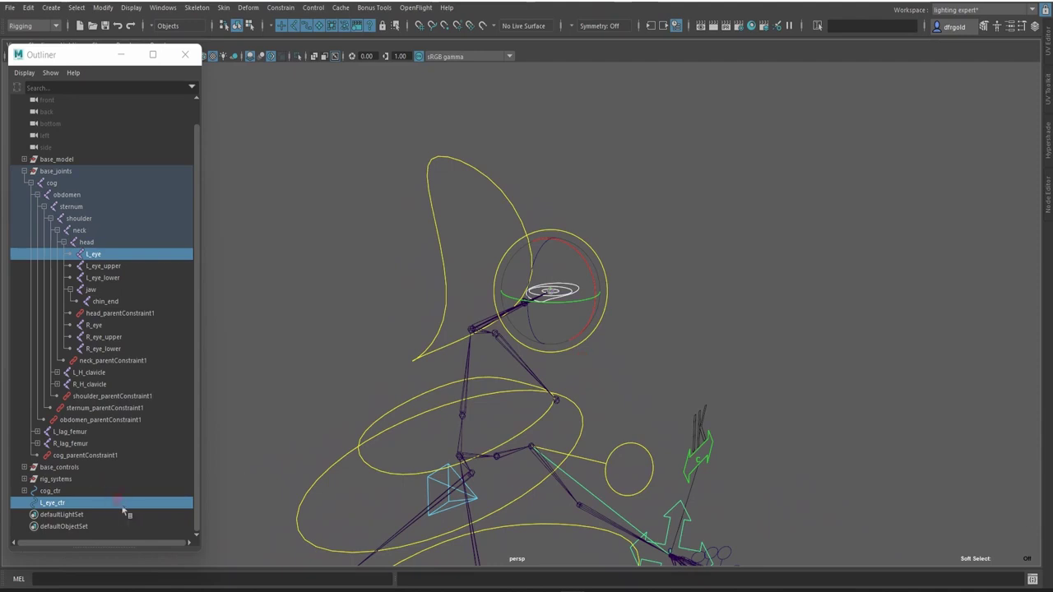
Step: In the Channel Box give L_eye_ctr a 90° X rotation and a 0.525 scale
left_click(126, 507)
key("alt+c")
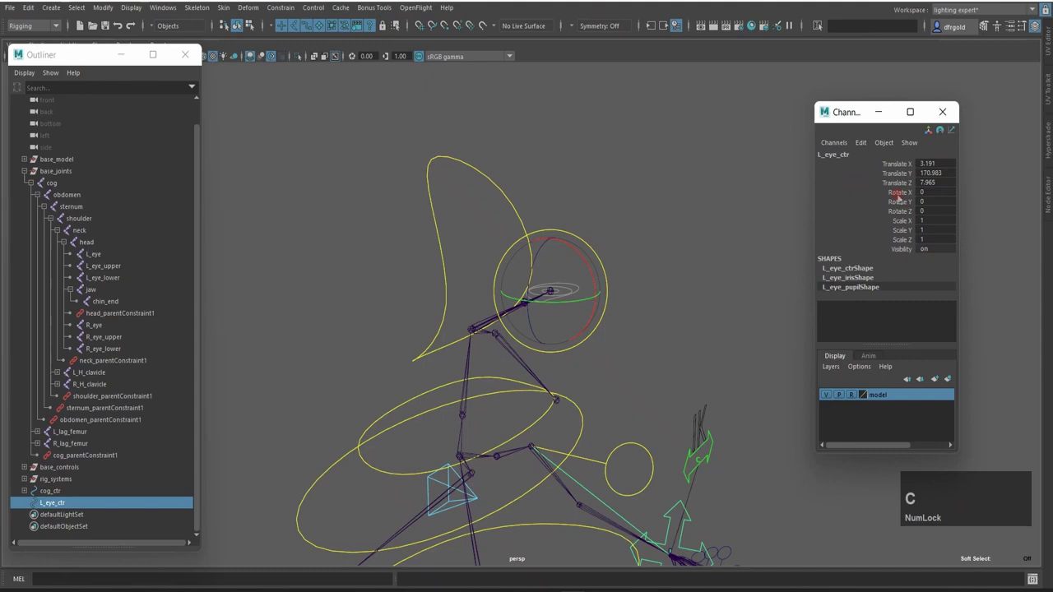
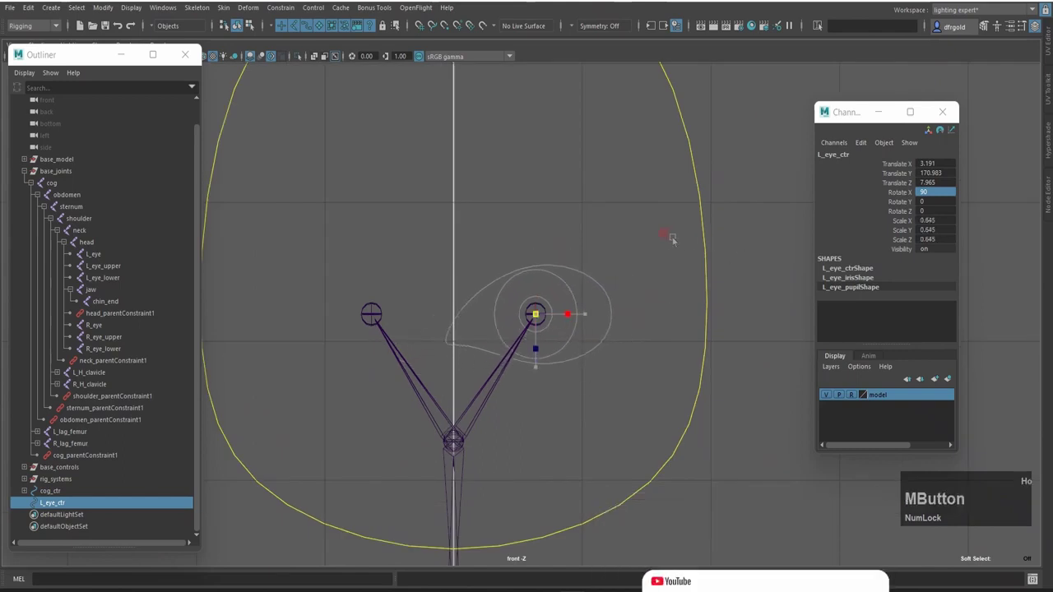
scroll("down", 3)
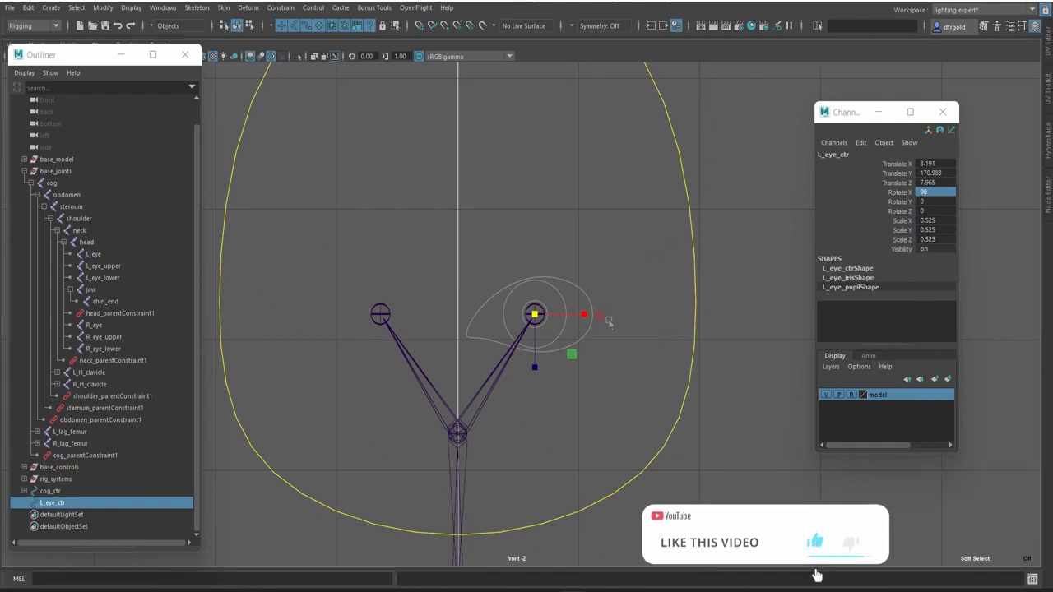
key("ctrl+Num_Lock")
Step: Duplicate L_eye_ctr and set the copy's Scale X to -0.525 to mirror it
key("ctrl+d")
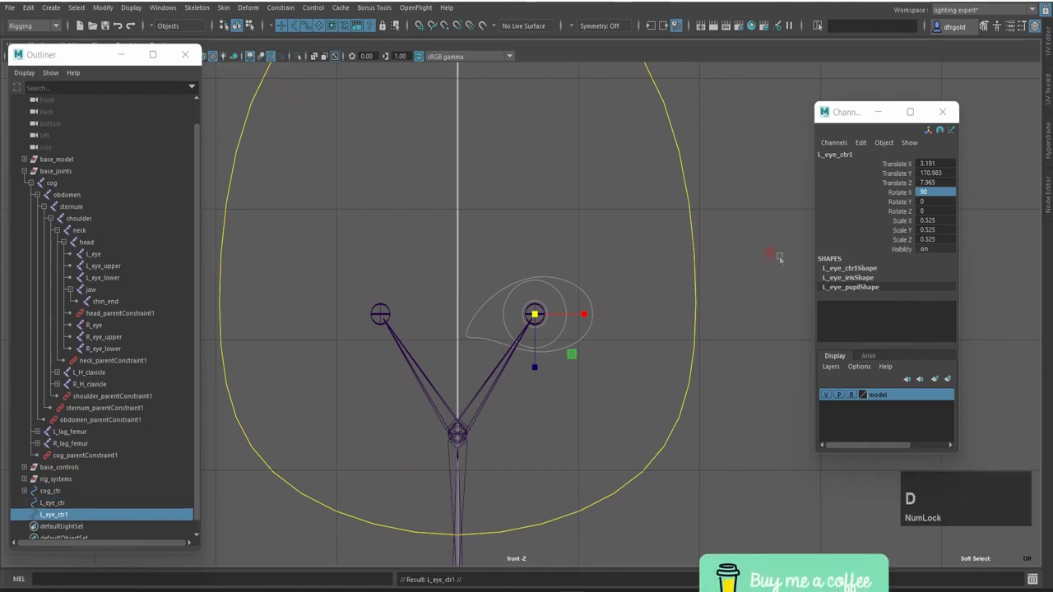
key("Left")
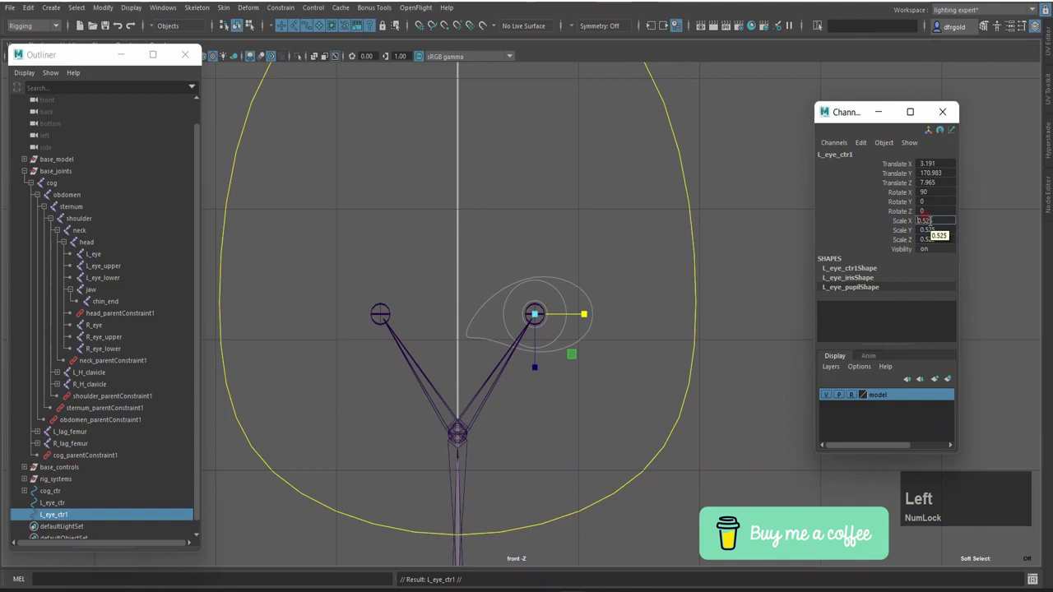
key("KP_Subtract")
key("KP_Enter")
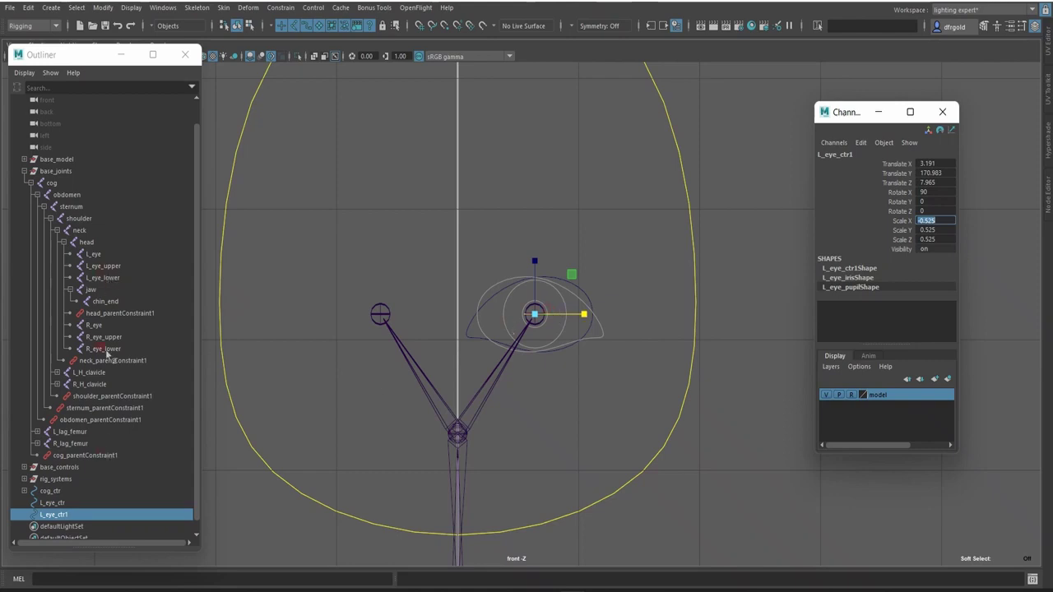
key("KP_Enter")
Step: Match the mirrored copy's translation to the R_eye joint and clear the selection
left_click(117, 328)
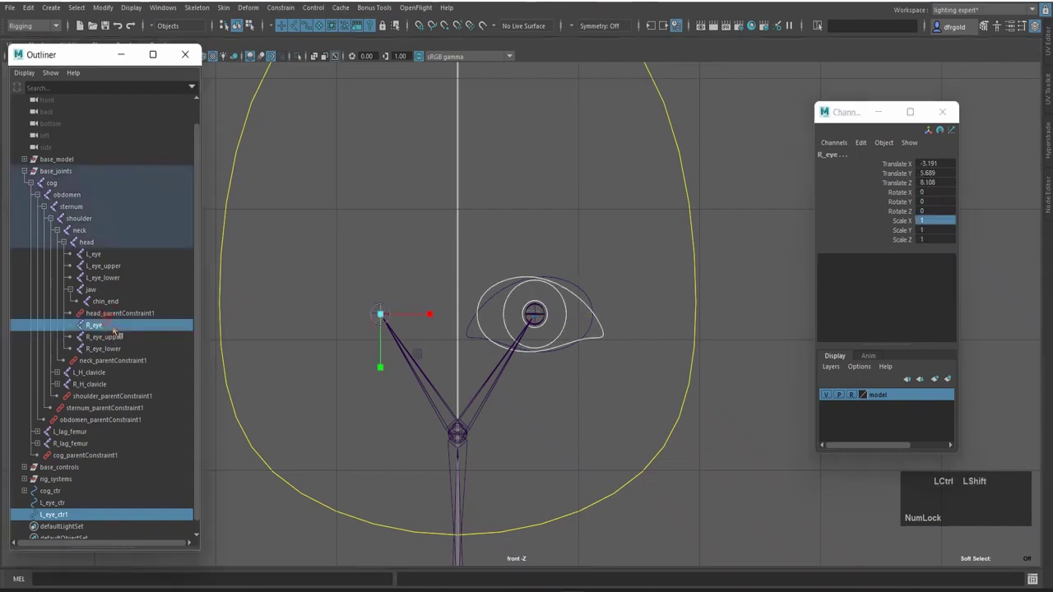
key("ctrl+shift+F3")
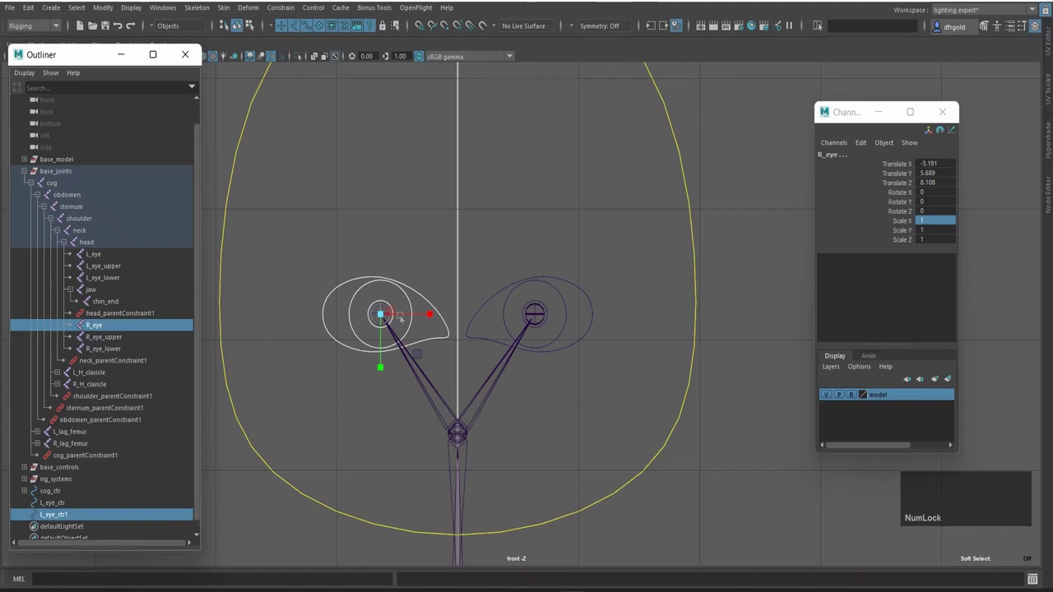
left_click(401, 256)
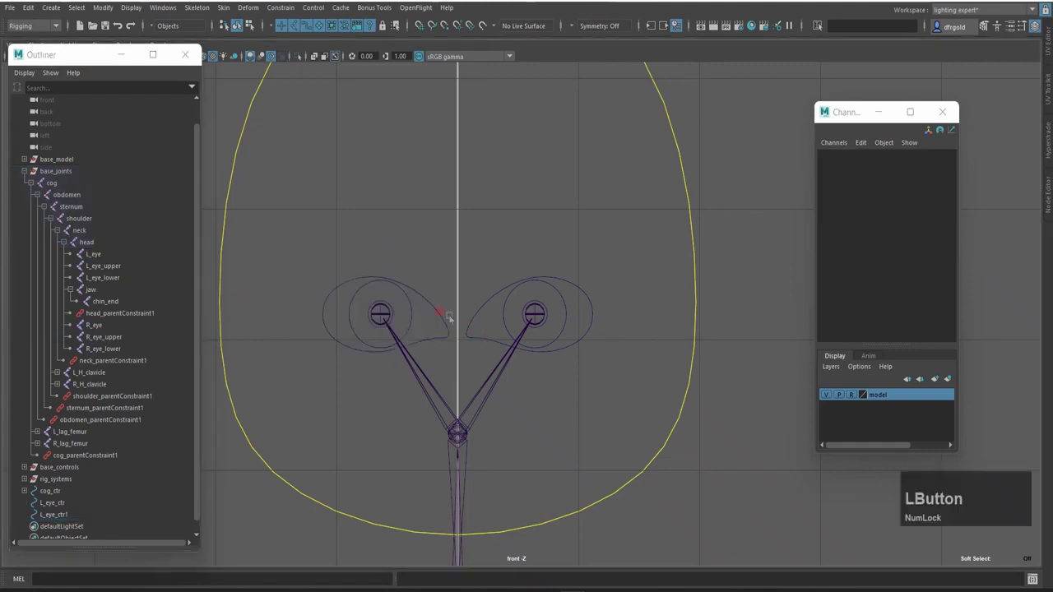
Step: Select both left eye controls and frame them with the Move tool active
key("space")
left_click(529, 224)
key("space")
key("w")
key("f")
scroll("down", 3)
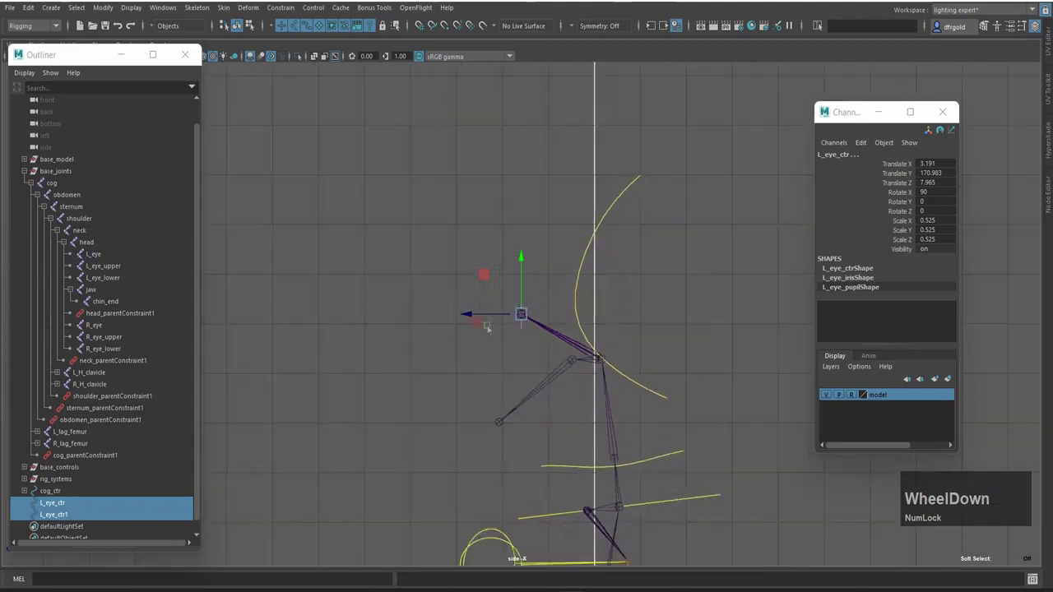
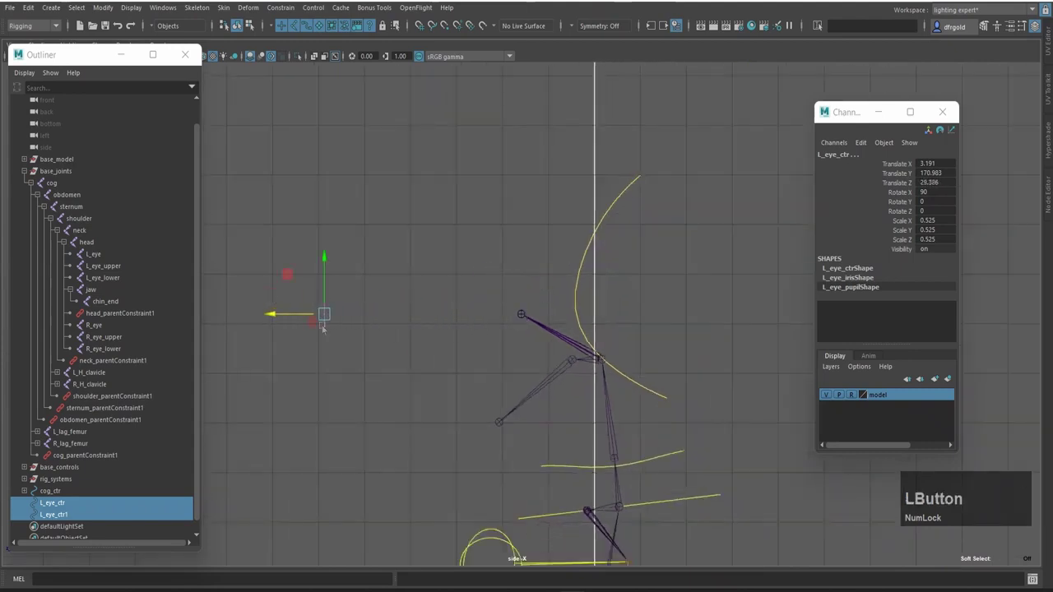
Step: Show the head mesh for reference and pick the L_eye_ctr controller
key("2")
scroll("down", 3)
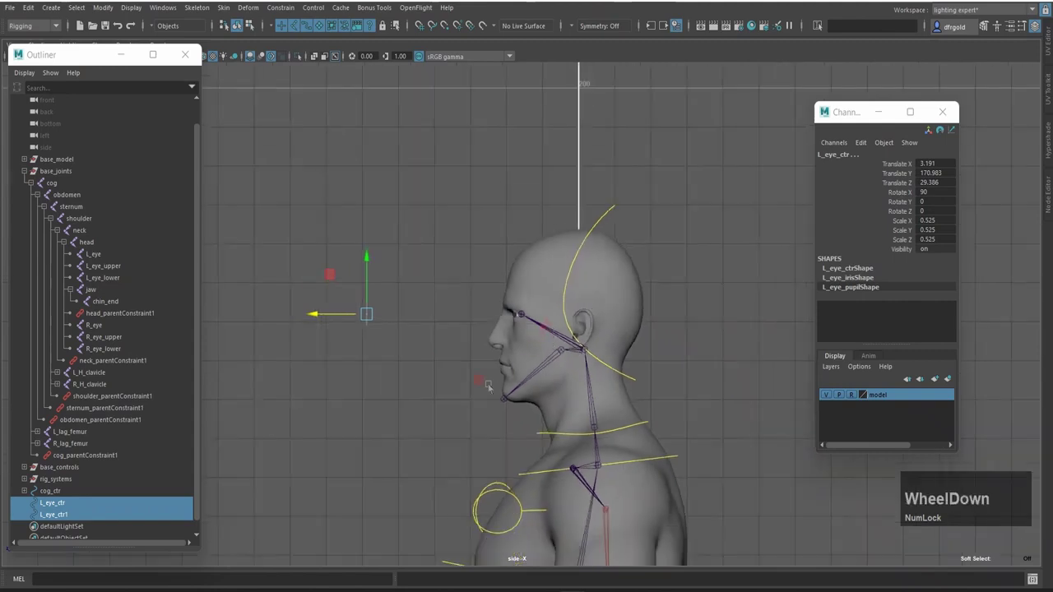
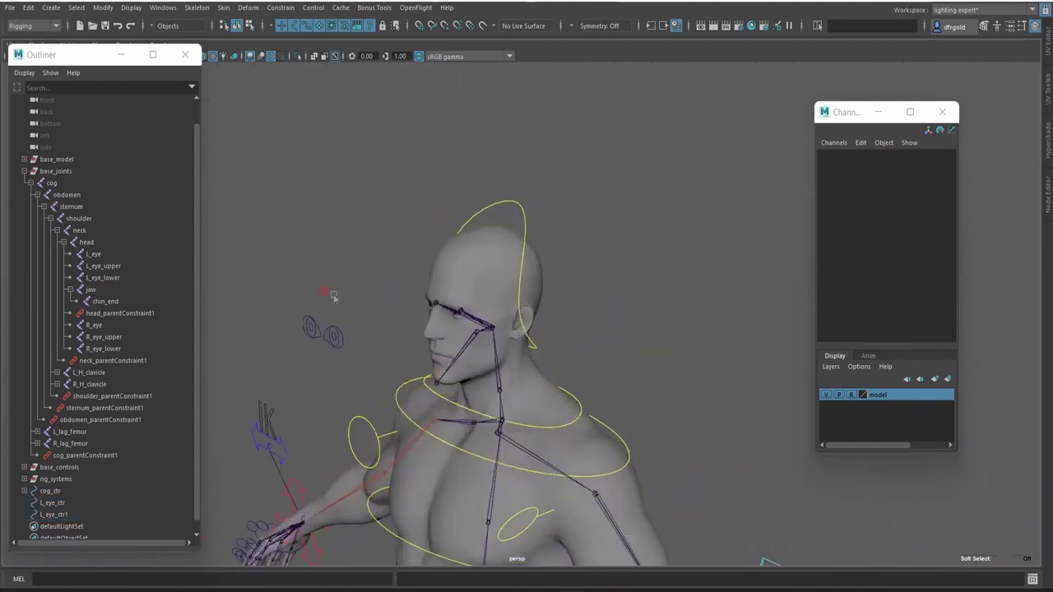
left_click(294, 285)
key("Home")
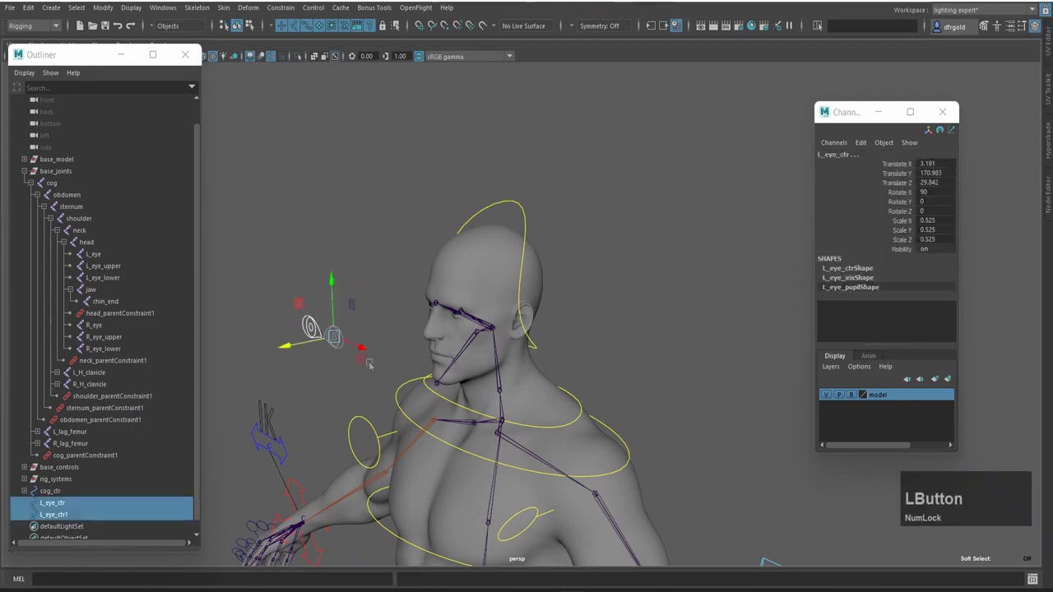
Step: Freeze transformations on the eye controls and inspect L_eye_ctr's zeroed attributes
key("shift+alt+f")
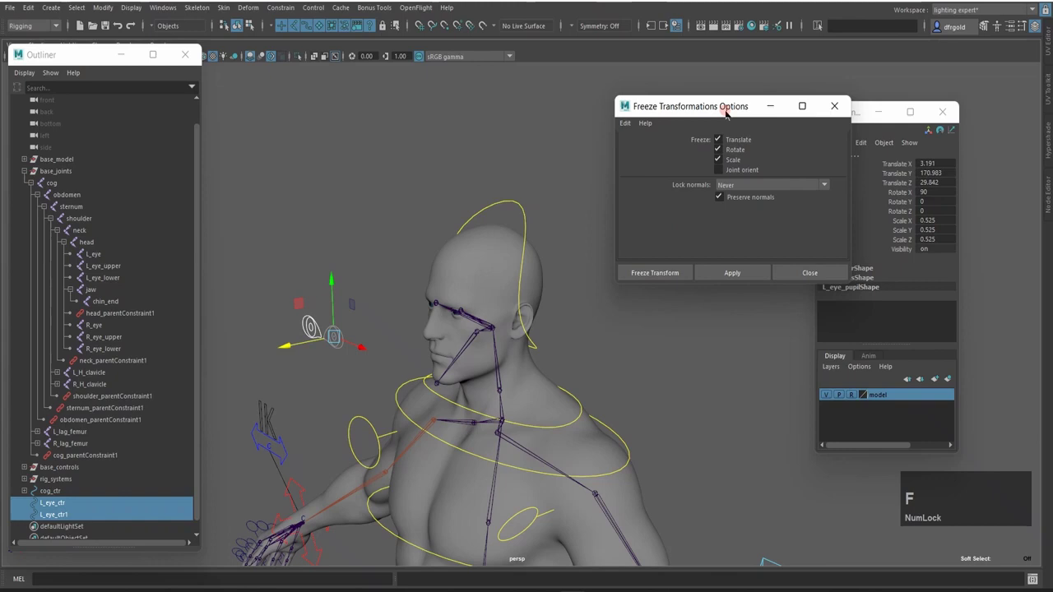
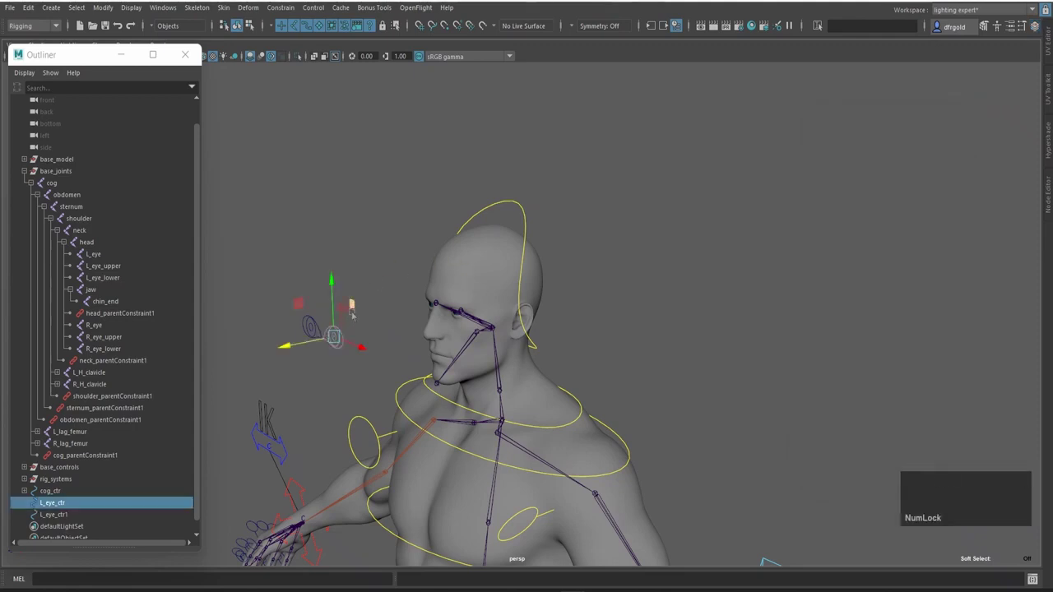
key("ctrl+a")
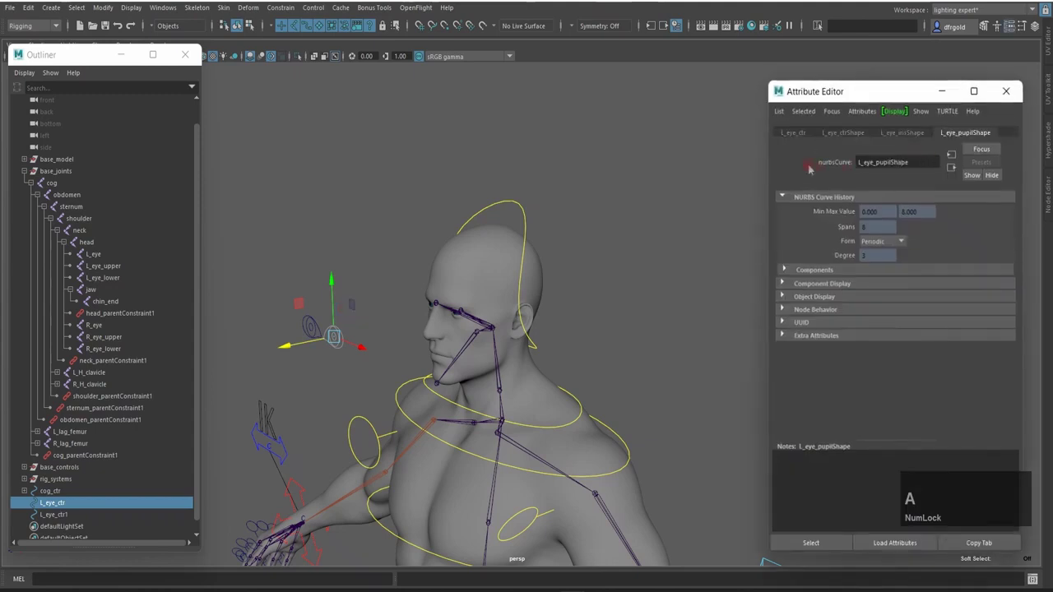
key("a")
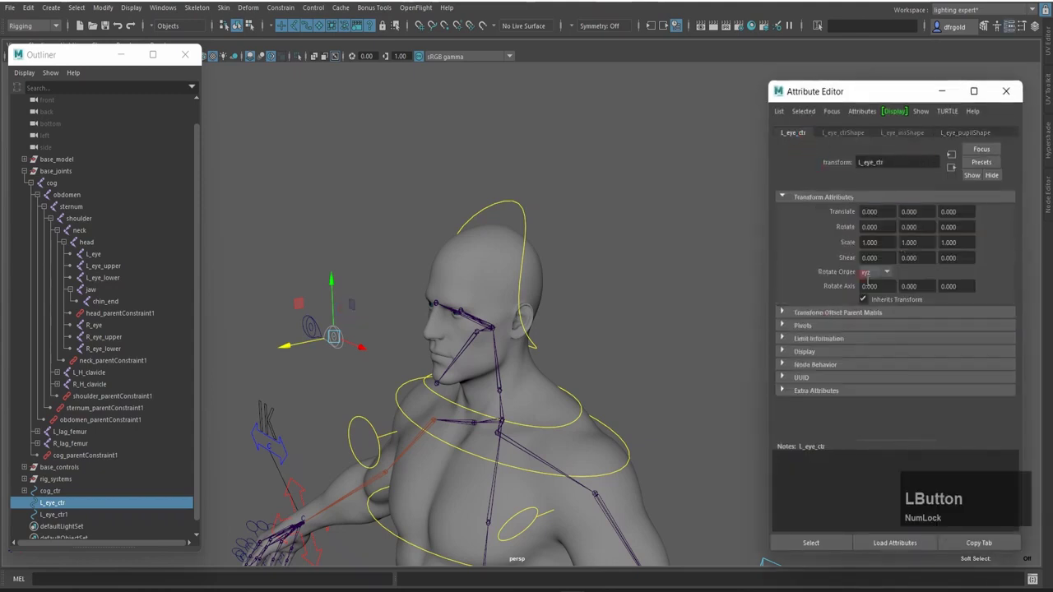
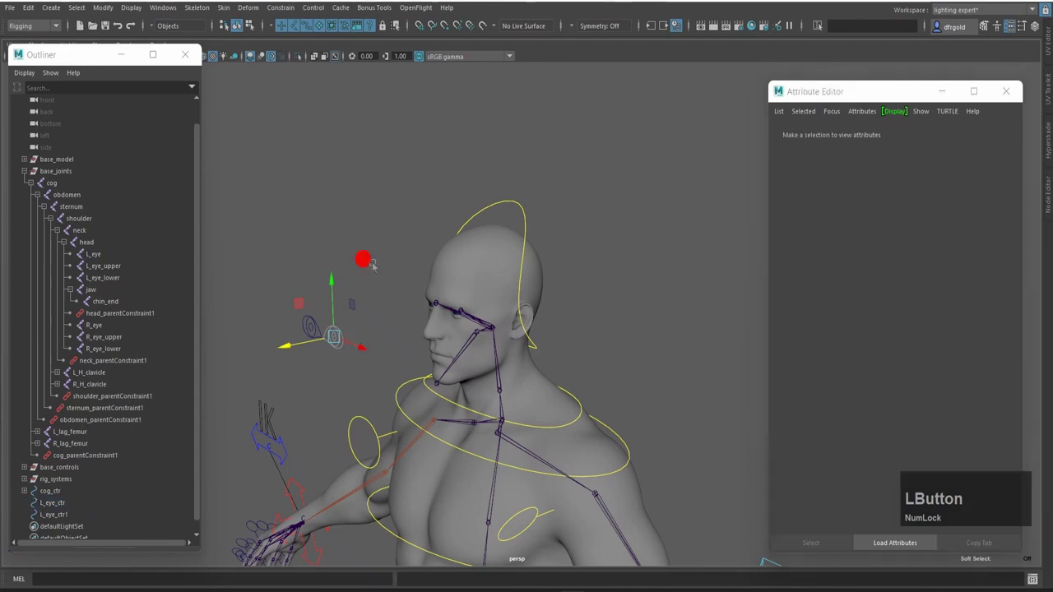
Step: Adjust the controller's display attributes, then select L_eye_ctr together with the L_eye joint
key("Home")
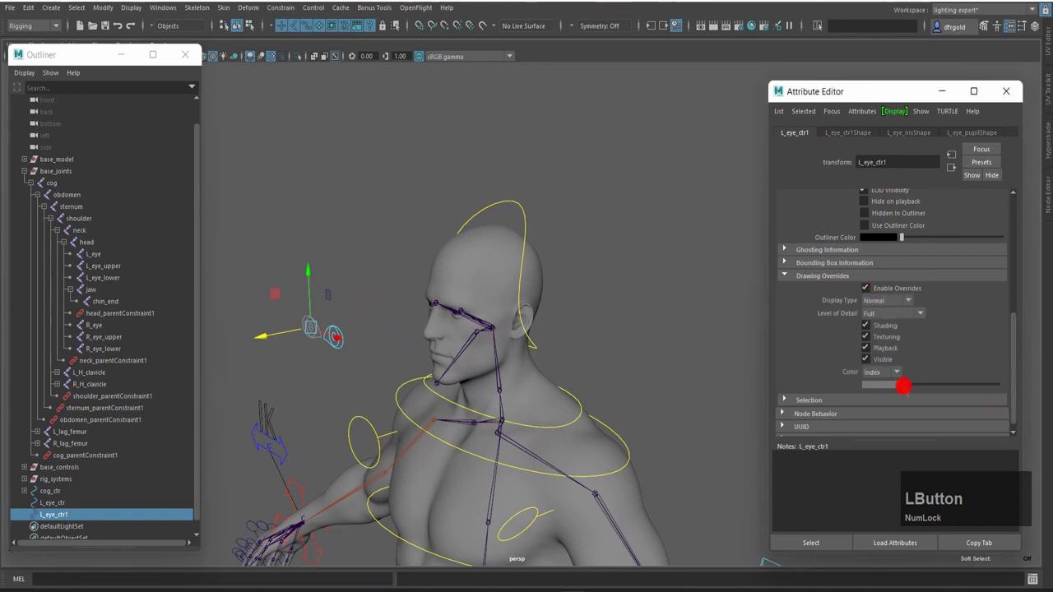
key("Home")
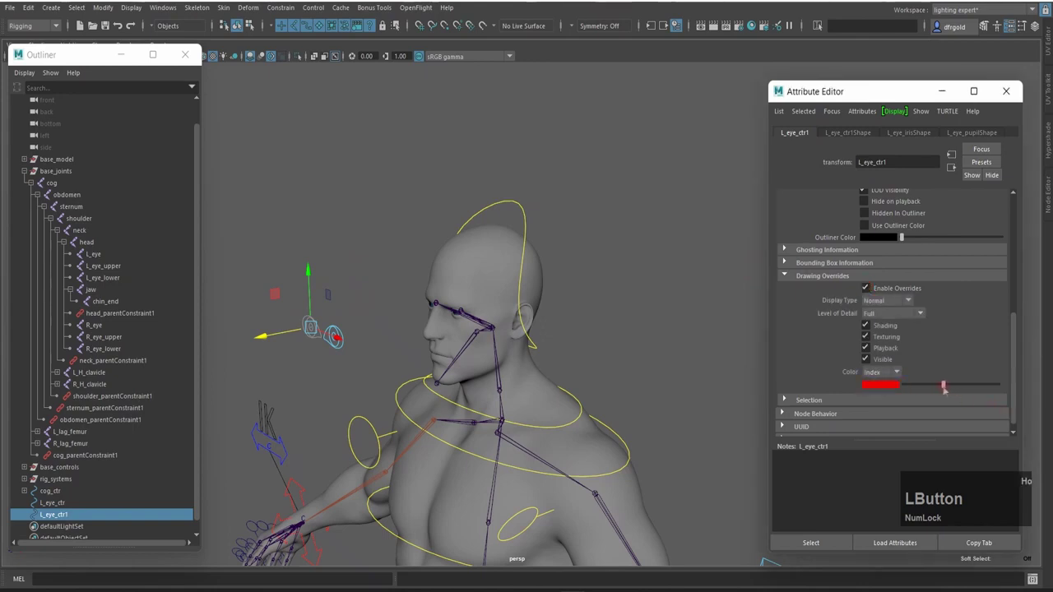
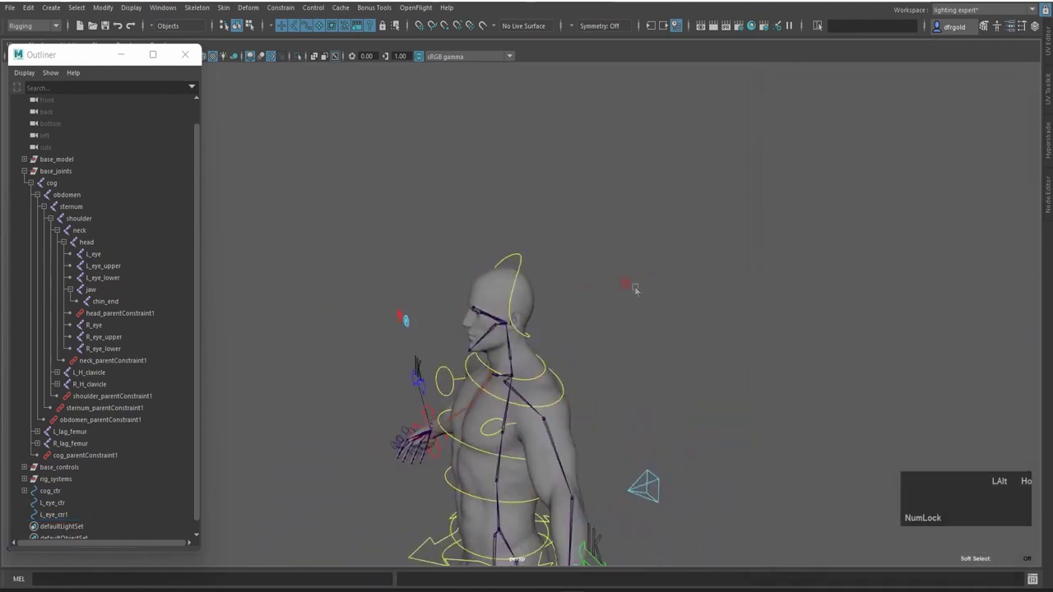
scroll("up", 3)
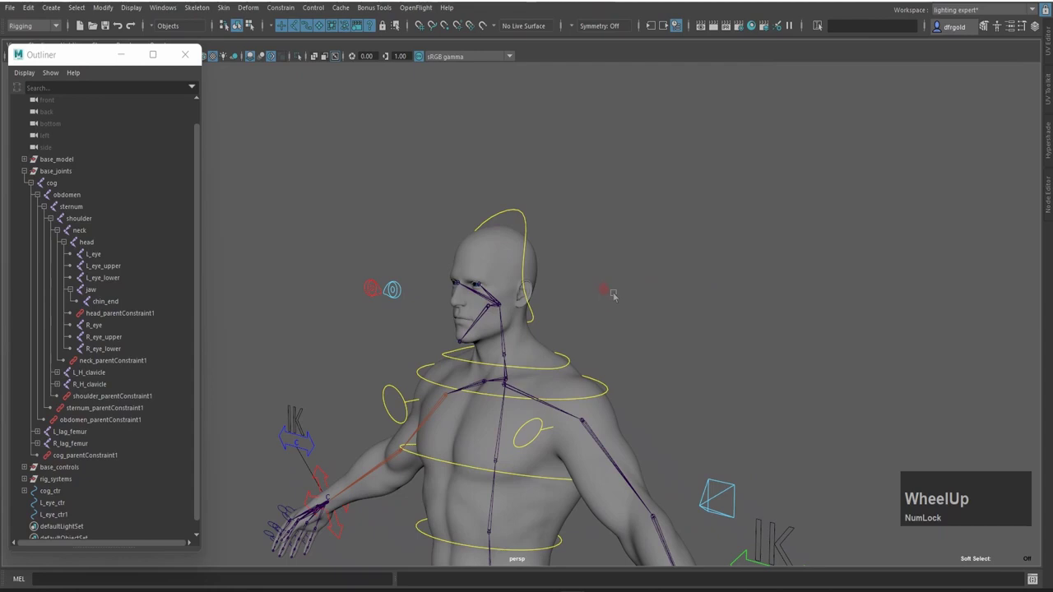
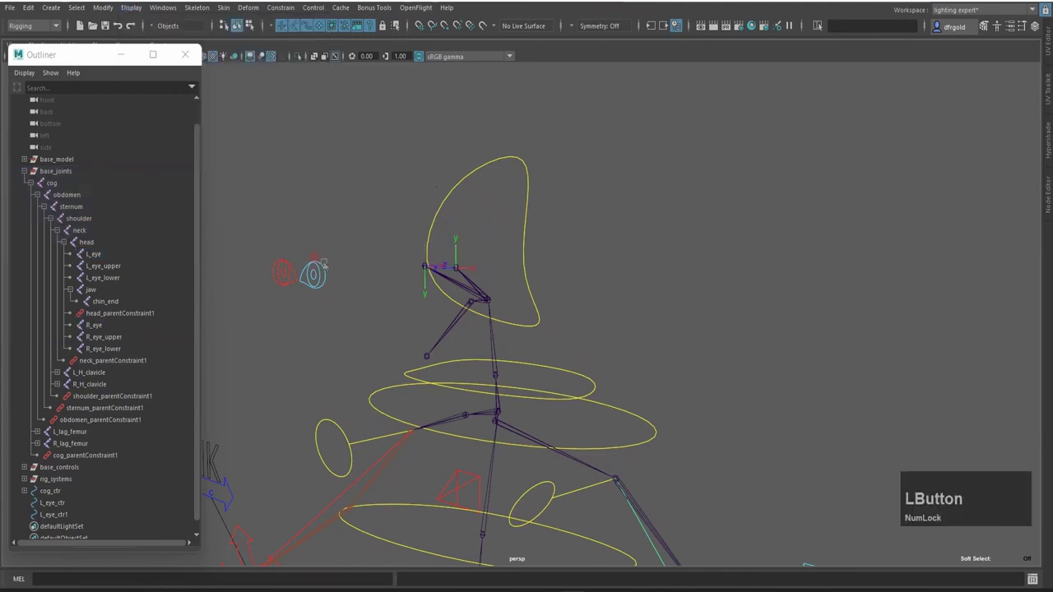
key("Home")
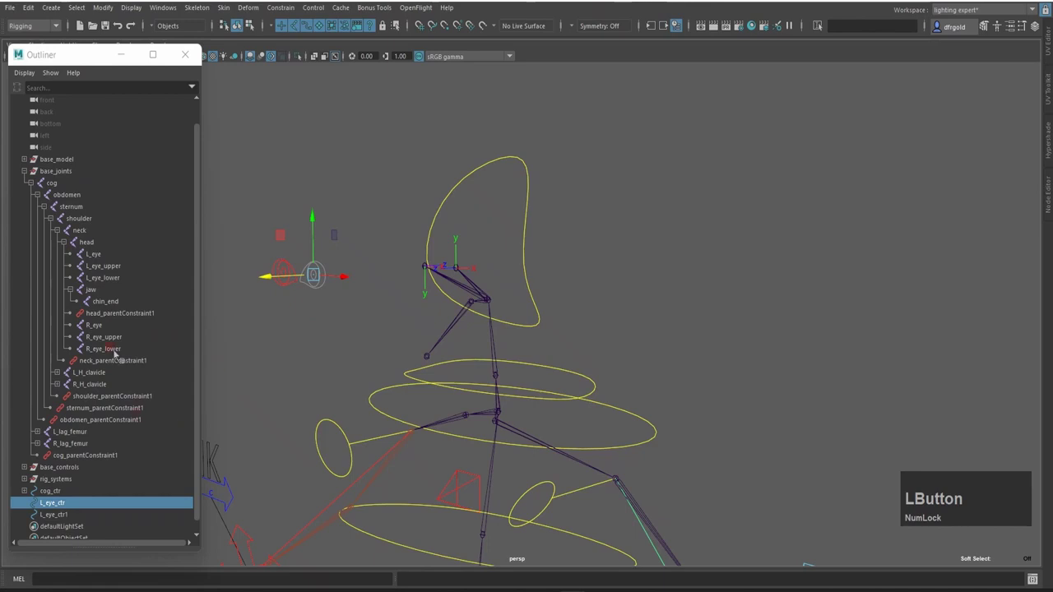
left_click(115, 256)
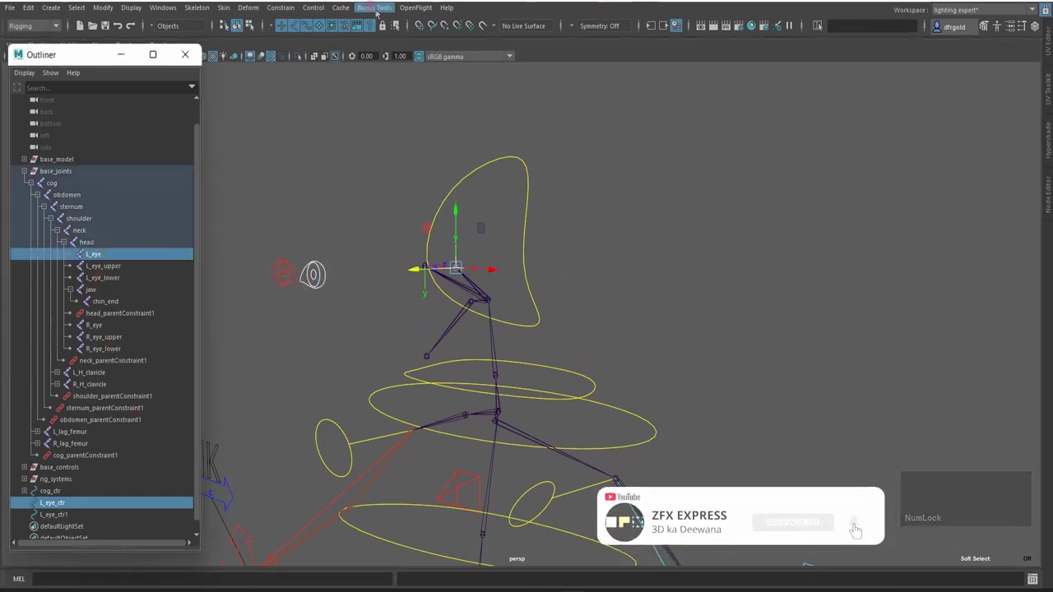
Step: In the Aim Constraint options, enter L_eye_ctr as the world up object
left_click(284, 13)
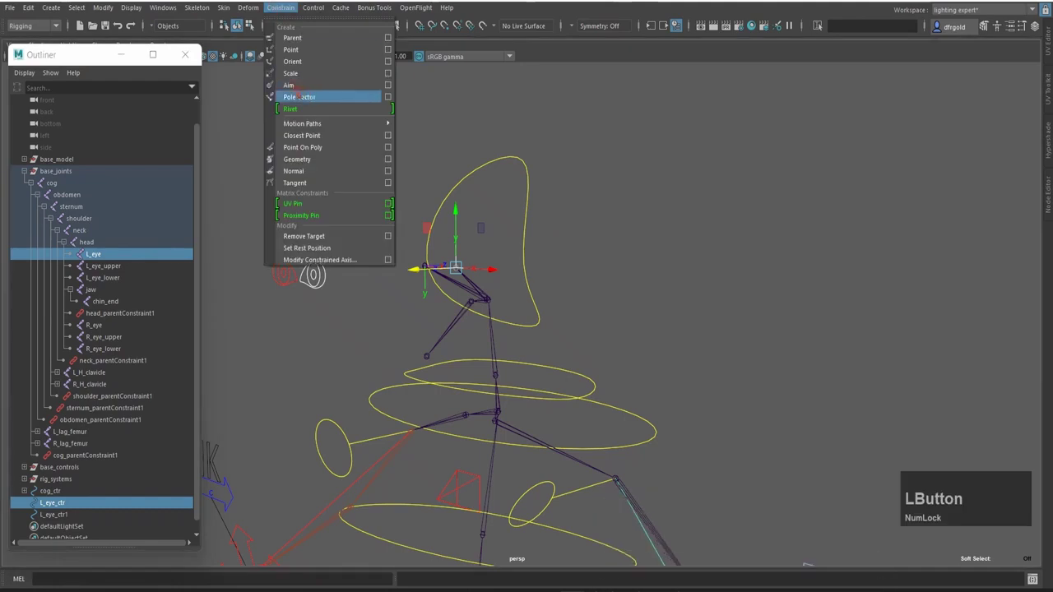
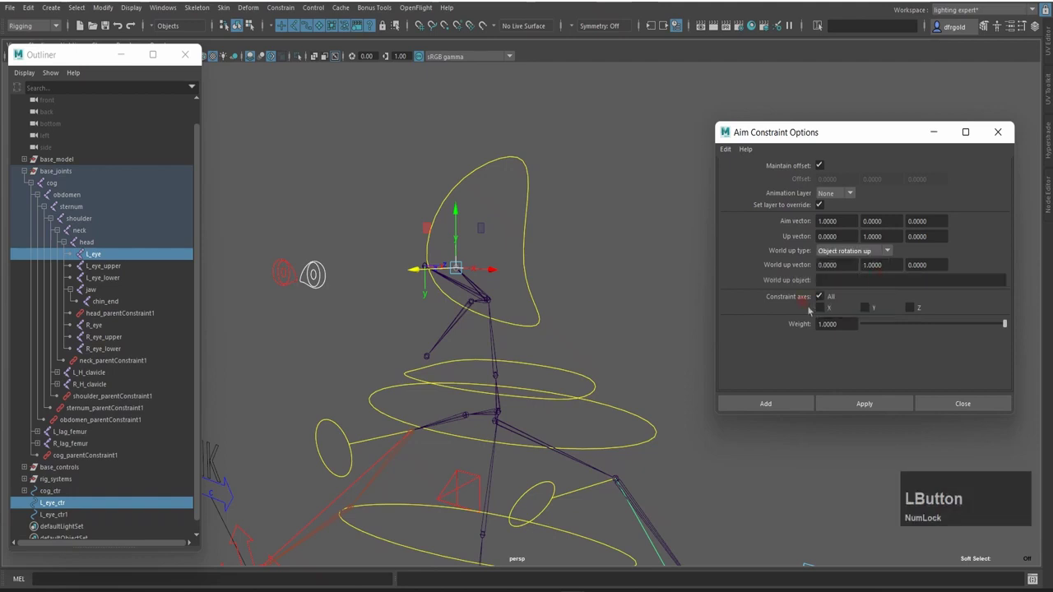
left_click(76, 510)
middle_click(77, 509)
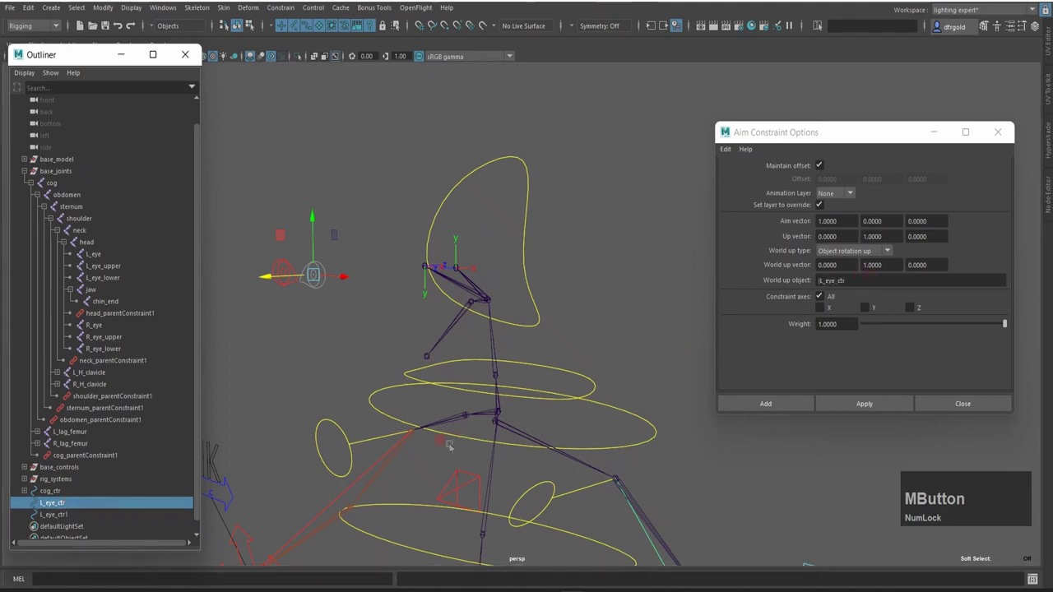
key("ctrl+Num_Lock")
Step: Reselect the controller with the L_eye joint and apply the aim constraint
left_click(120, 258)
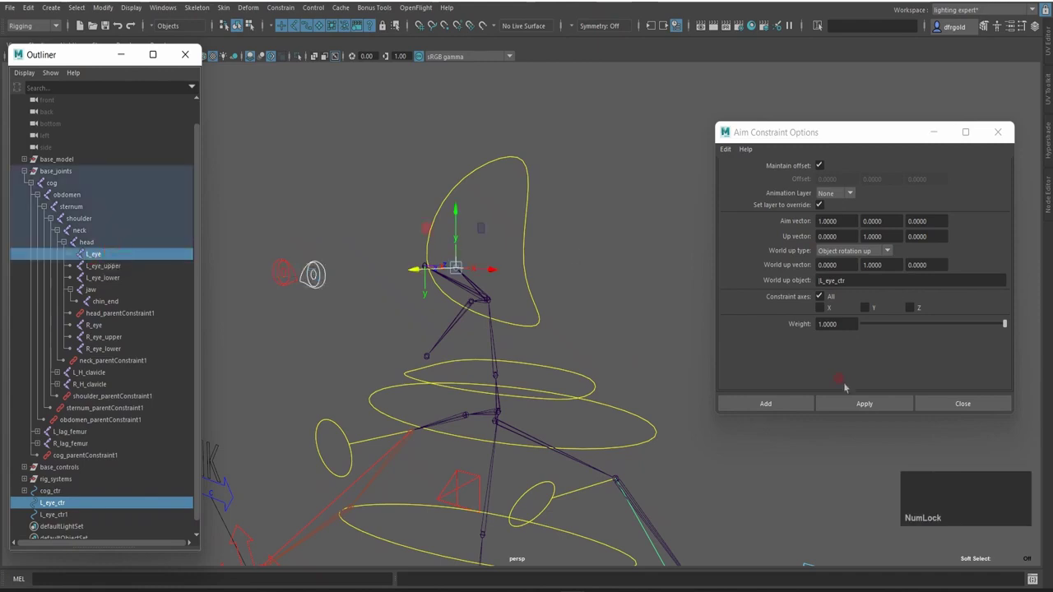
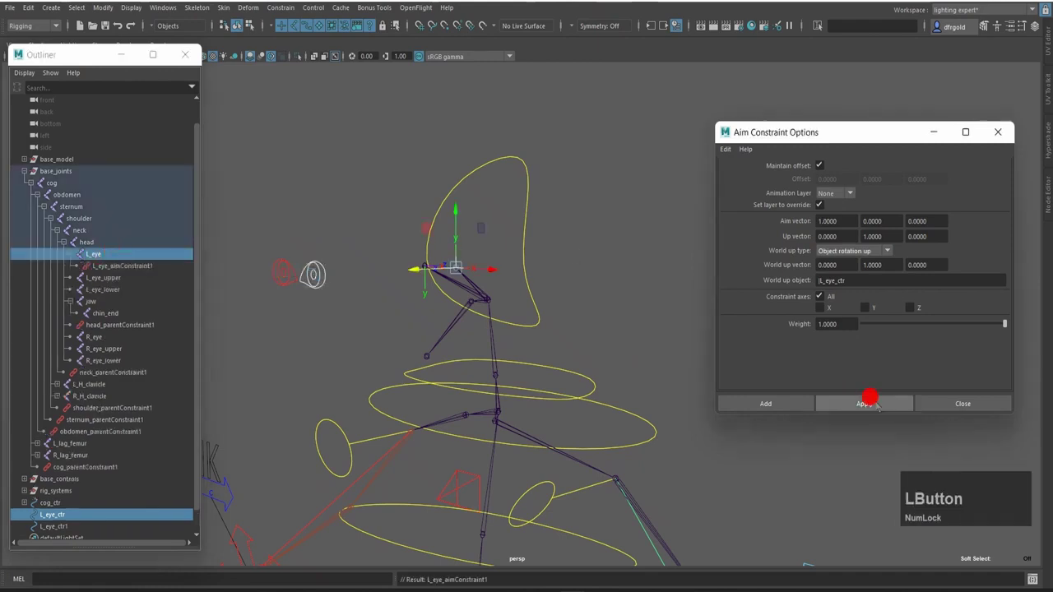
key("Home")
scroll("down", 3)
left_click(434, 348)
key("Home")
left_click(306, 370)
key("Home")
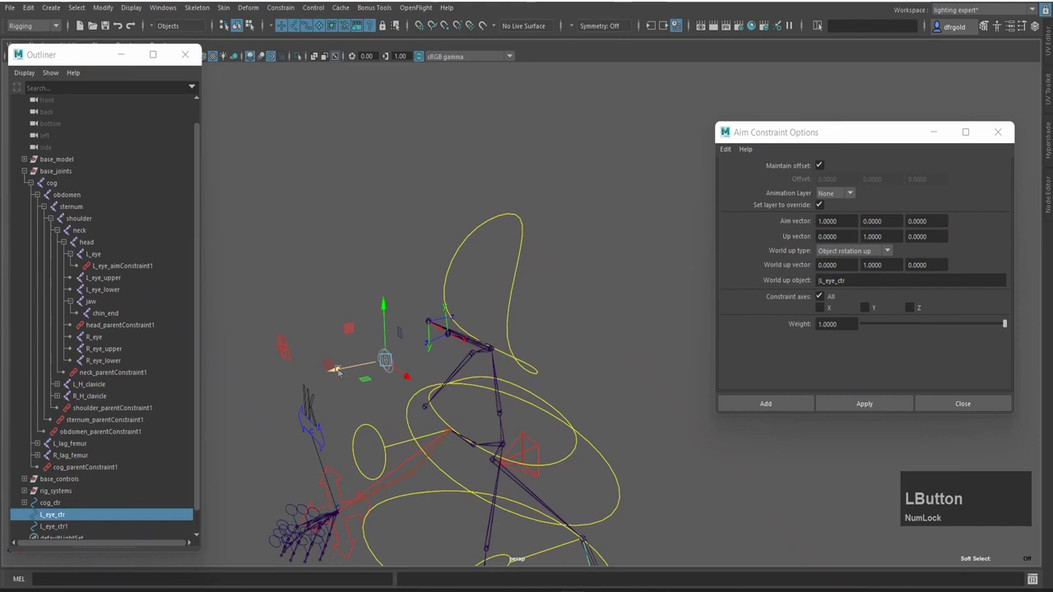
Step: Reset L_eye_ctr's translate channels to 0 via the Channel Box
key("Home")
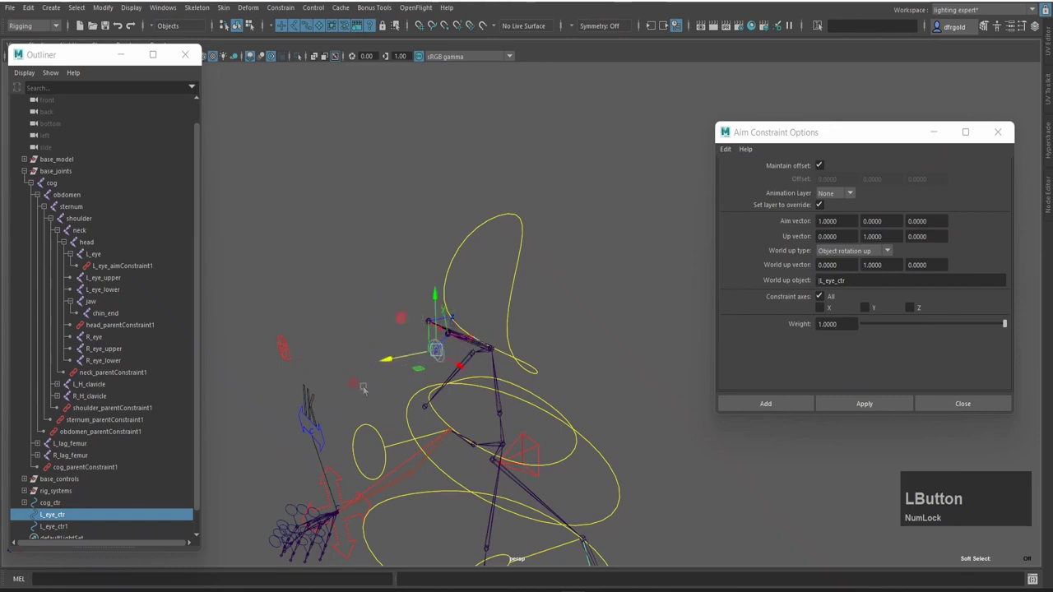
key("alt+c")
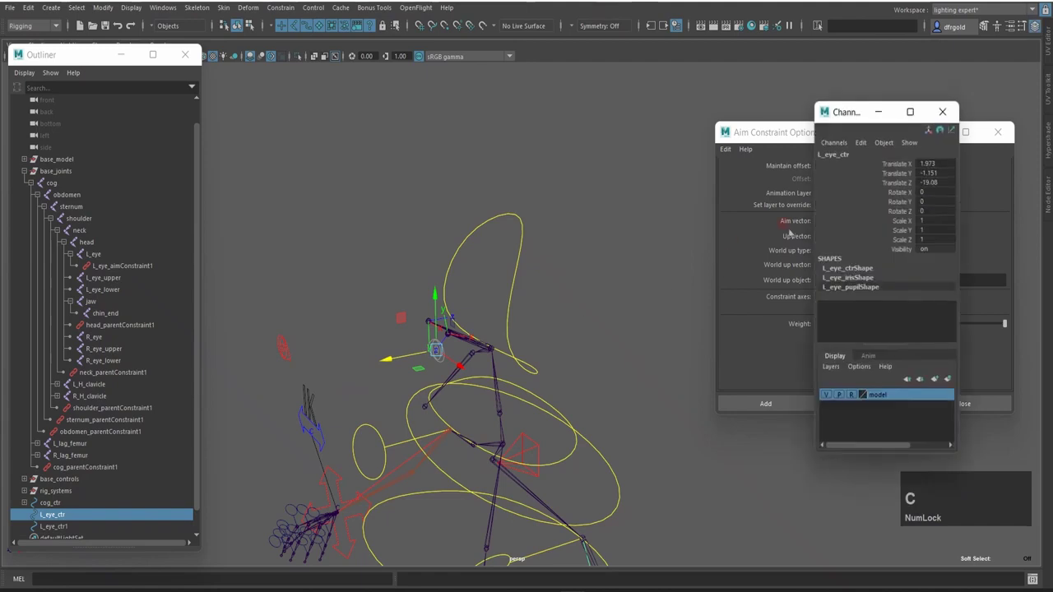
left_click(393, 357)
key("Home")
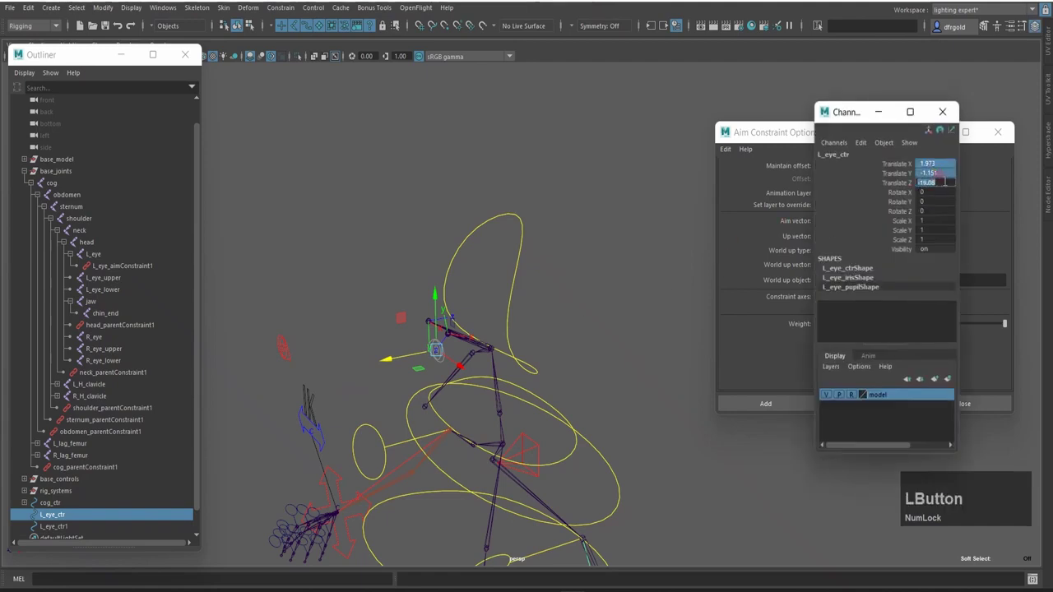
key("KP_0")
key("KP_Enter")
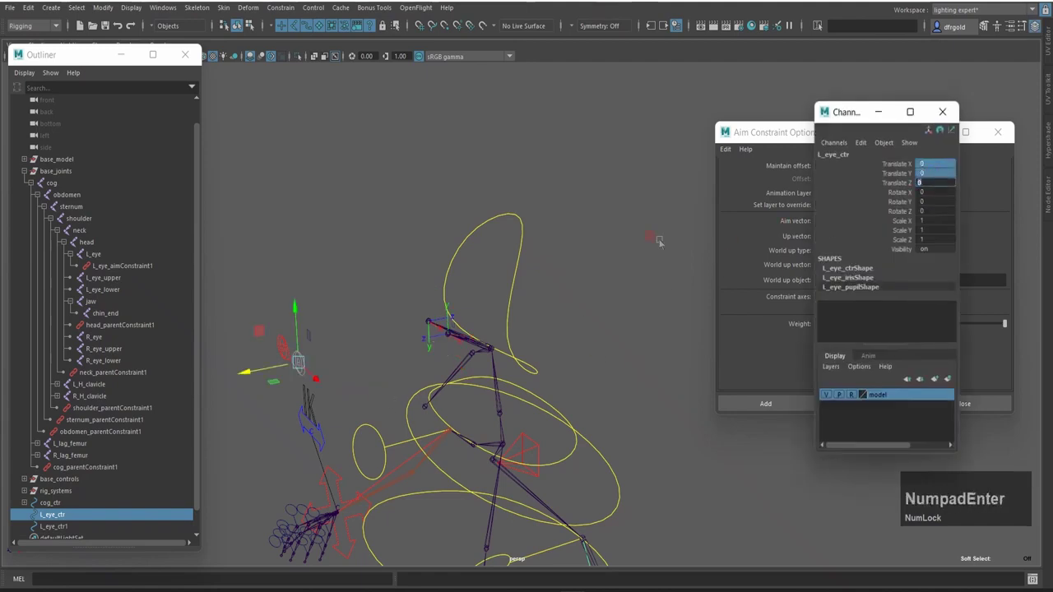
key("KP_Enter")
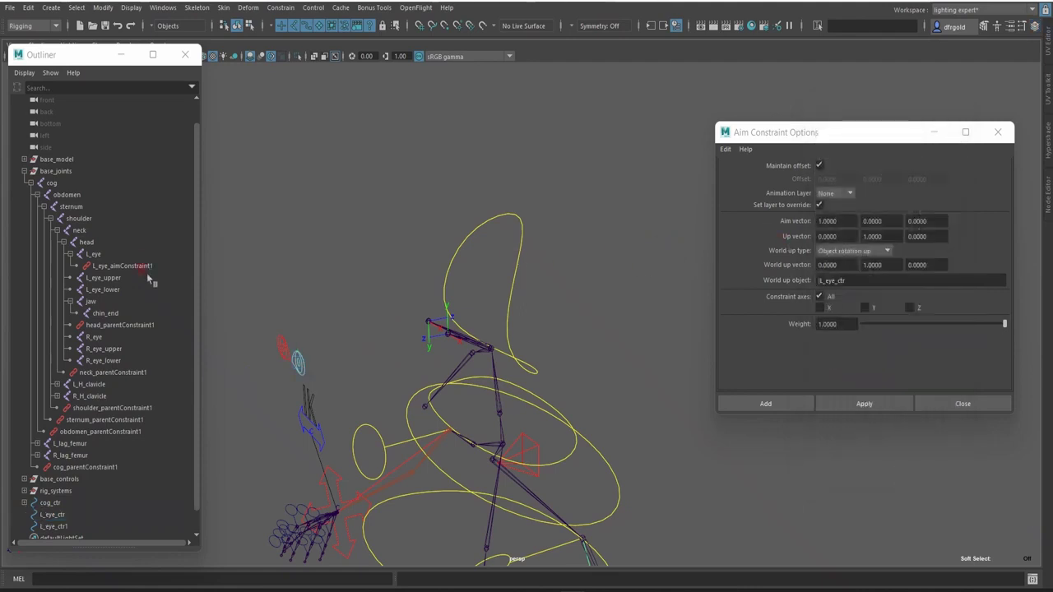
Step: Set L_eye_aimConstraint1's world up vector Y value to 0 in the Attribute Editor
left_click(148, 270)
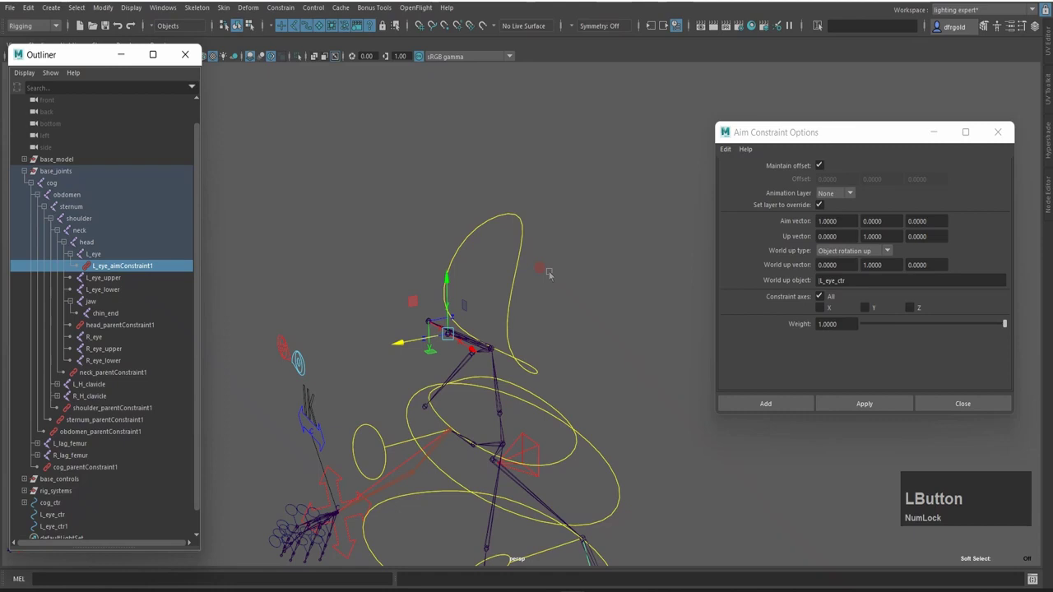
key("ctrl+Num_Lock")
key("ctrl+a")
scroll("down", 3)
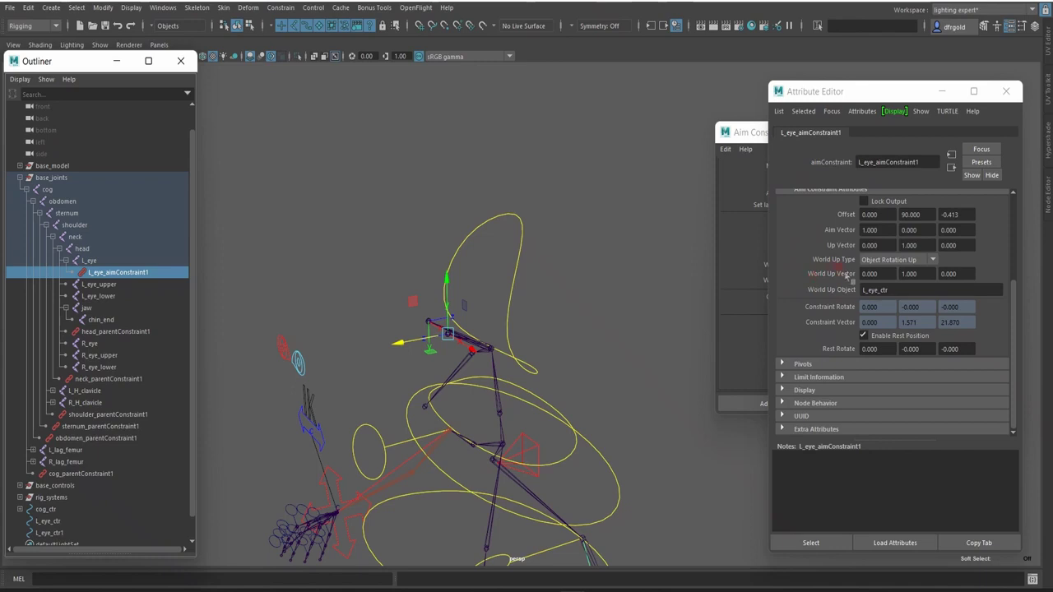
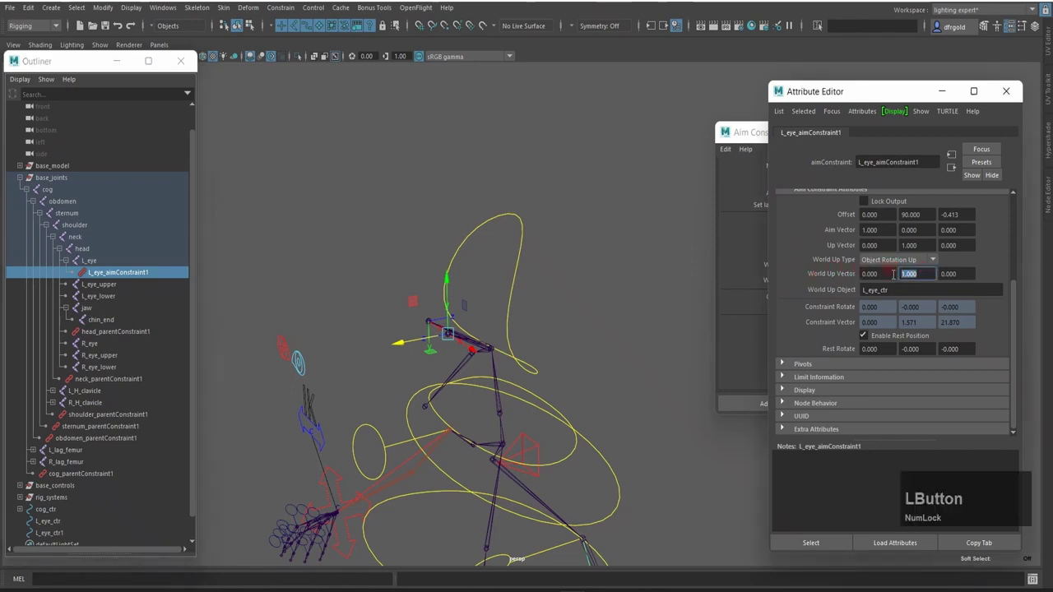
key("KP_0")
key("KP_Enter")
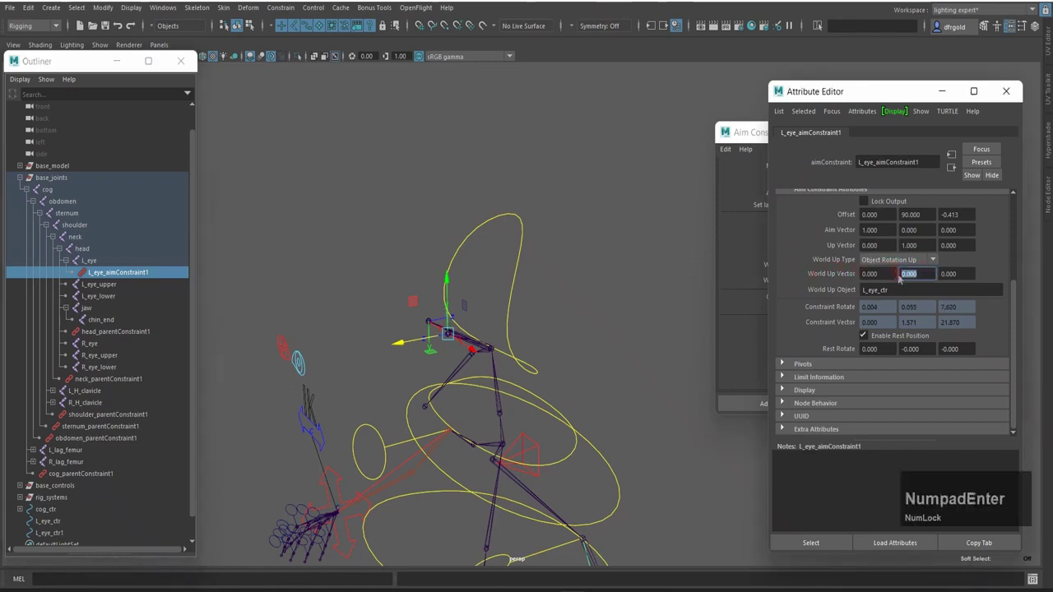
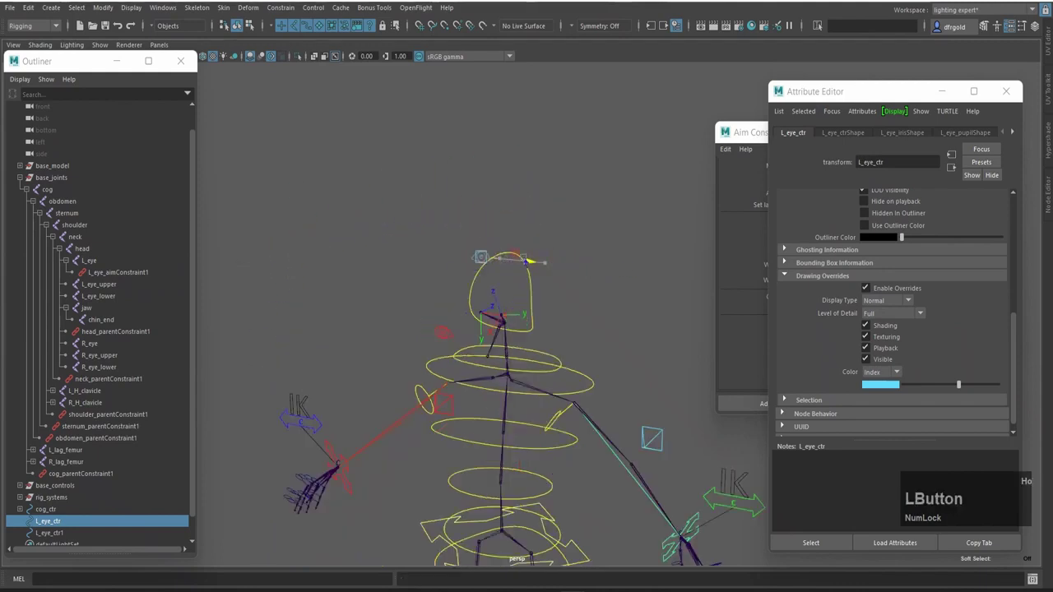
Step: Zero L_eye_ctr's translation in the Channel Box, returning it to the left eye joint
left_click(486, 354)
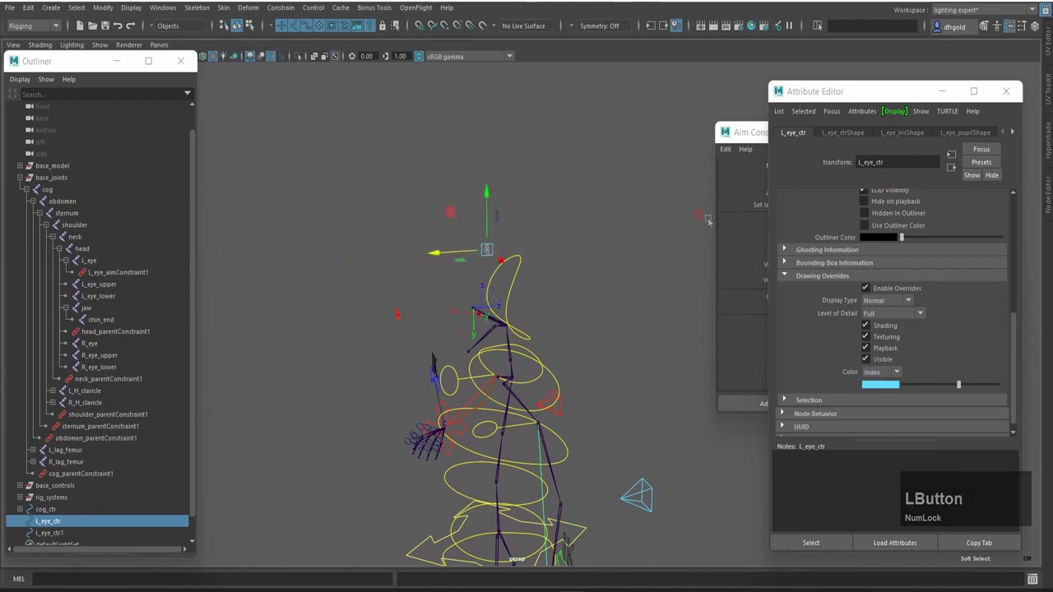
left_click(441, 251)
key("alt+c")
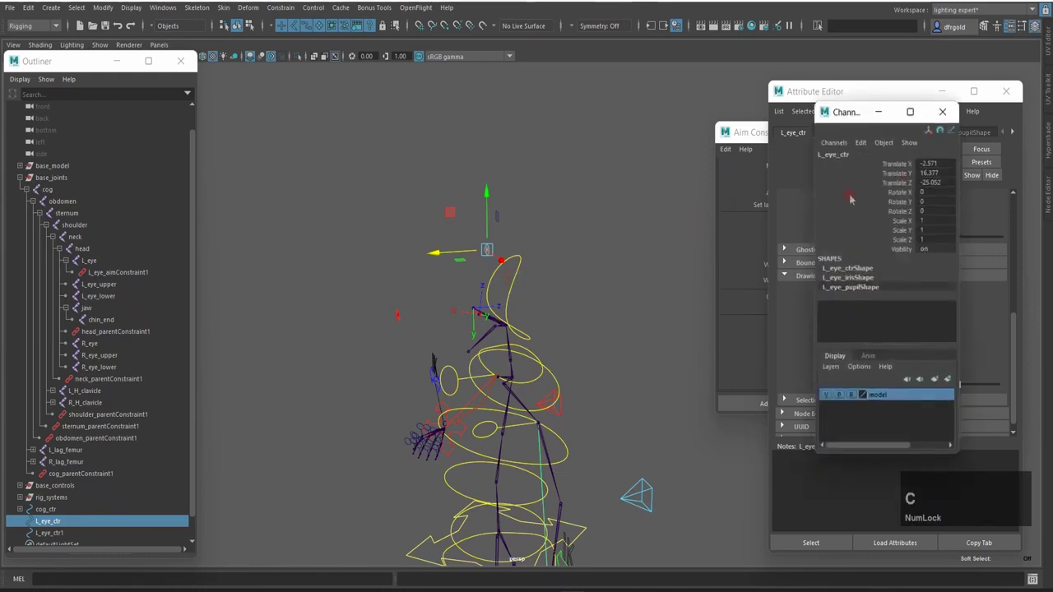
left_click(440, 251)
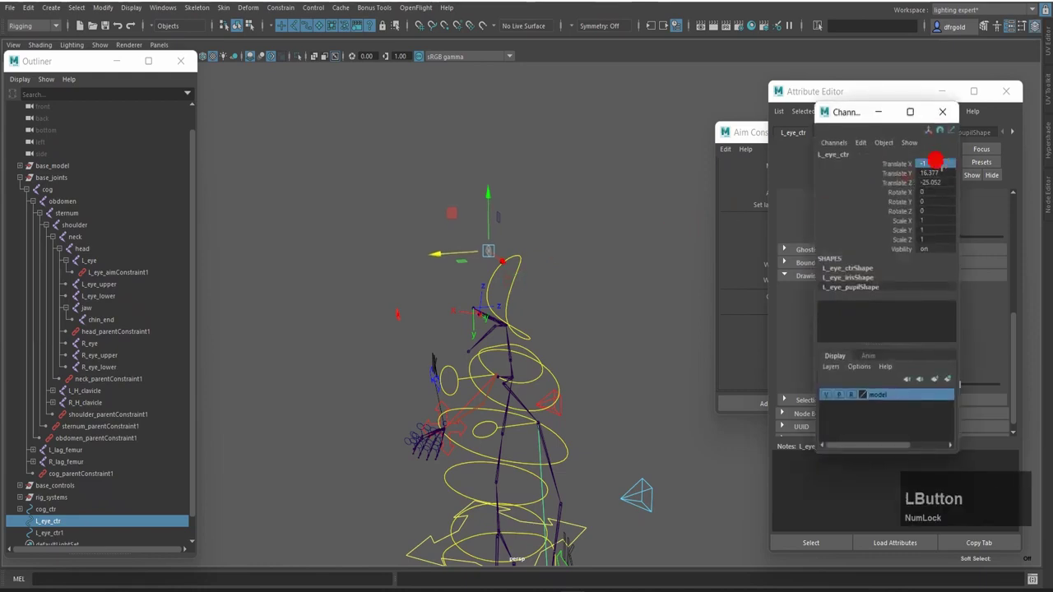
key("KP_0")
key("KP_Enter")
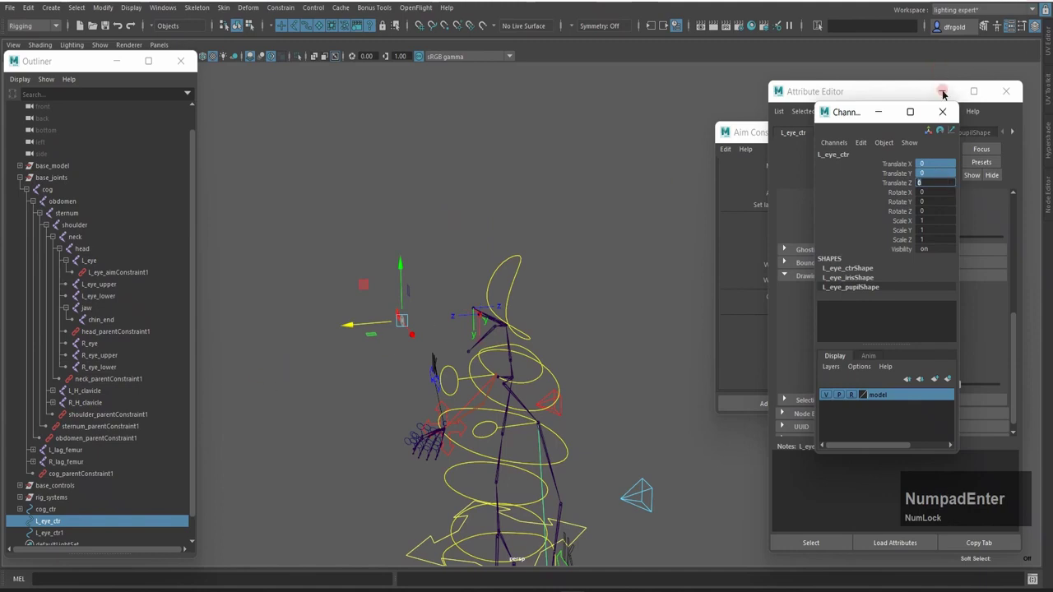
key("KP_Enter")
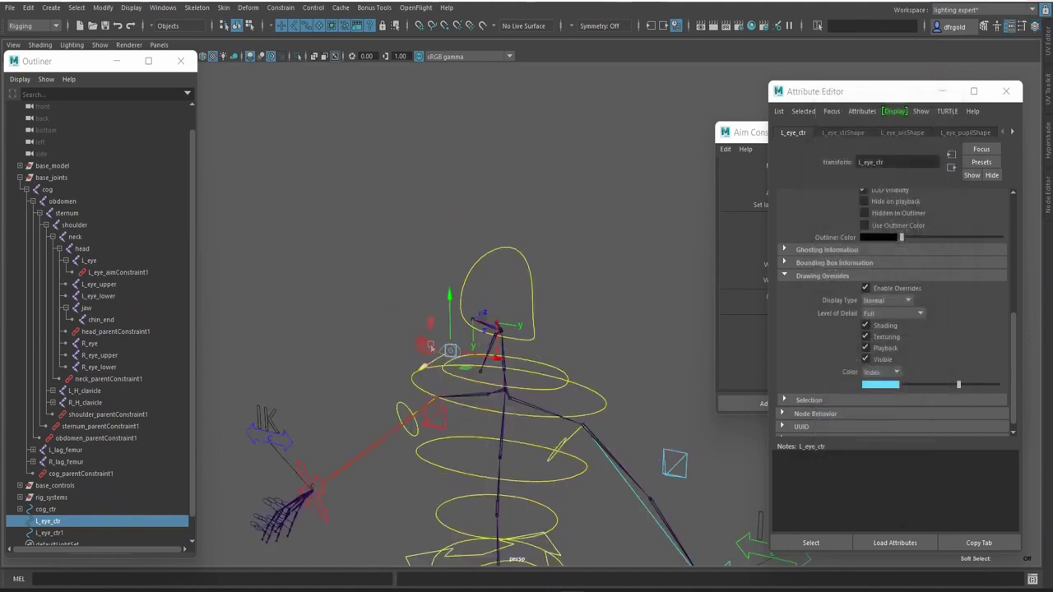
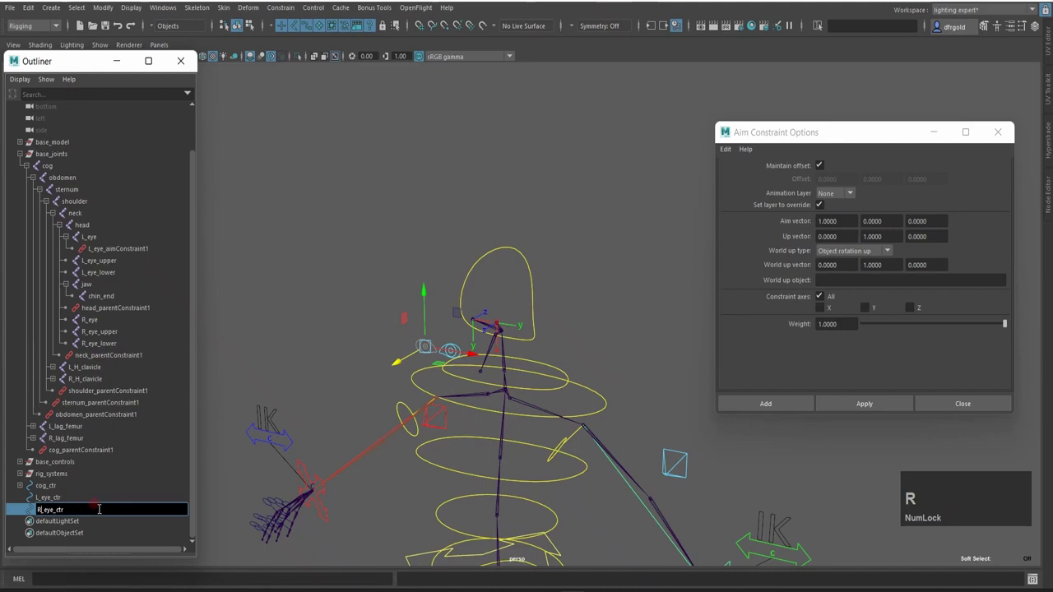
Step: Confirm the R_eye_ctr name and set it as the aim constraint's world up object
key("Return")
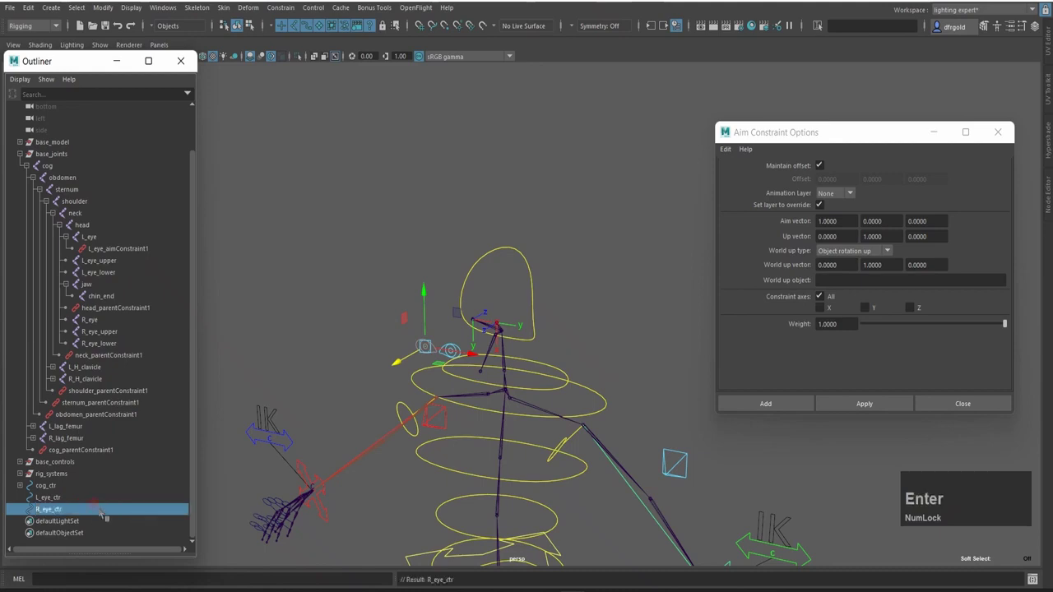
middle_click(106, 511)
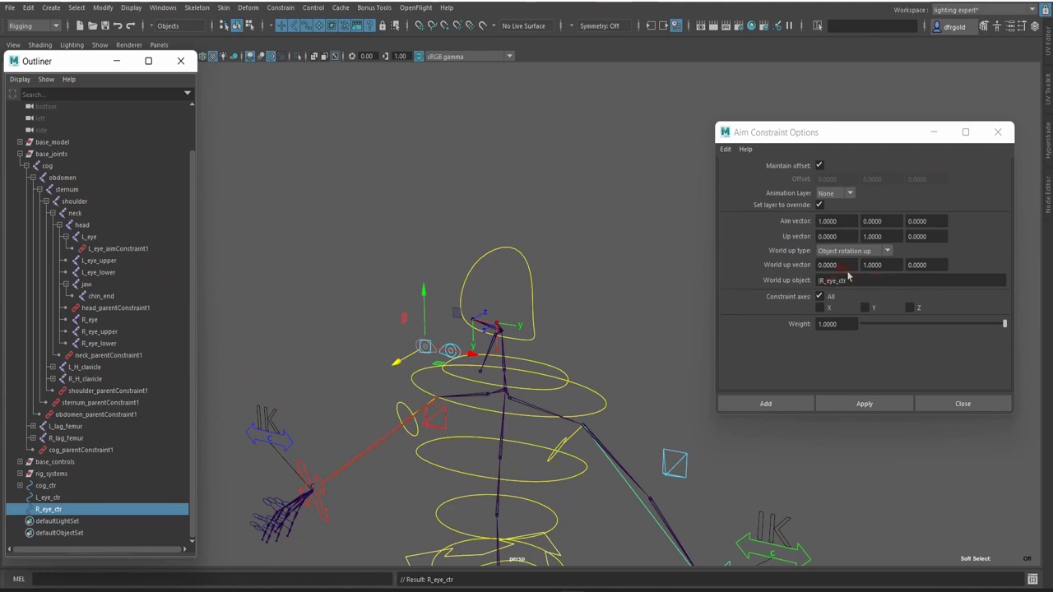
middle_click(111, 326)
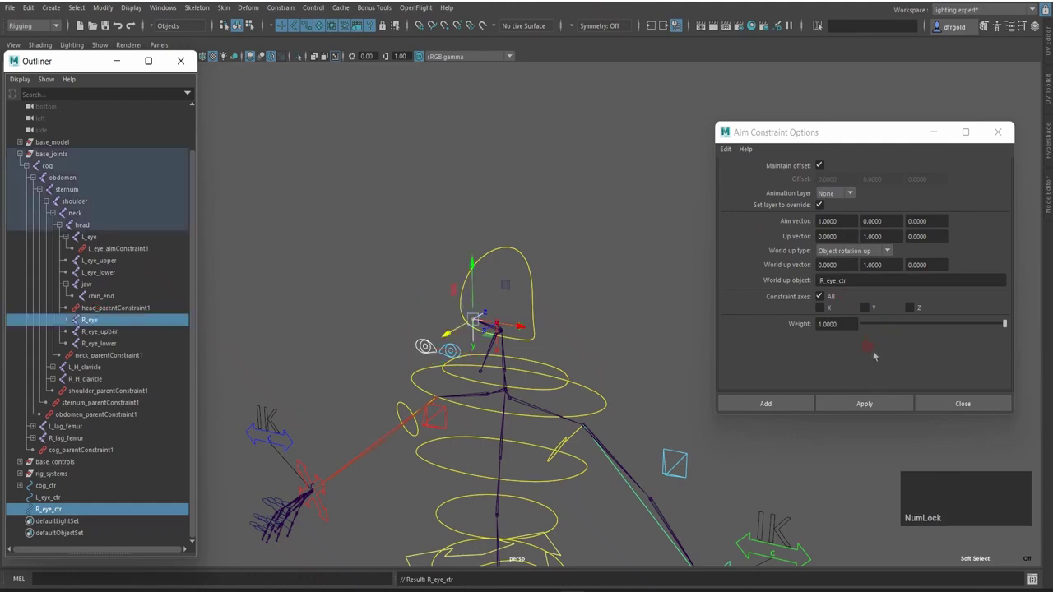
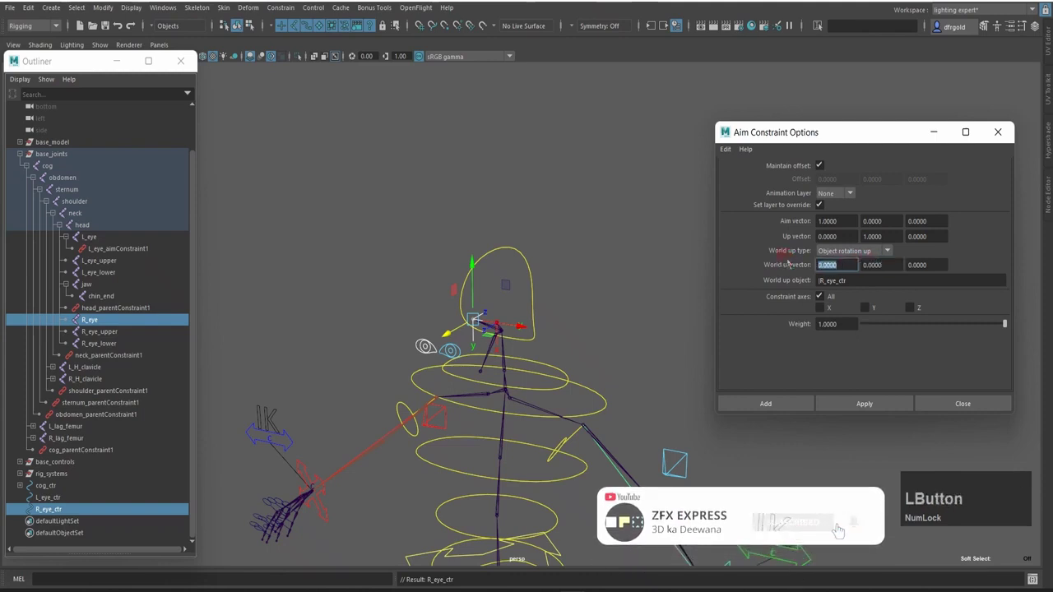
Step: Enter the world up vector as 1, 0, 0 and apply the aim constraint to R_eye
key("KP_1")
key("KP_Decimal")
key("KP_0")
key("KP_Enter")
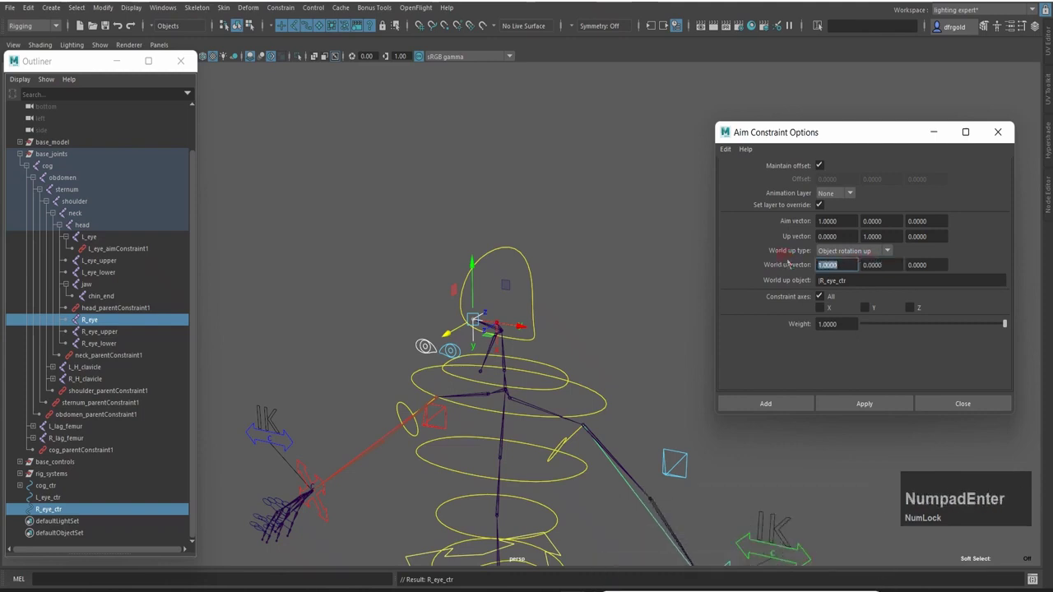
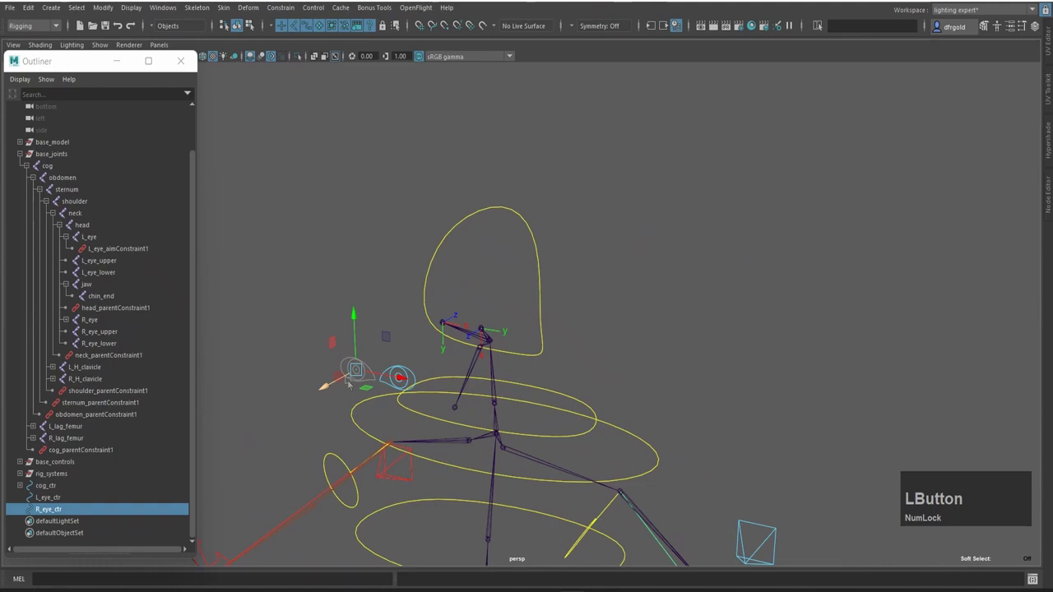
Step: Move R_eye_ctr to test the aiming and undo the overshoot
key("Home")
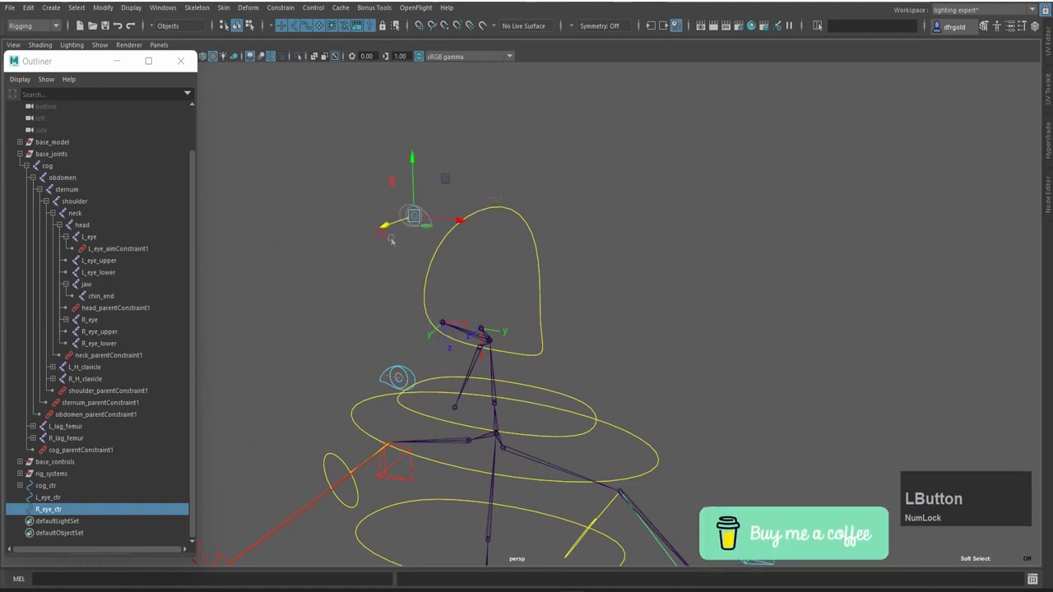
key("ctrl+z")
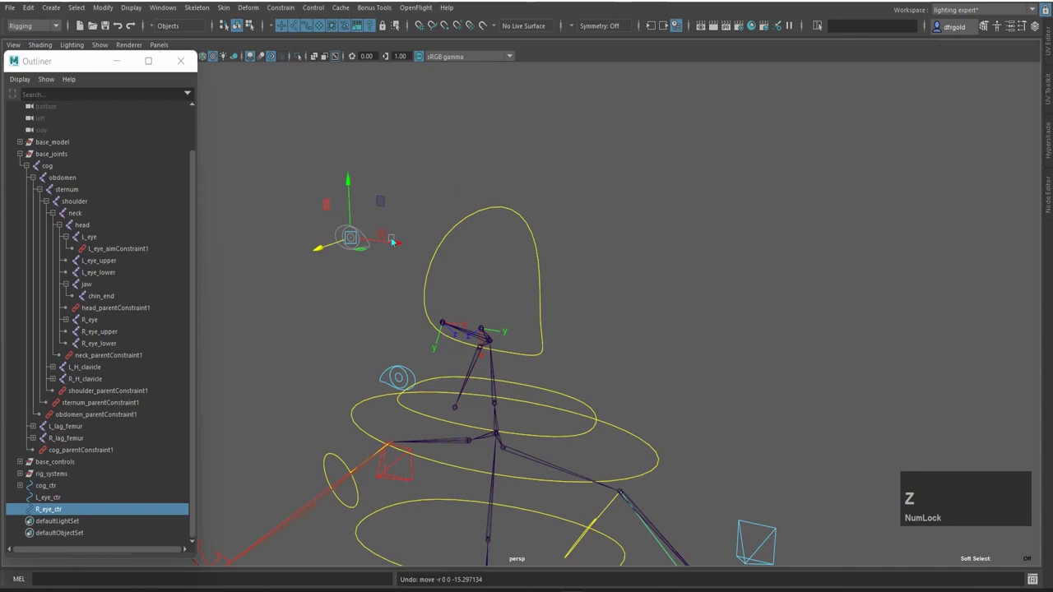
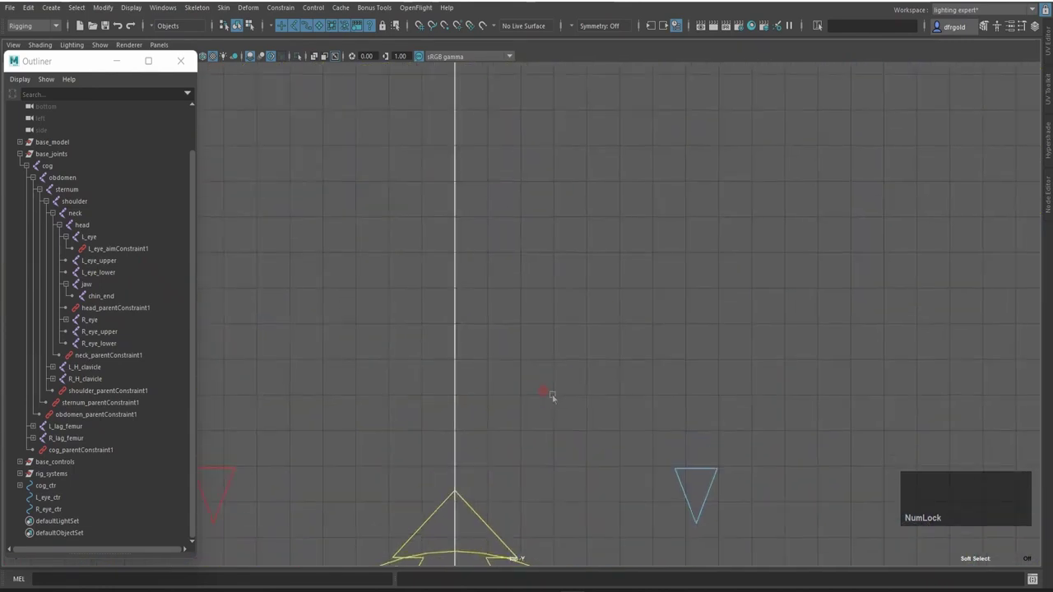
Step: Draw a linear (degree 1) rectangular EP curve, curve1, in the top view
key("space")
left_click(392, 188)
key("space")
key("Home")
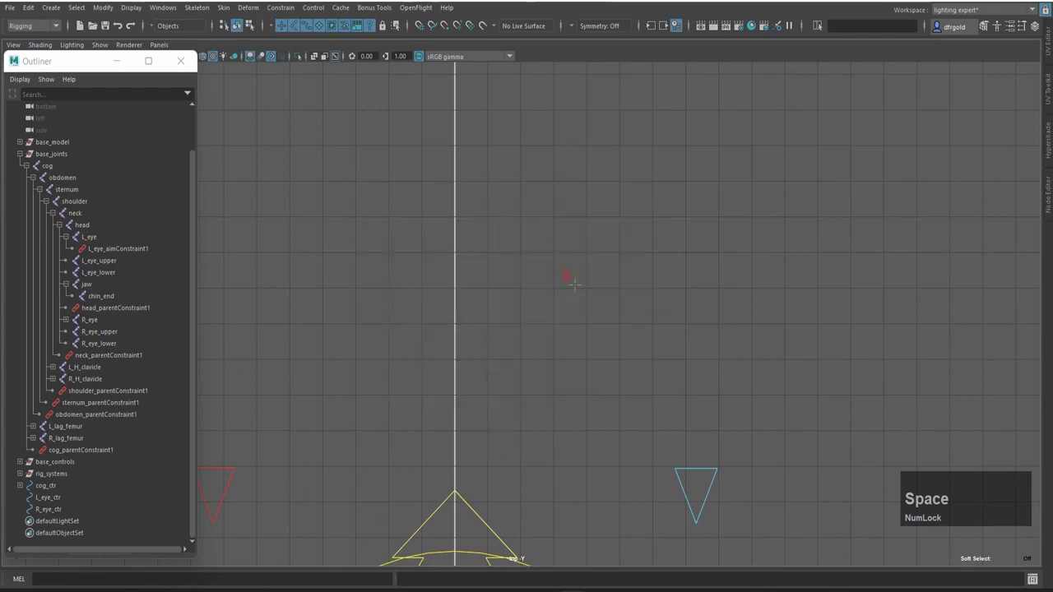
key("t")
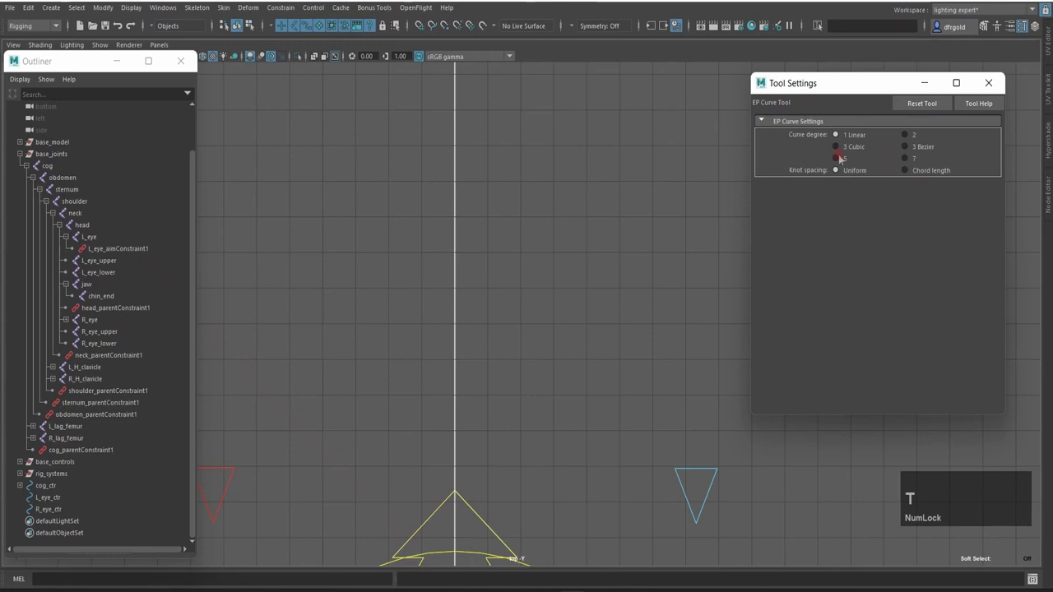
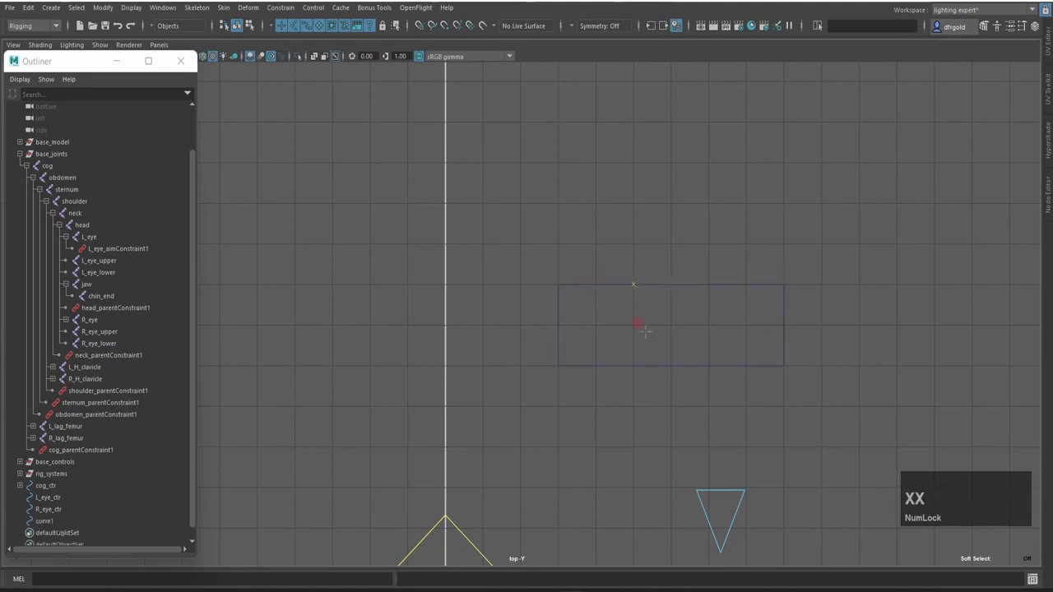
type("q")
scroll("down", 3)
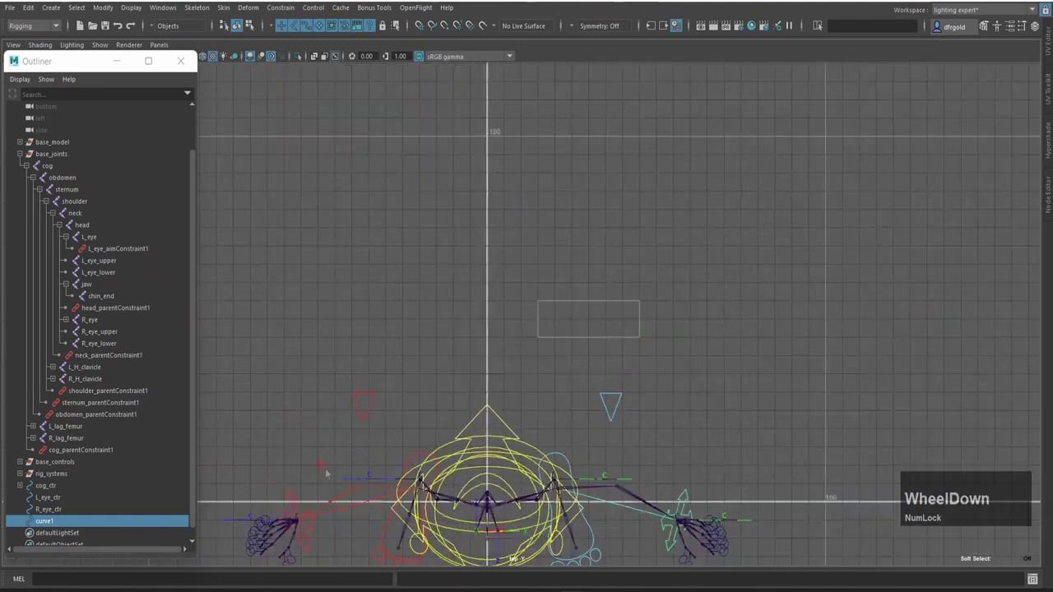
key("ctrl+Num_Lock")
Step: Snap curve1 onto the L_eye_ctr controller
left_click(75, 501)
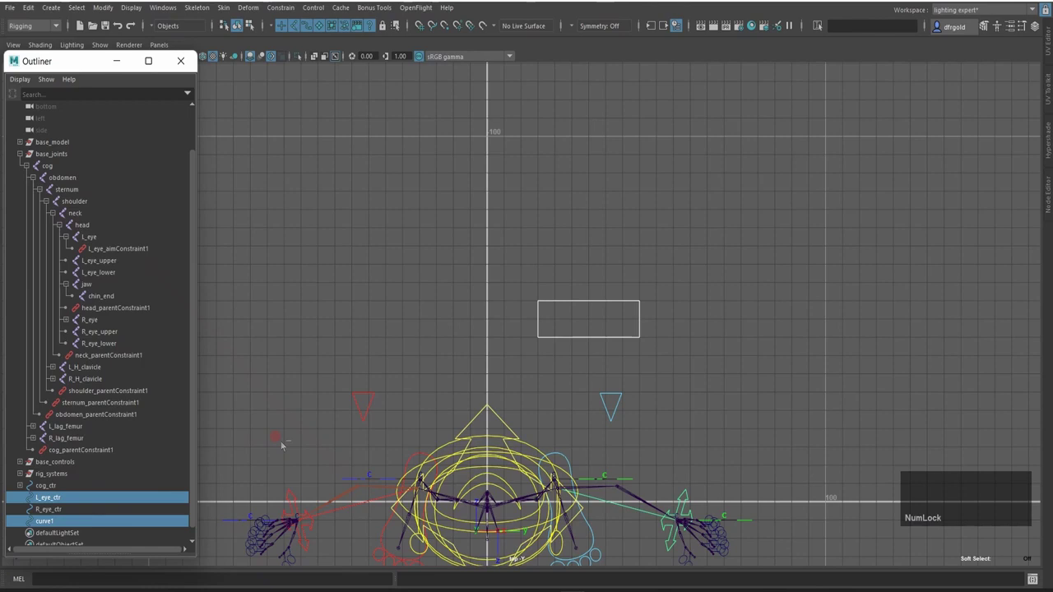
key("ctrl+shift+F3")
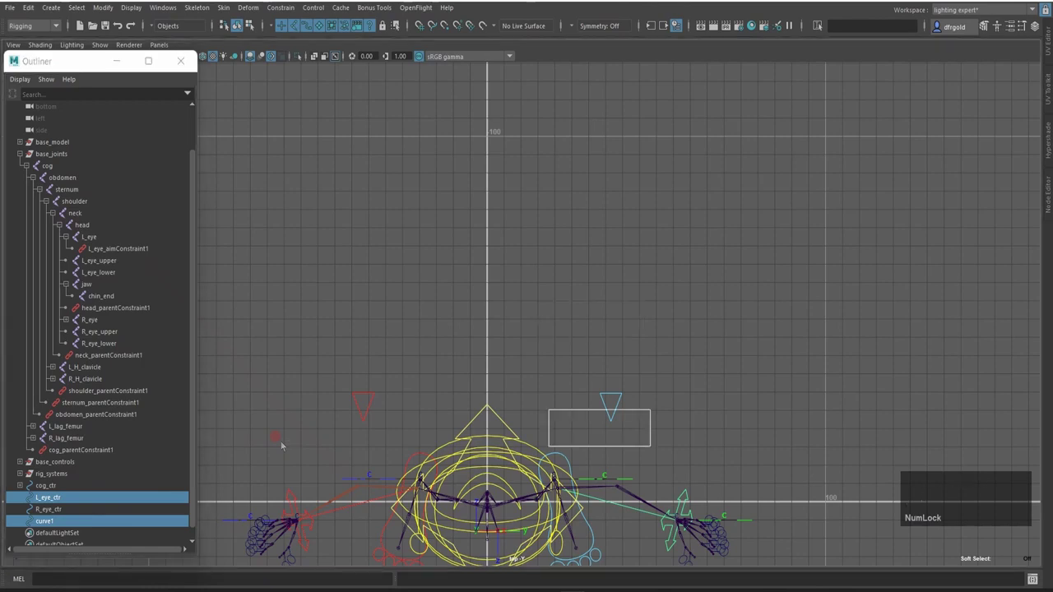
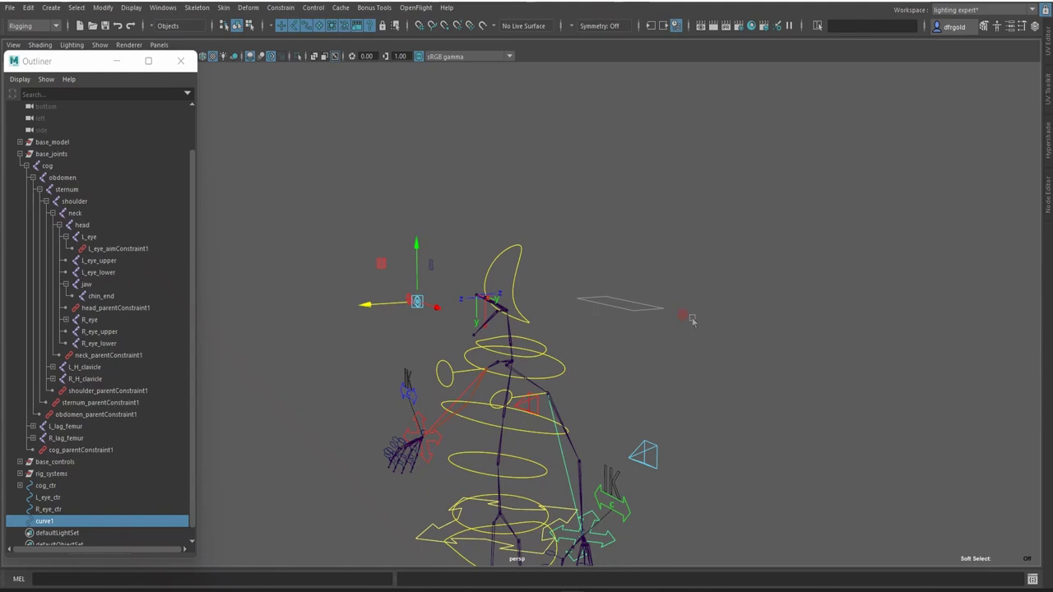
Step: Switch to the front view and snap the rectangle to the left eye controller
key("alt+Num_Lock")
key("shift+alt+c")
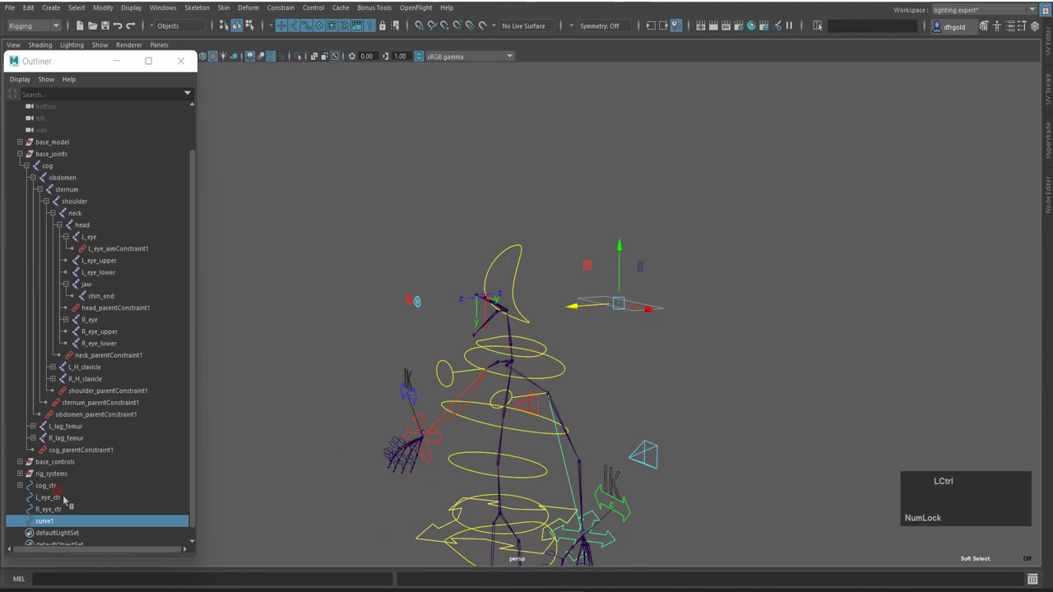
left_click(75, 498)
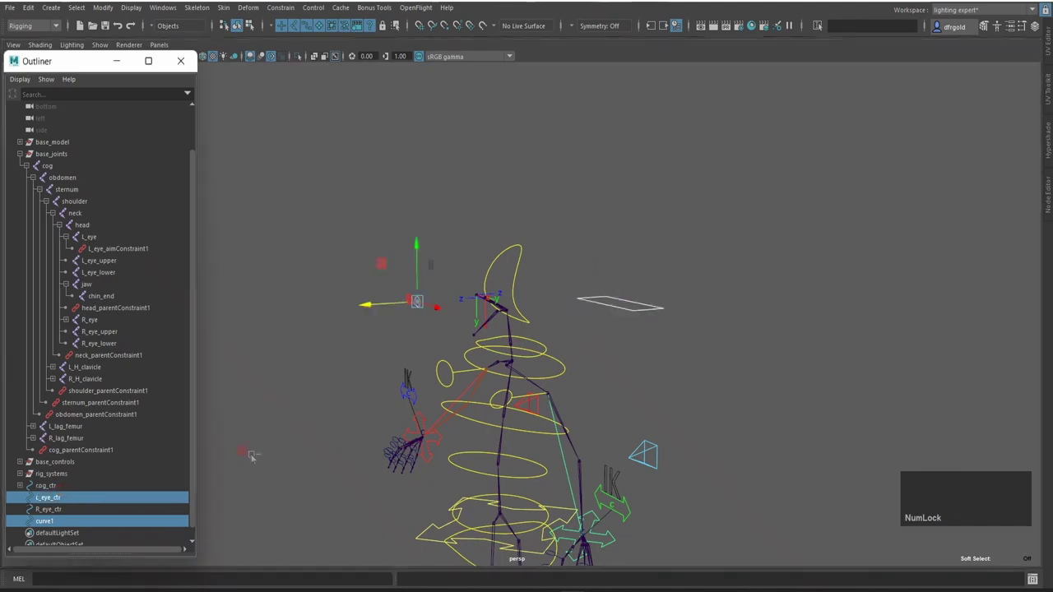
key("ctrl+shift+F3")
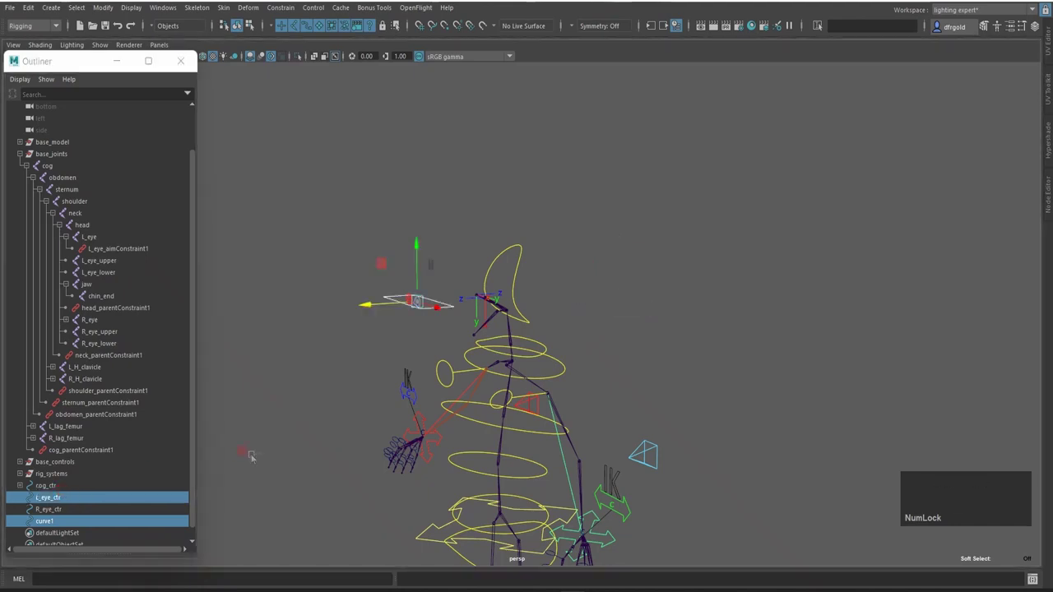
Step: Reselect curve1 and frame the head area in the view
left_click(356, 292)
scroll("up", 3)
left_click(357, 319)
key("Home")
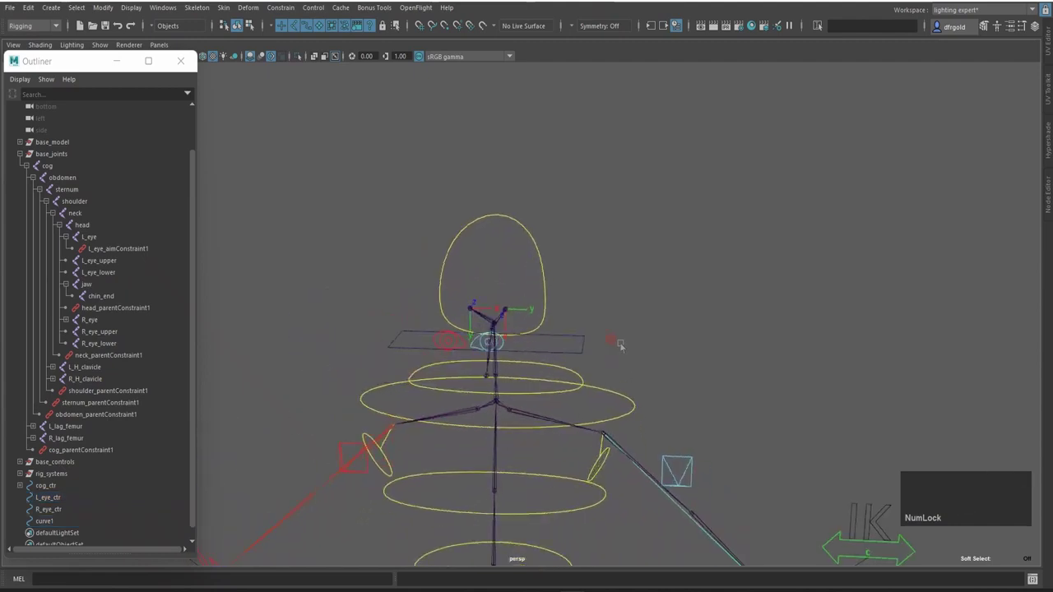
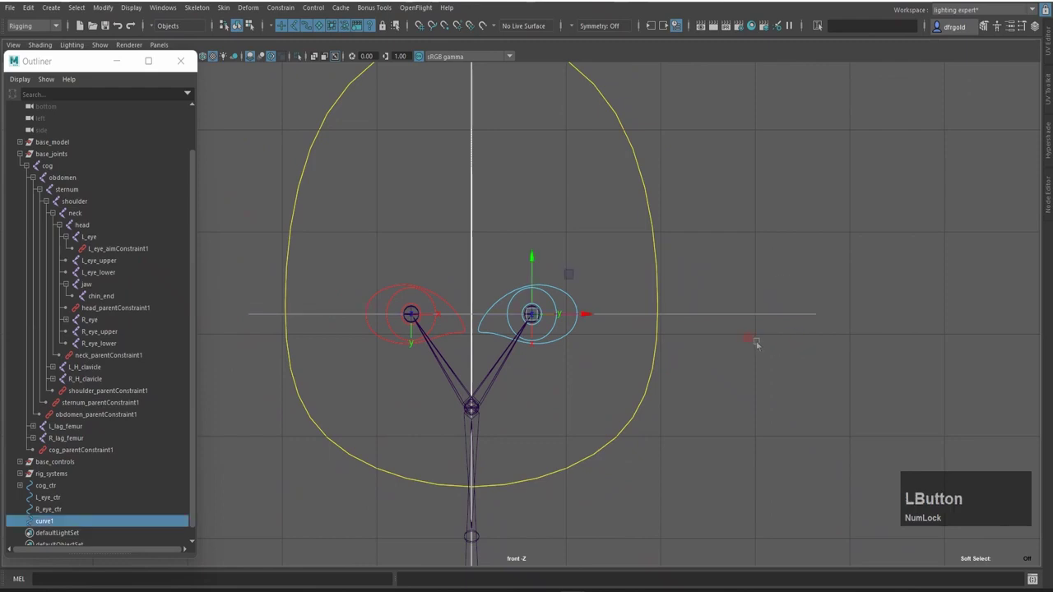
Step: Rotate curve1 90 degrees in X via the Channel Box so it stands upright facing front
key("alt+c")
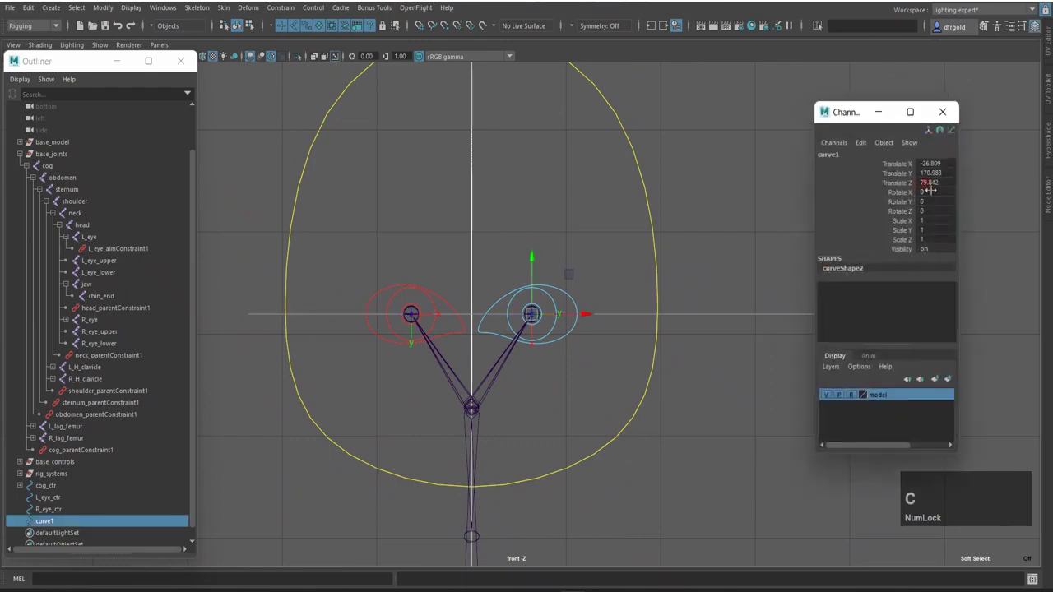
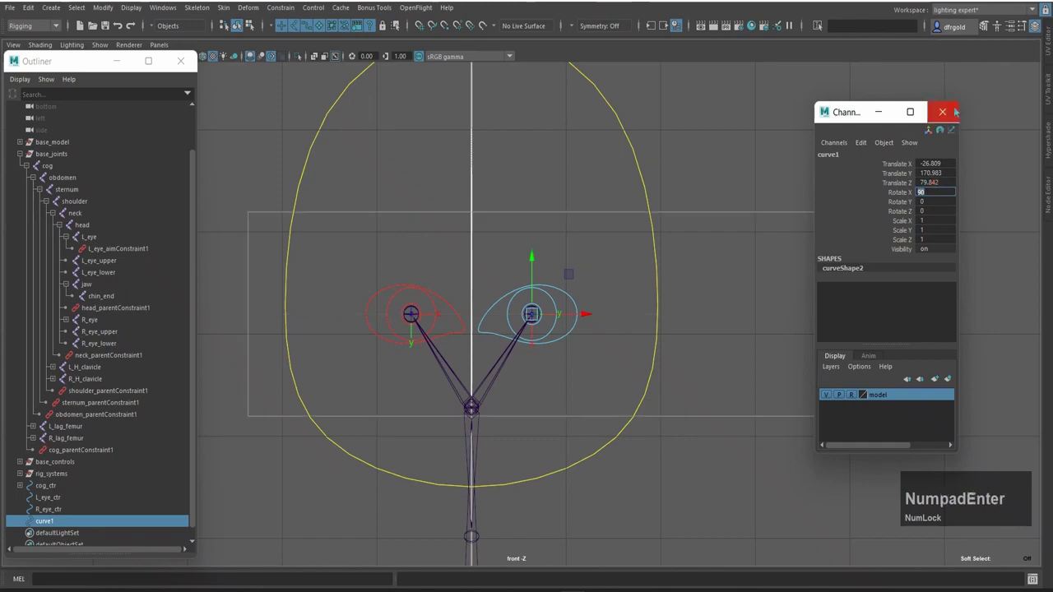
key("KP_Enter")
left_click(927, 135)
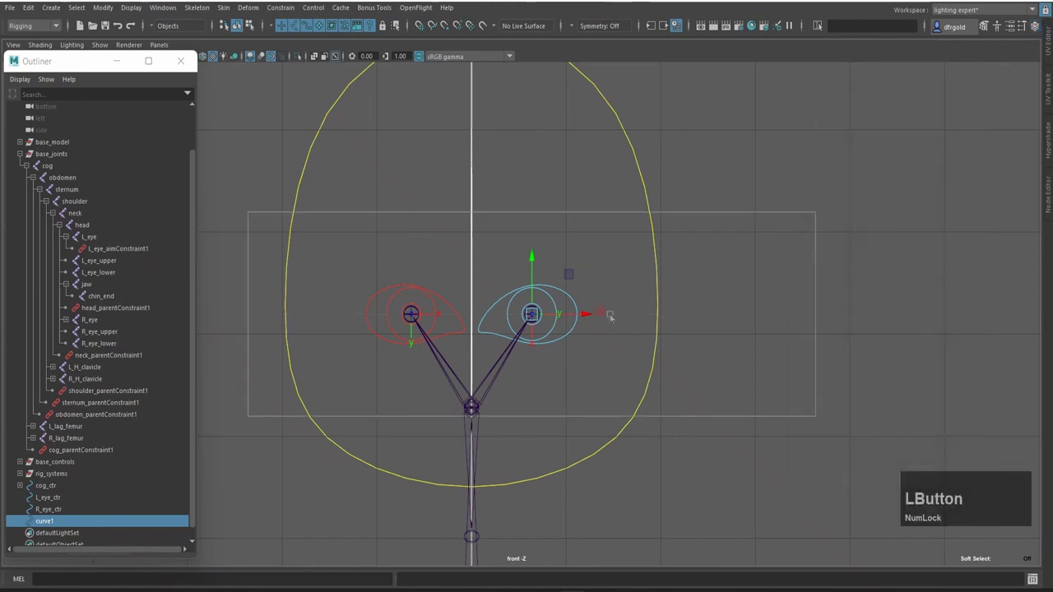
Step: Scale the rectangle down into a tight frame around both eye controls
key("r")
middle_click(927, 287)
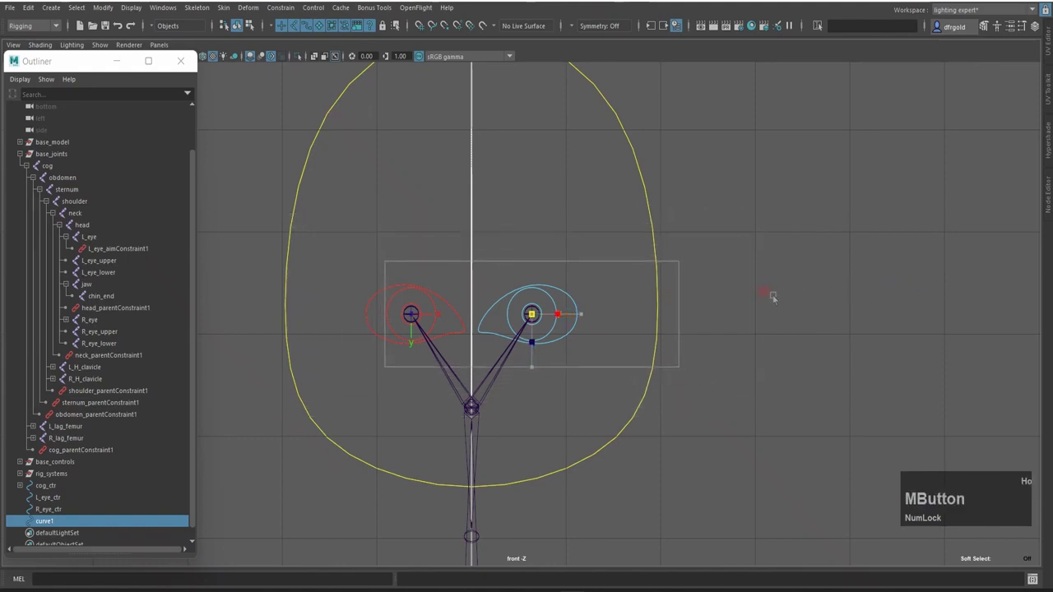
key("w")
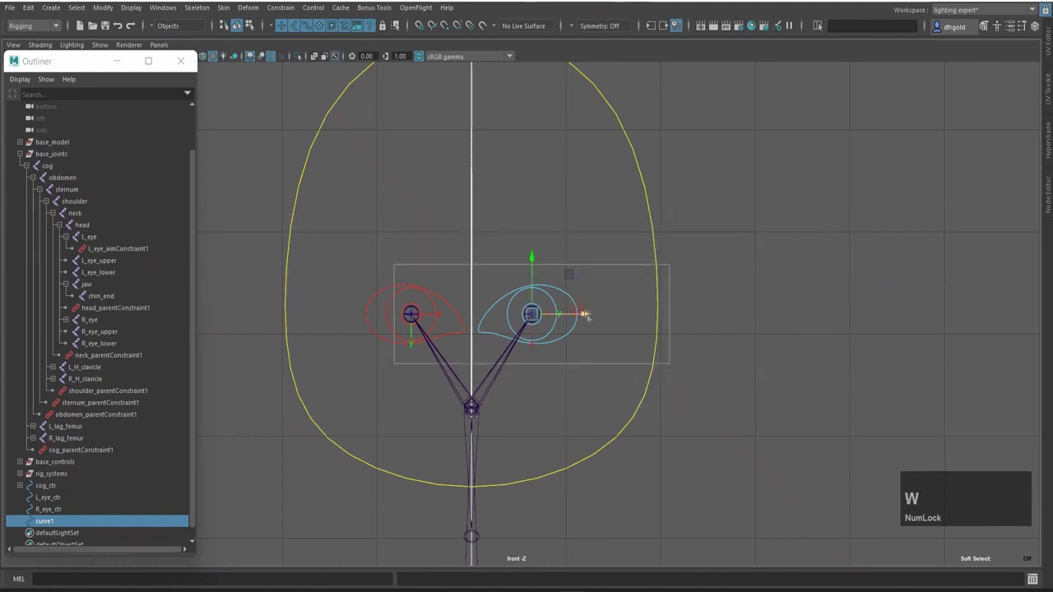
left_click(592, 317)
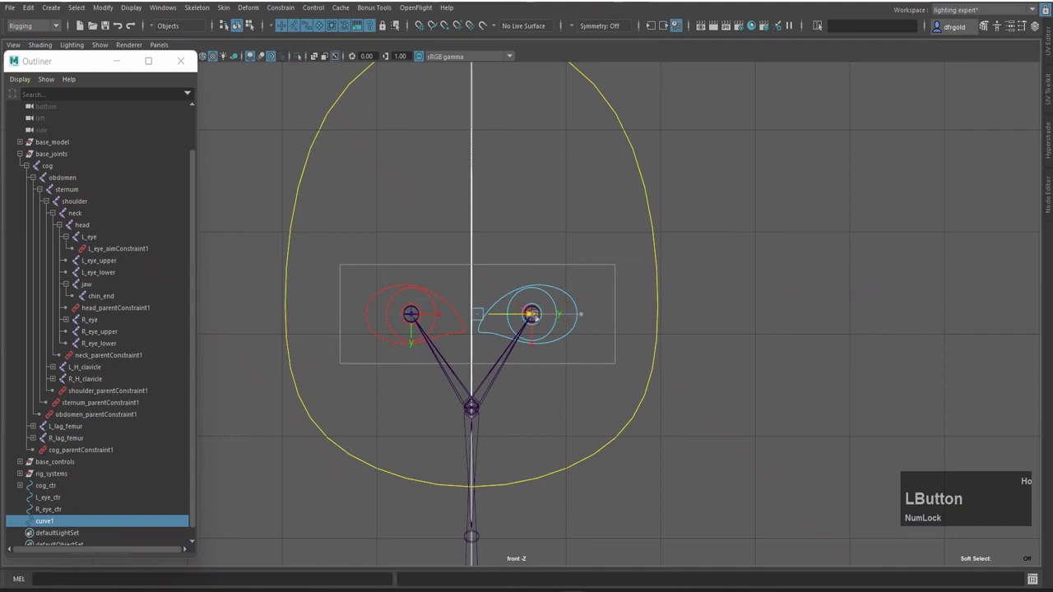
key("r")
middle_click(733, 286)
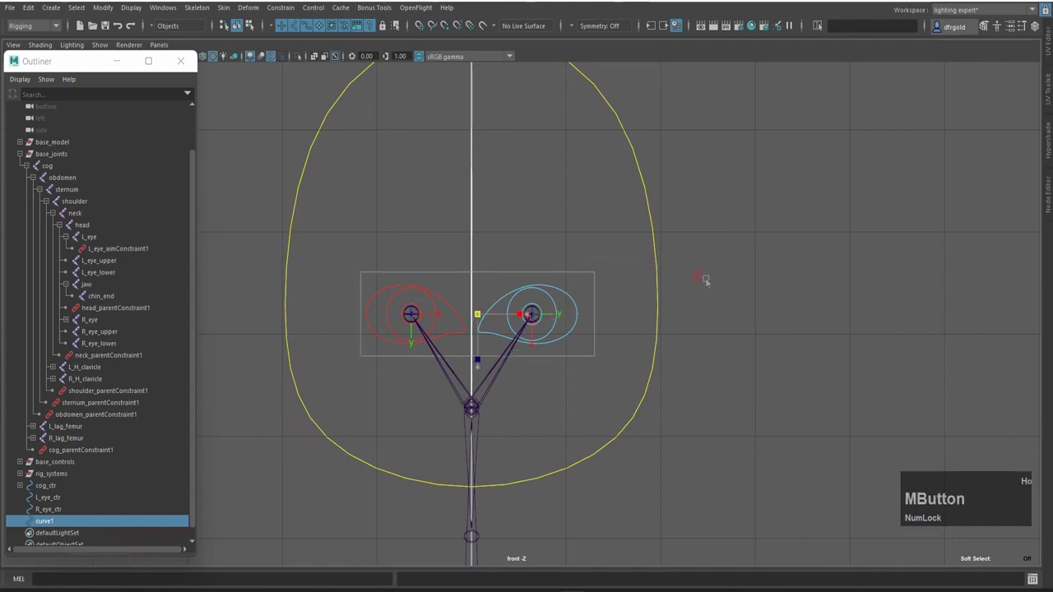
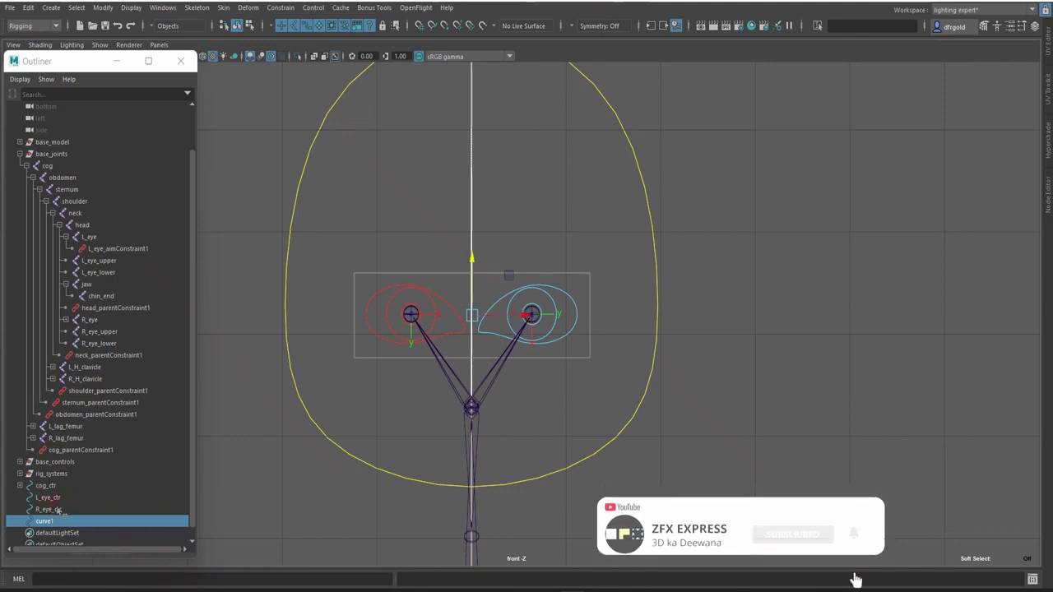
Step: Wrap L_eye_ctr and R_eye_ctr each in their own group (group1, group2)
left_click(75, 499)
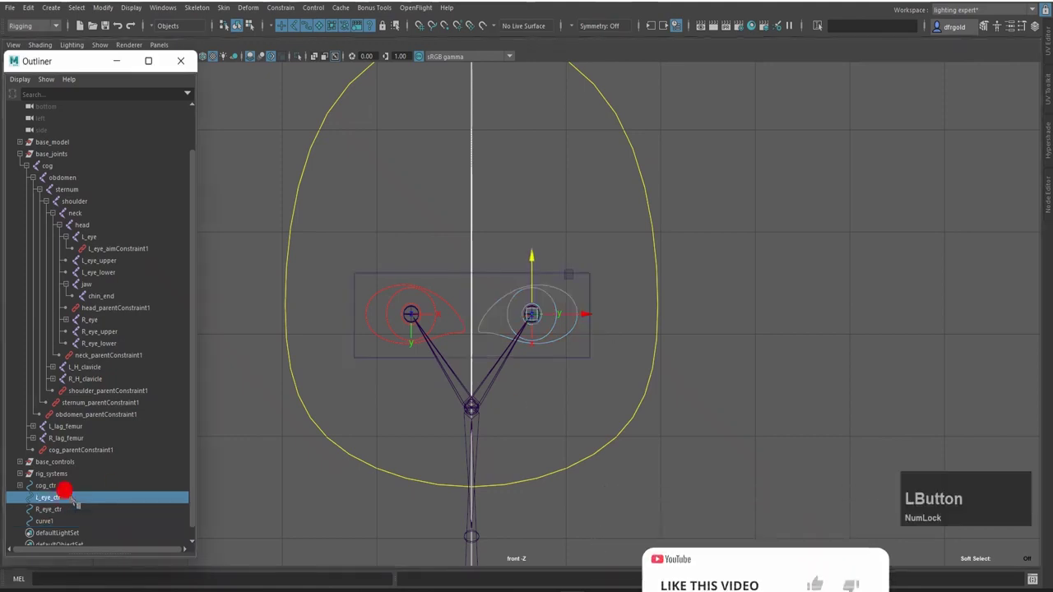
key("ctrl+g")
left_click(67, 498)
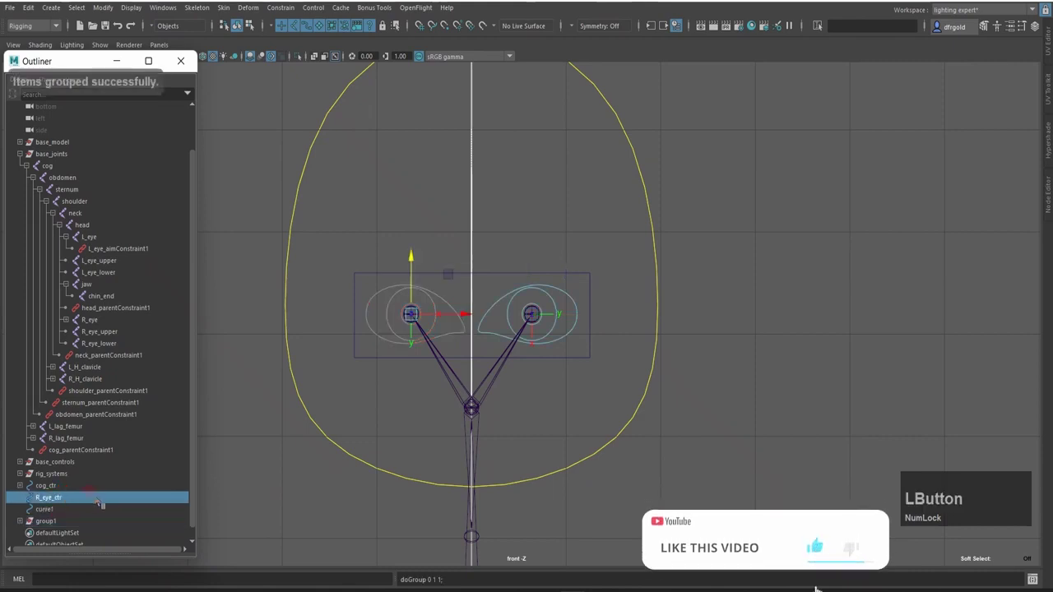
key("ctrl+g")
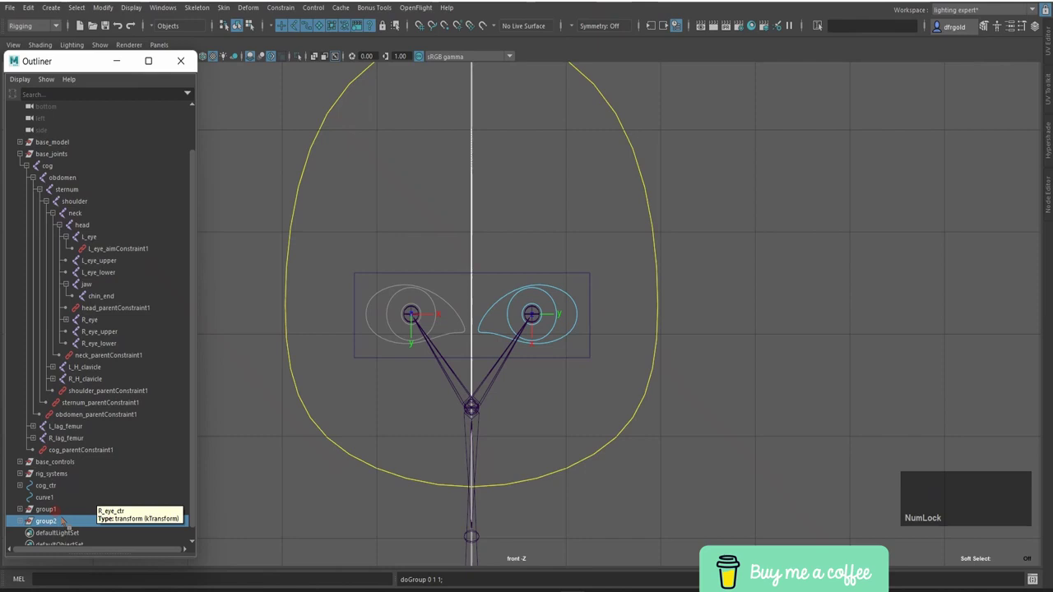
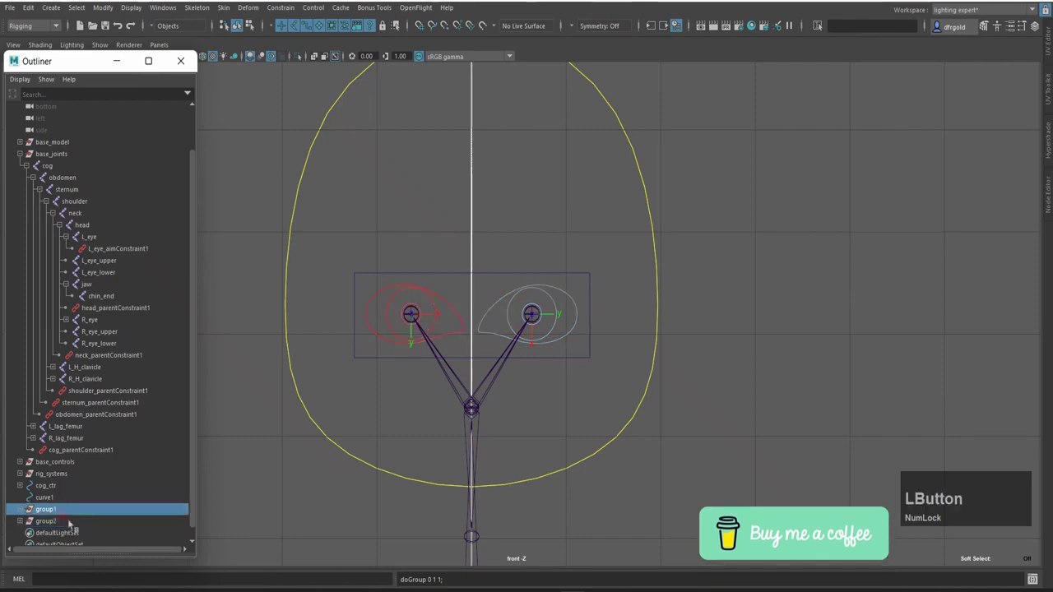
Step: Select both new groups together and center their pivots
left_click(73, 524)
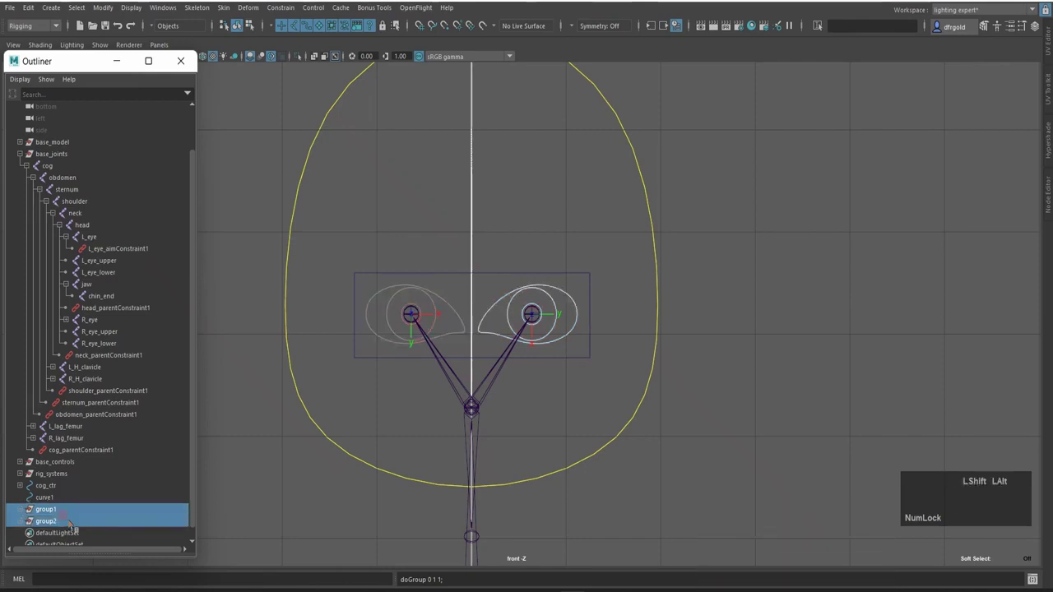
key("shift+alt+c")
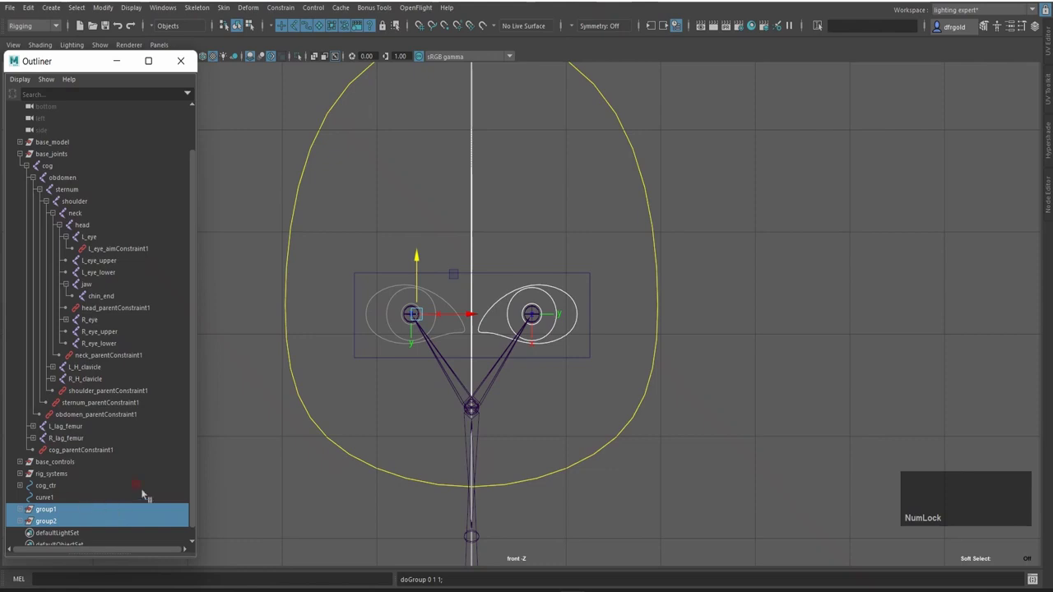
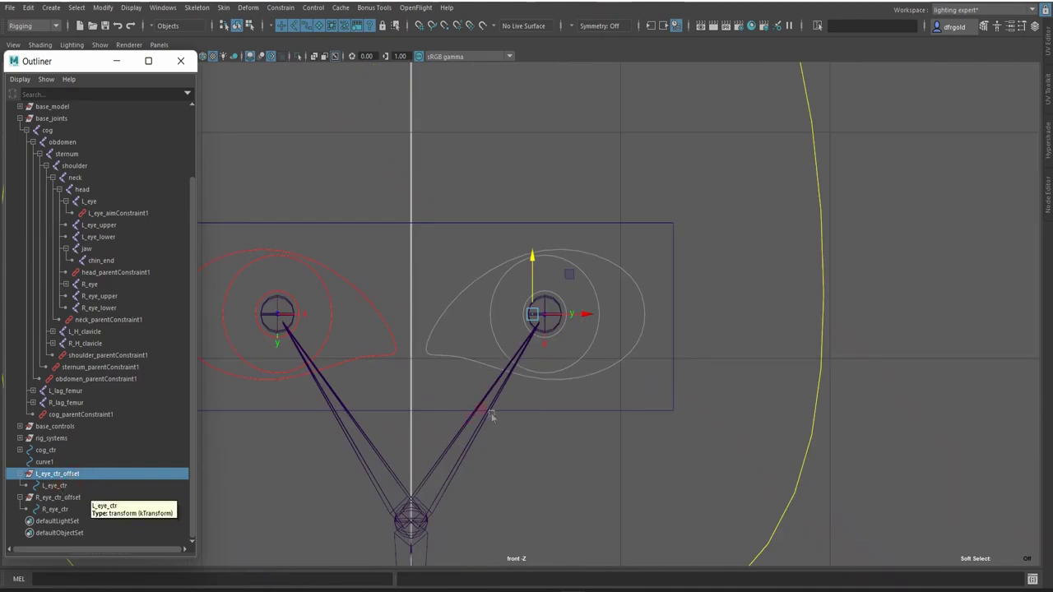
key("d")
left_click(591, 317)
key("Home")
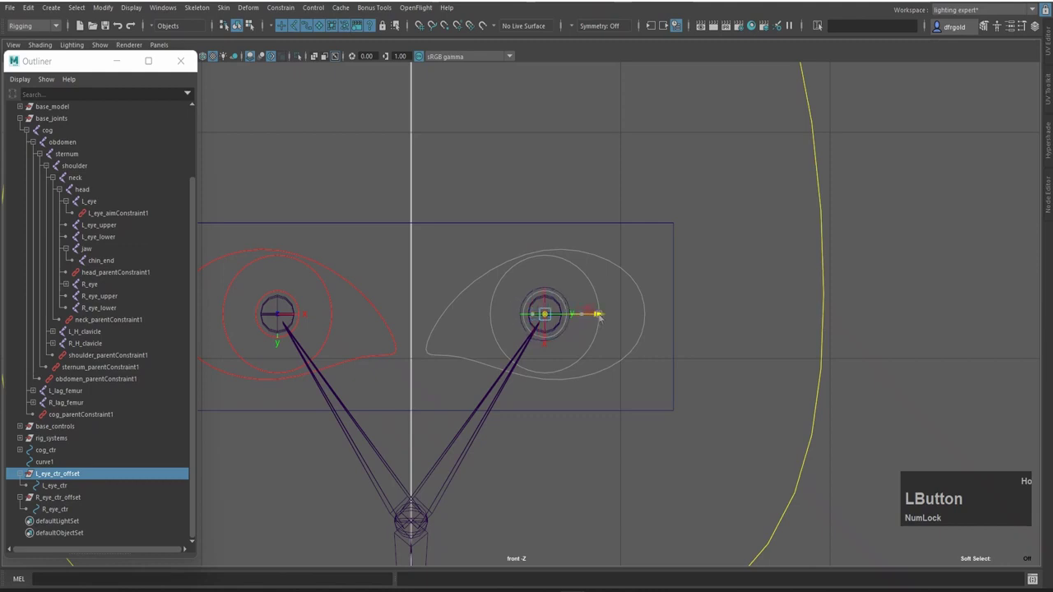
scroll("up", 3)
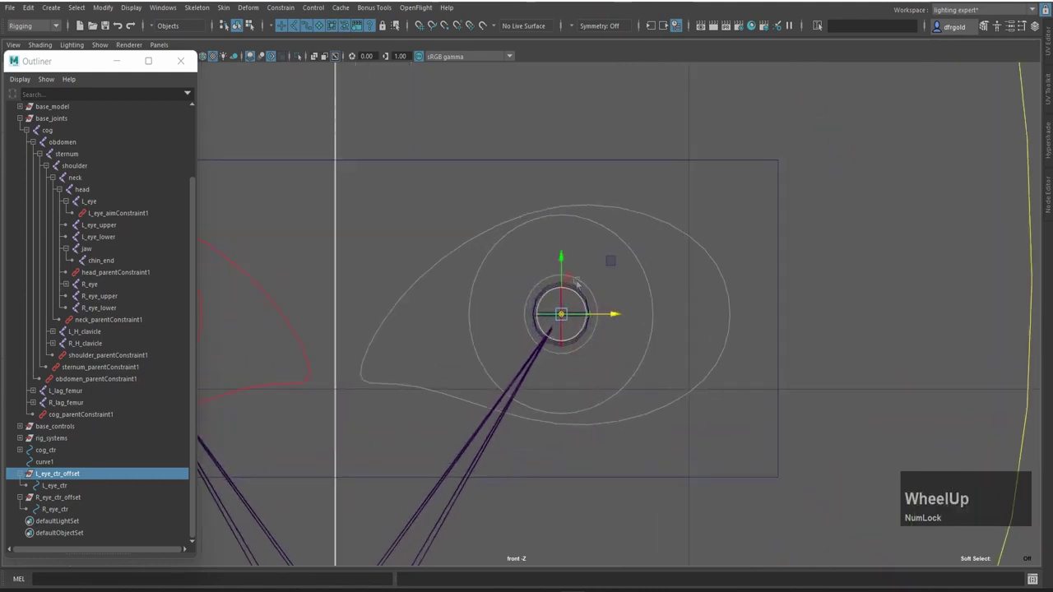
key("d")
scroll("down", 3)
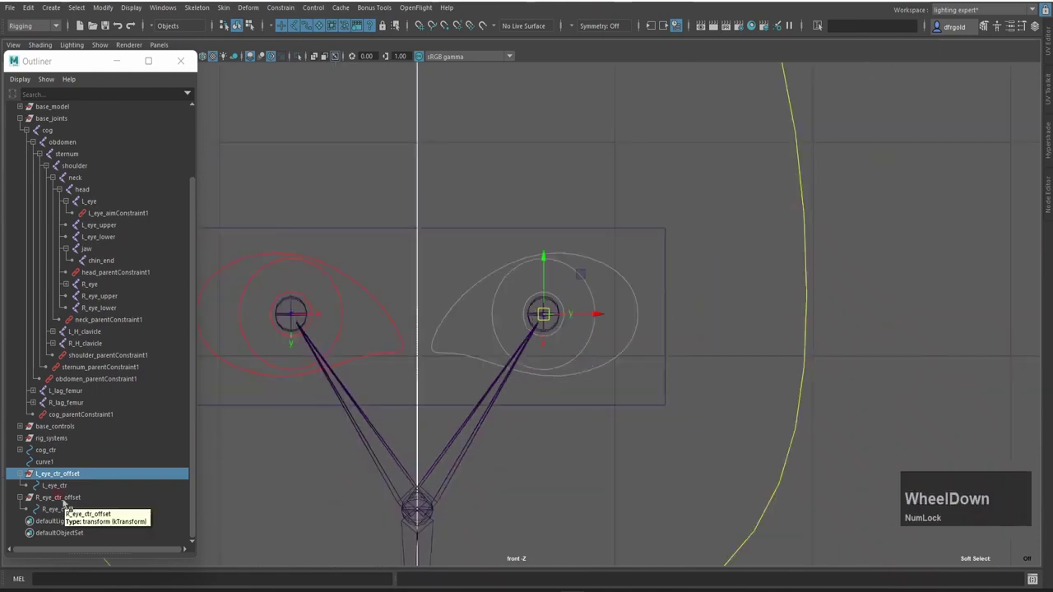
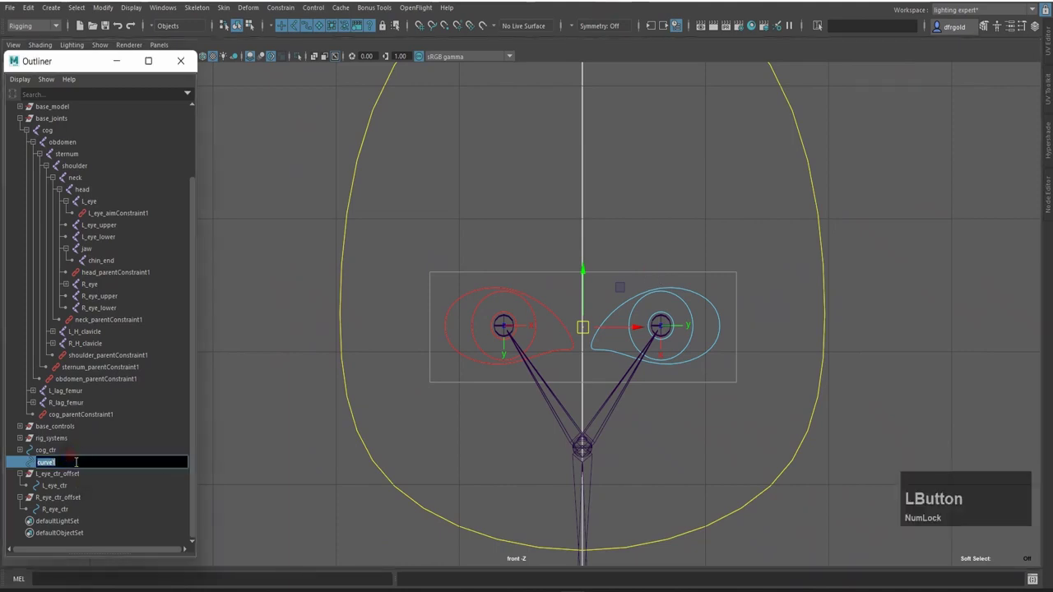
Step: Edit curve1's name in the Outliner toward eyes_ctr
key("BackSpace")
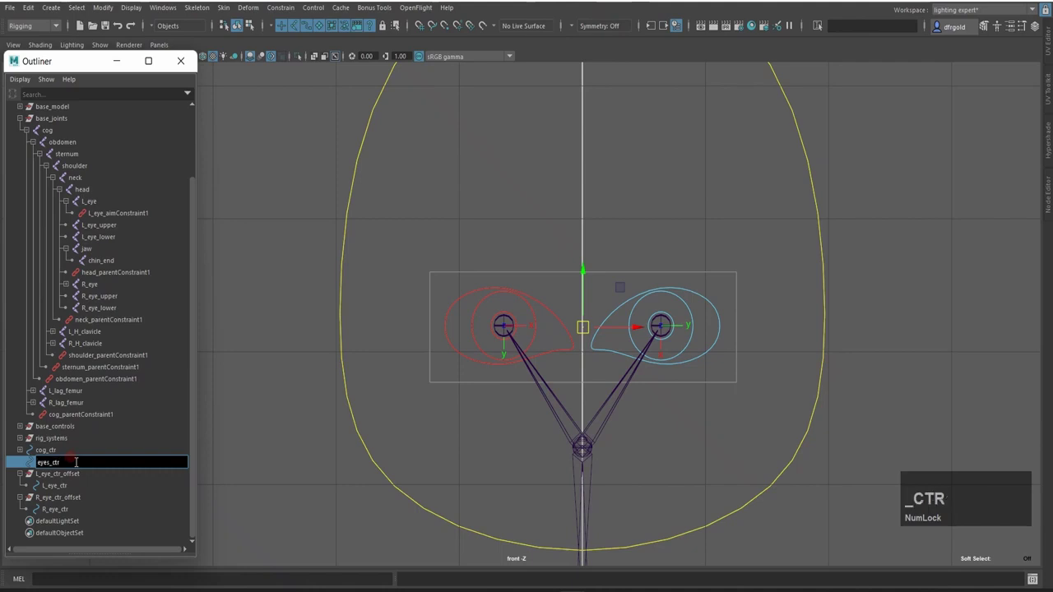
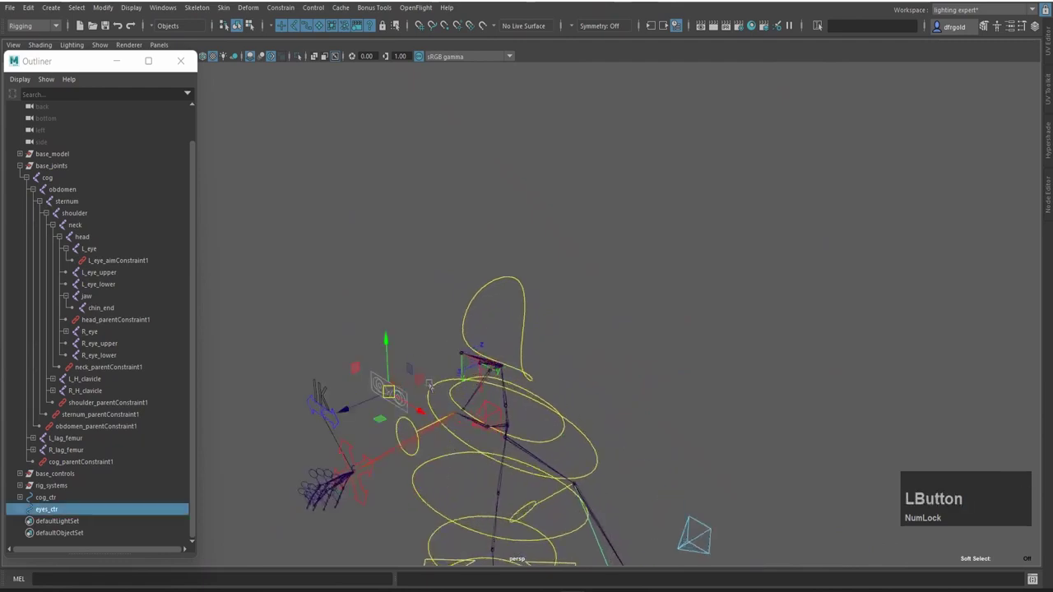
key("Home")
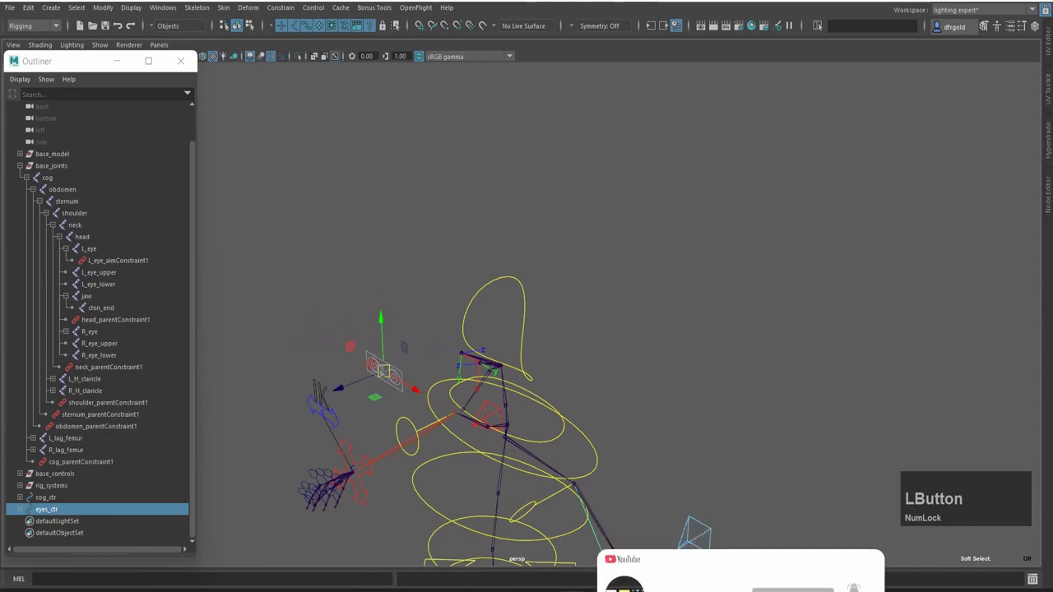
key("ctrl+Num_Lock")
key("ctrl+z")
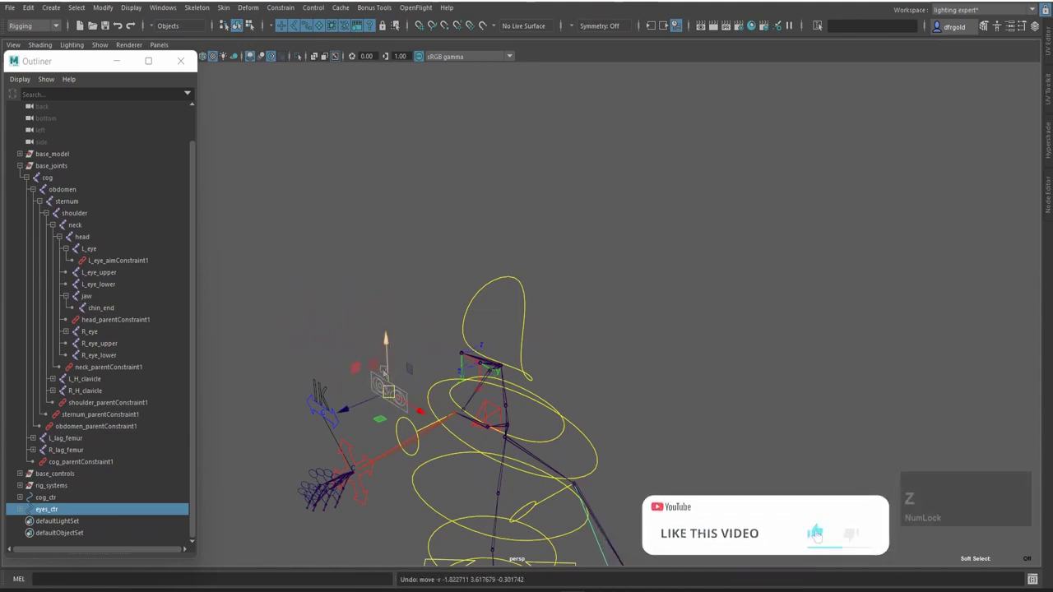